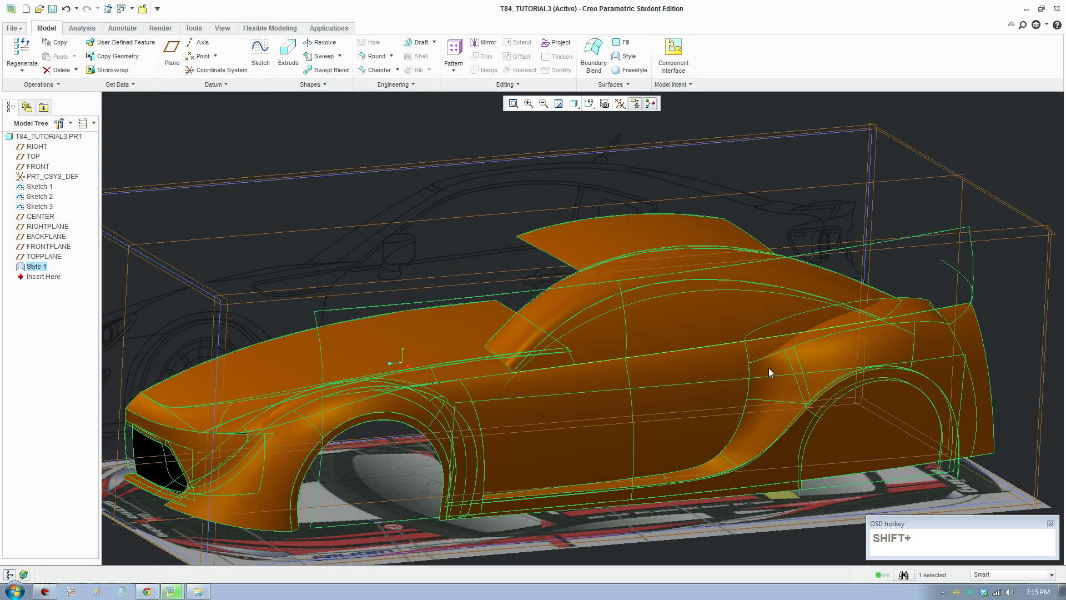
Inspect the rear roof corner, then reopen the Style 1 feature via Edit Definition from the Model Tree
{"action": "key", "text": "F8"}
{"action": "left_click_drag", "start_coordinate": [845, 420], "coordinate": [832, 430]}
{"action": "middle_click", "coordinate": [803, 426]}
{"action": "left_click_drag", "start_coordinate": [603, 337], "coordinate": [527, 231]}
{"action": "scroll", "scroll_direction": "down", "scroll_amount": 3}
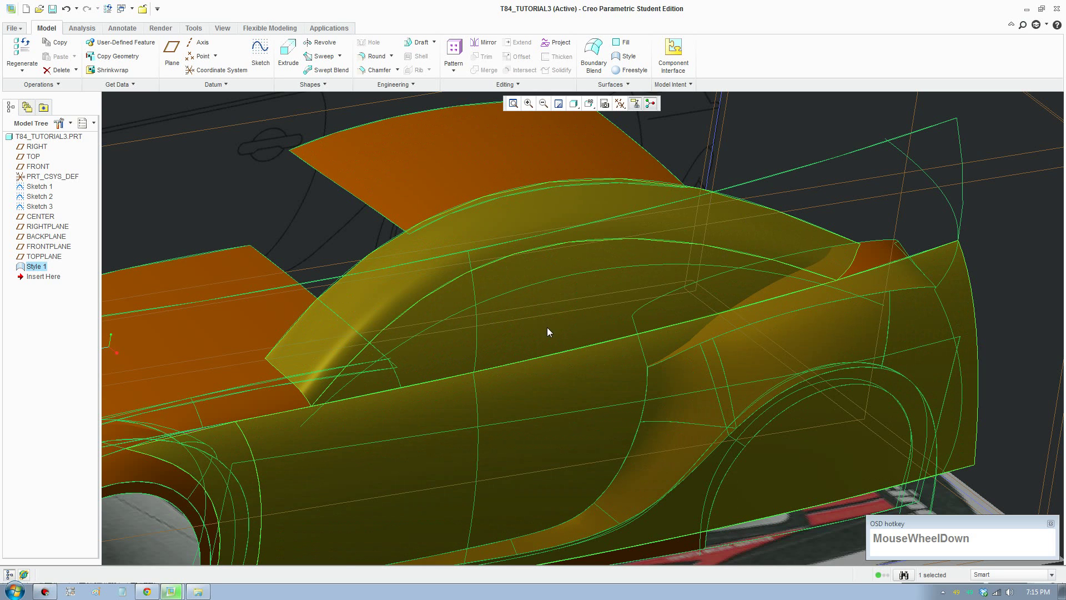
{"action": "scroll", "scroll_direction": "up", "scroll_amount": 3}
{"action": "middle_click", "coordinate": [749, 343]}
{"action": "middle_click", "coordinate": [799, 397]}
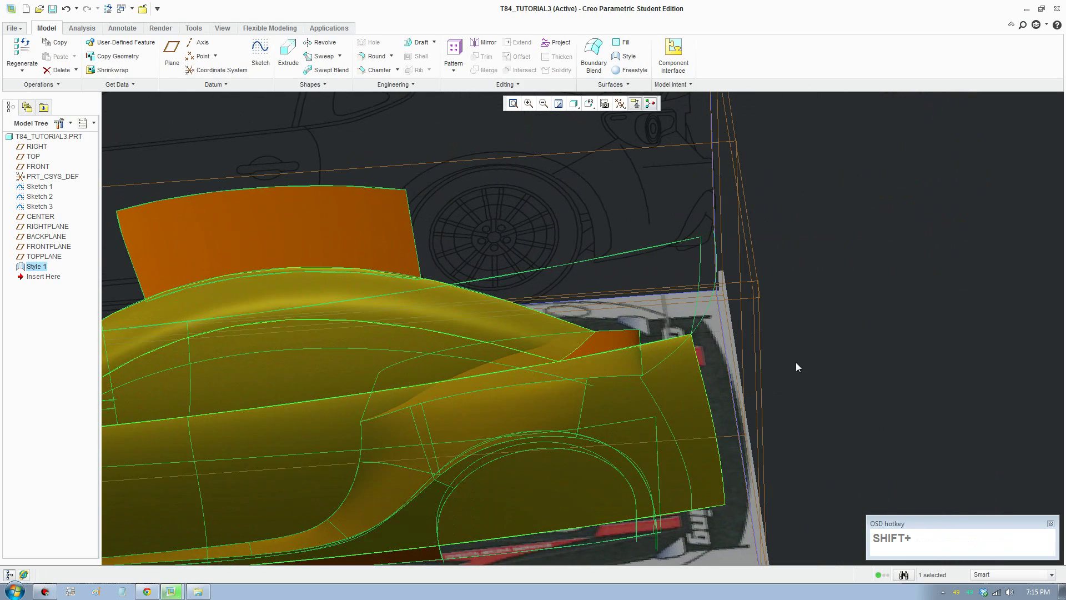
{"action": "right_click", "coordinate": [39, 269]}
{"action": "left_click", "coordinate": [70, 354]}
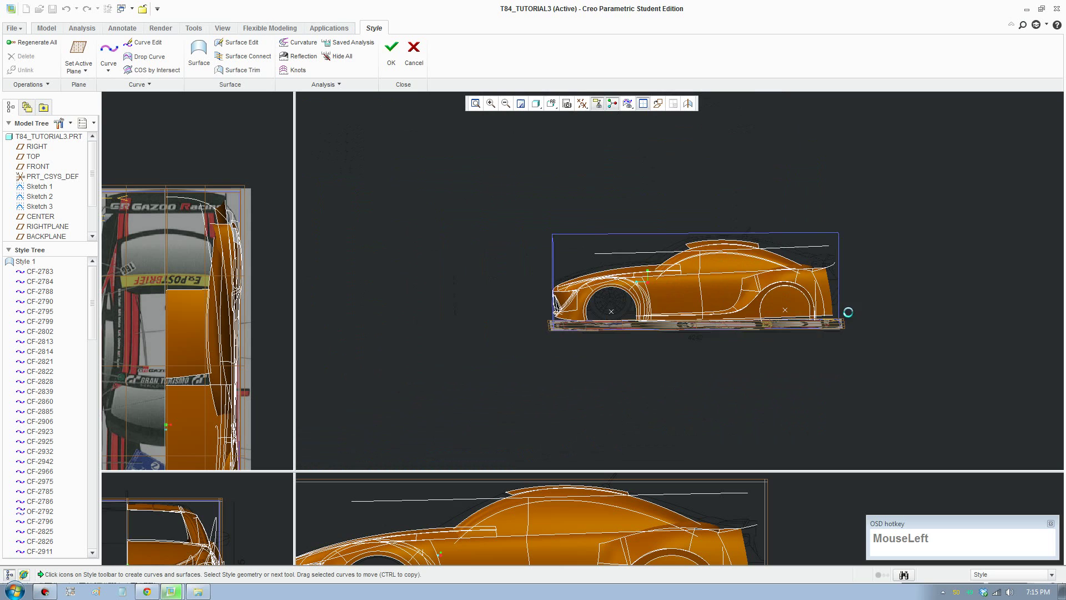
{"action": "scroll", "scroll_direction": "down", "scroll_amount": 3}
{"action": "scroll", "scroll_direction": "down", "scroll_amount": 3}
{"action": "left_click_drag", "start_coordinate": [787, 310], "coordinate": [809, 319]}
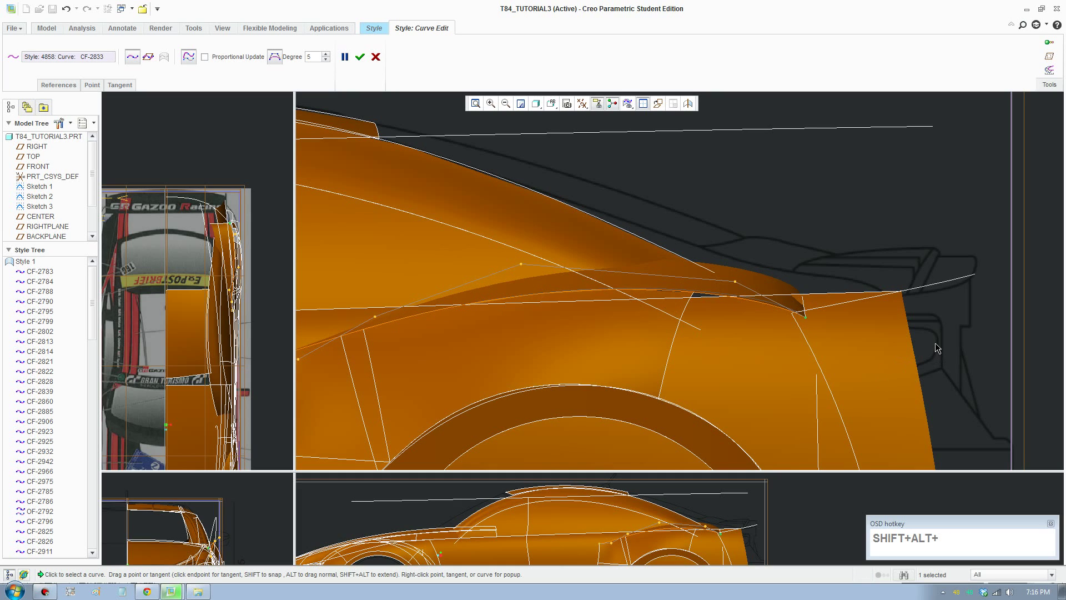
{"action": "left_click", "coordinate": [936, 343]}
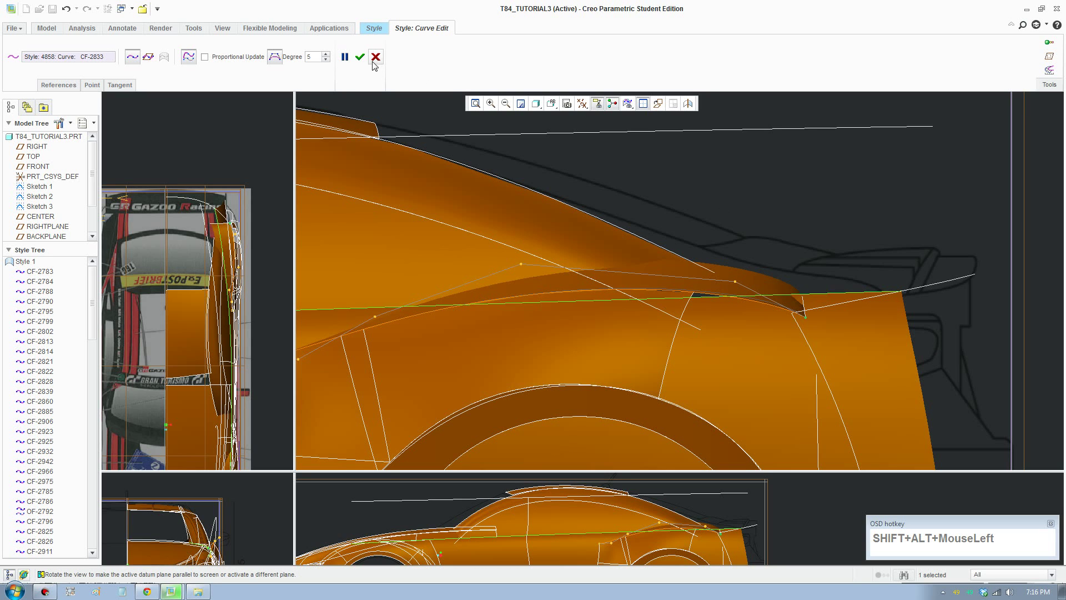
{"action": "scroll", "scroll_direction": "up", "scroll_amount": 3}
{"action": "middle_click", "coordinate": [565, 255]}
{"action": "middle_click", "coordinate": [561, 263]}
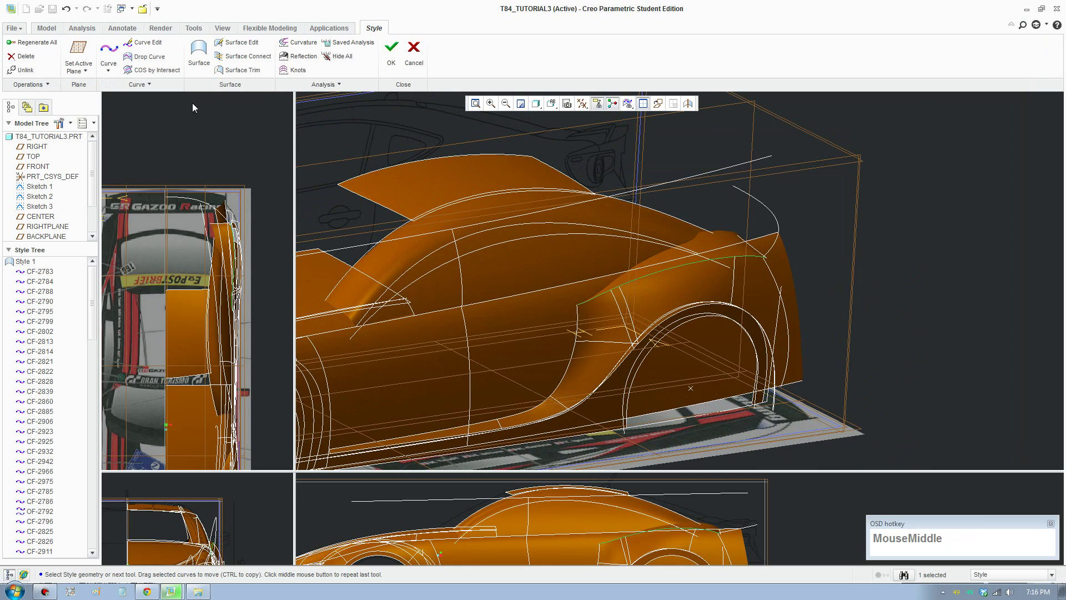
Edit rear-deck curve CF-2833 and reshape its points in the side view
{"action": "left_click", "coordinate": [76, 59]}
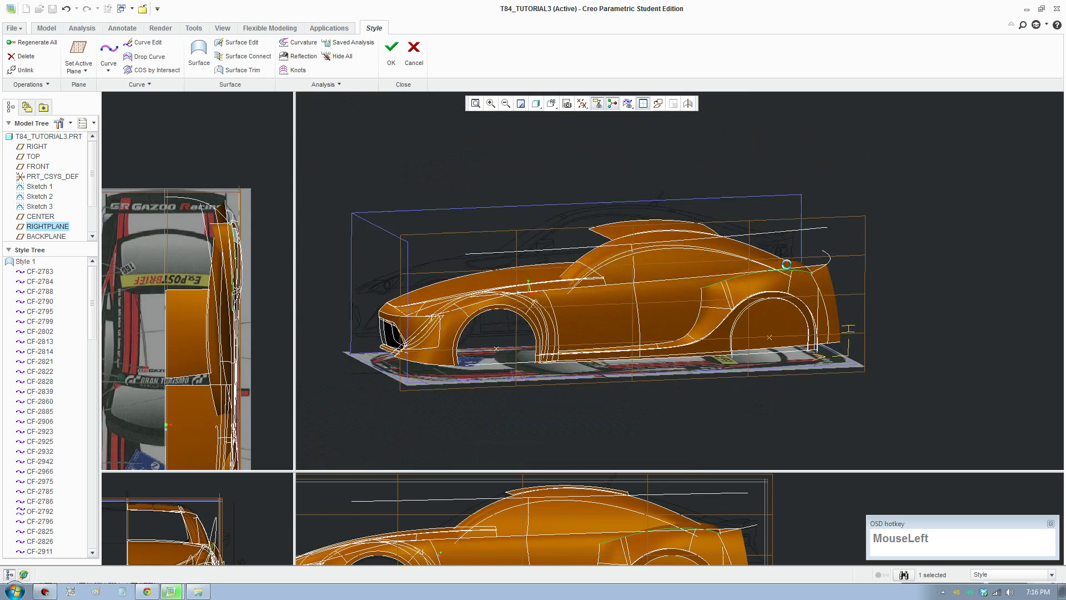
{"action": "scroll", "scroll_direction": "down", "scroll_amount": 3}
{"action": "left_click", "coordinate": [143, 49]}
{"action": "scroll", "scroll_direction": "down", "scroll_amount": 3}
{"action": "left_click", "coordinate": [731, 264]}
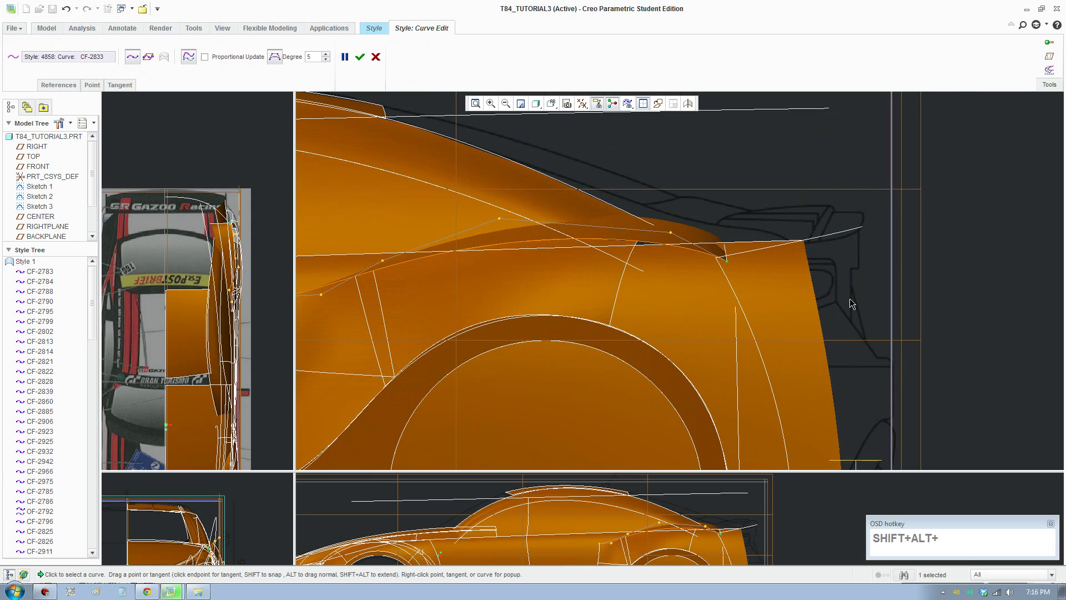
{"action": "left_click_drag", "start_coordinate": [845, 296], "coordinate": [697, 238]}
{"action": "left_click_drag", "start_coordinate": [687, 240], "coordinate": [488, 227]}
{"action": "left_click_drag", "start_coordinate": [488, 227], "coordinate": [871, 320]}
{"action": "left_click_drag", "start_coordinate": [871, 321], "coordinate": [196, 260]}
Adjust CF-2833's end shape from the rear view and finish the curve edit
{"action": "scroll", "scroll_direction": "up", "scroll_amount": 3}
{"action": "middle_click", "coordinate": [195, 236]}
{"action": "scroll", "scroll_direction": "down", "scroll_amount": 3}
{"action": "middle_click", "coordinate": [166, 287]}
{"action": "scroll", "scroll_direction": "down", "scroll_amount": 3}
{"action": "middle_click", "coordinate": [182, 270]}
{"action": "left_click_drag", "start_coordinate": [237, 234], "coordinate": [477, 392]}
{"action": "scroll", "scroll_direction": "up", "scroll_amount": 3}
{"action": "middle_click", "coordinate": [508, 332]}
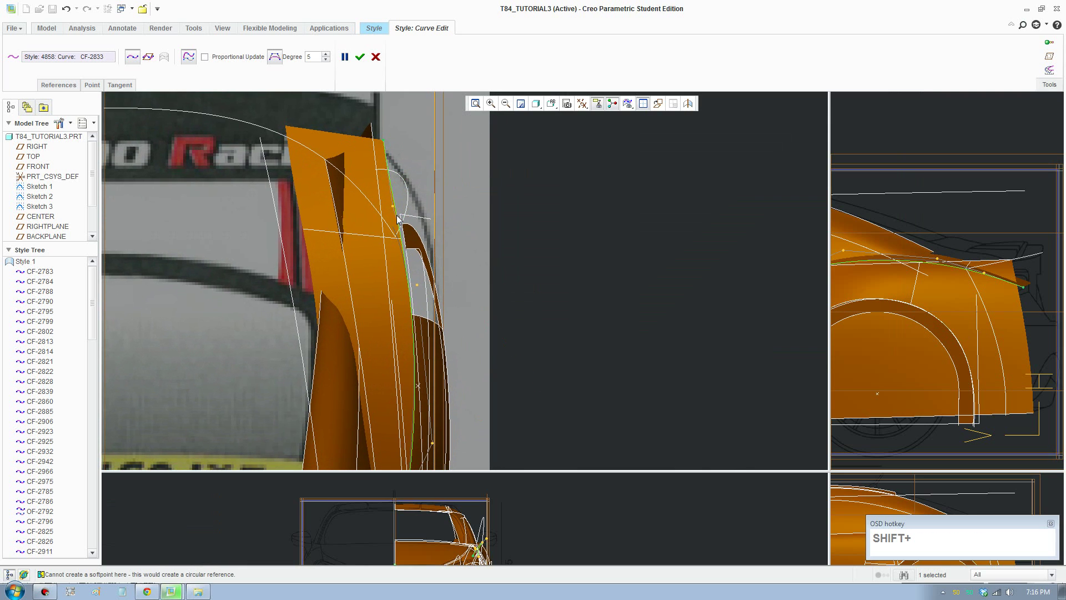
{"action": "left_click_drag", "start_coordinate": [398, 207], "coordinate": [410, 212]}
{"action": "scroll", "scroll_direction": "up", "scroll_amount": 3}
{"action": "middle_click", "coordinate": [518, 375]}
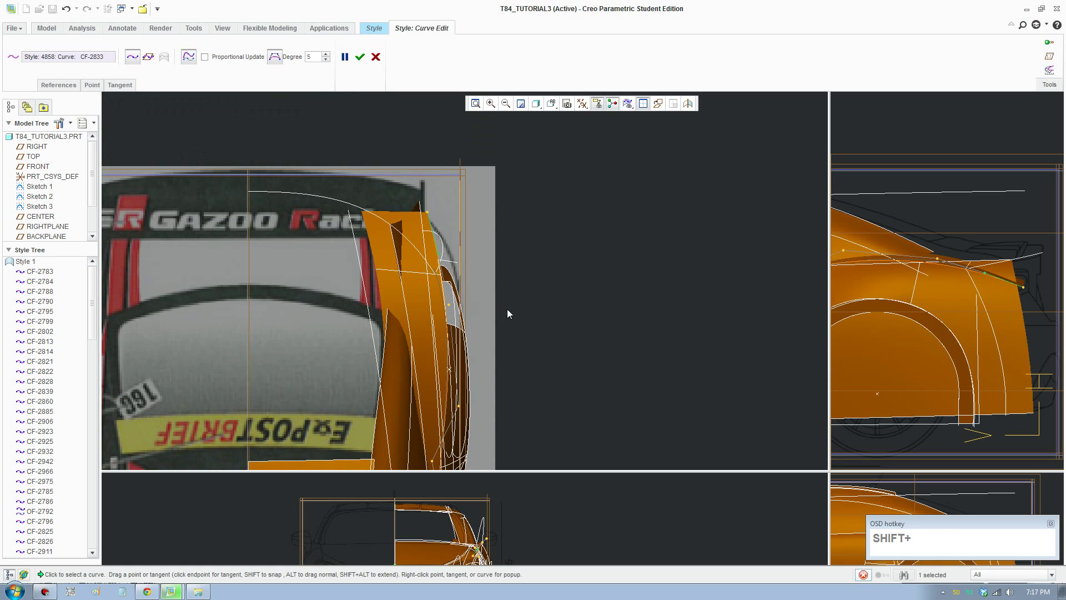
{"action": "scroll", "scroll_direction": "up", "scroll_amount": 3}
{"action": "middle_click", "coordinate": [528, 400]}
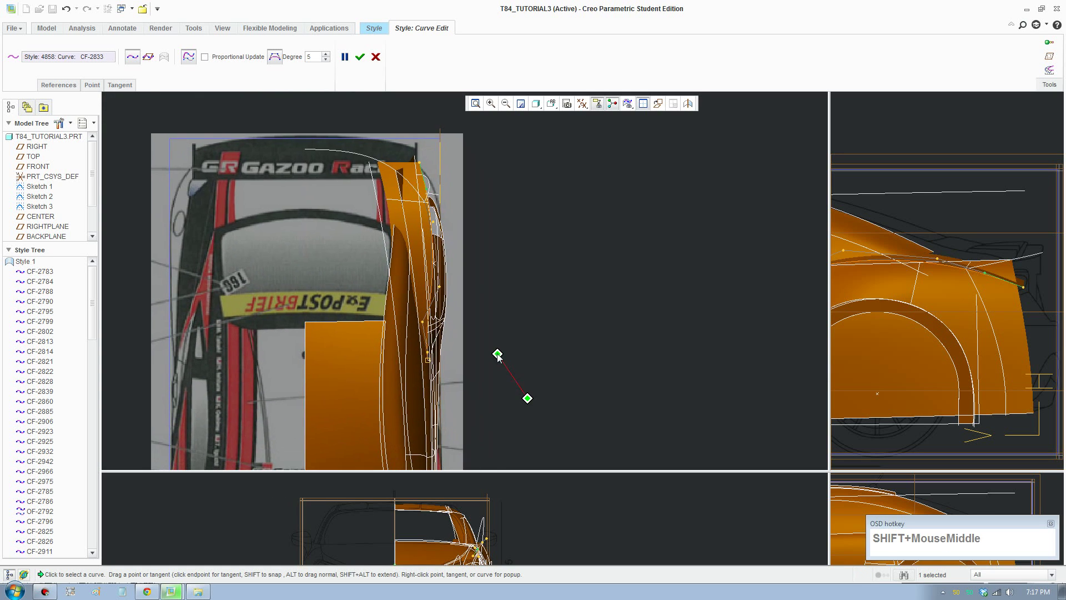
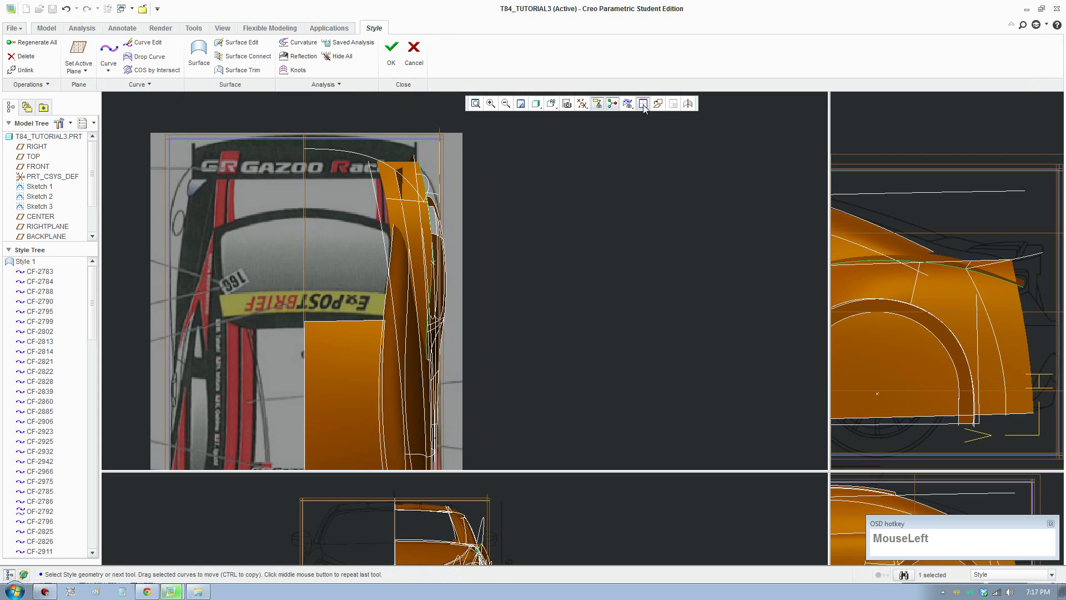
Locate and select the arched rear roof pillar surface in the multi-view layout
{"action": "scroll", "scroll_direction": "up", "scroll_amount": 3}
{"action": "middle_click", "coordinate": [391, 352]}
{"action": "middle_click", "coordinate": [437, 392]}
{"action": "middle_click", "coordinate": [902, 572]}
{"action": "scroll", "scroll_direction": "down", "scroll_amount": 3}
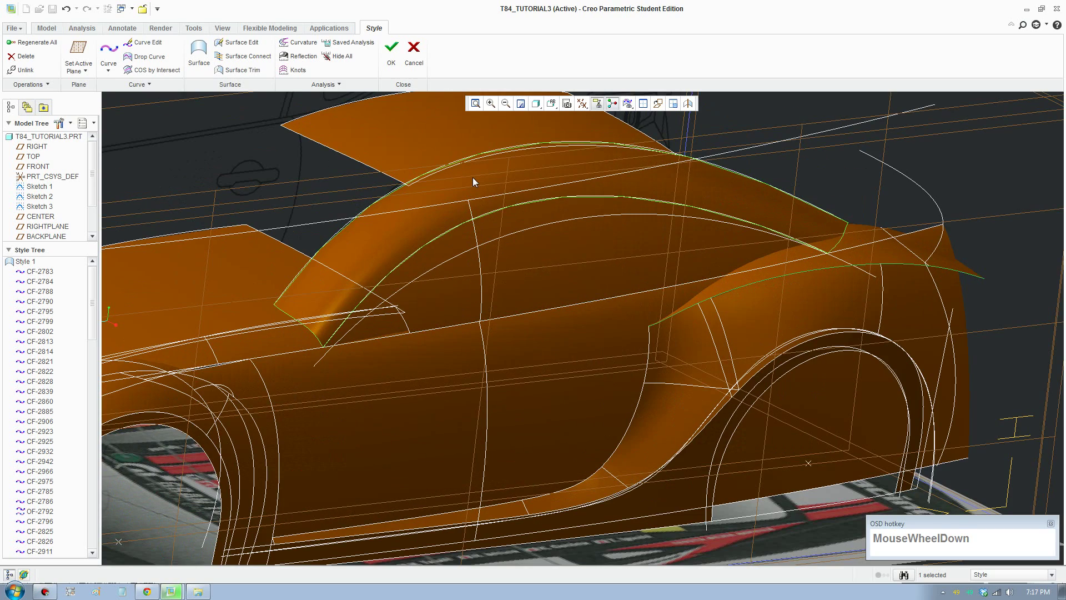
{"action": "left_click", "coordinate": [476, 181]}
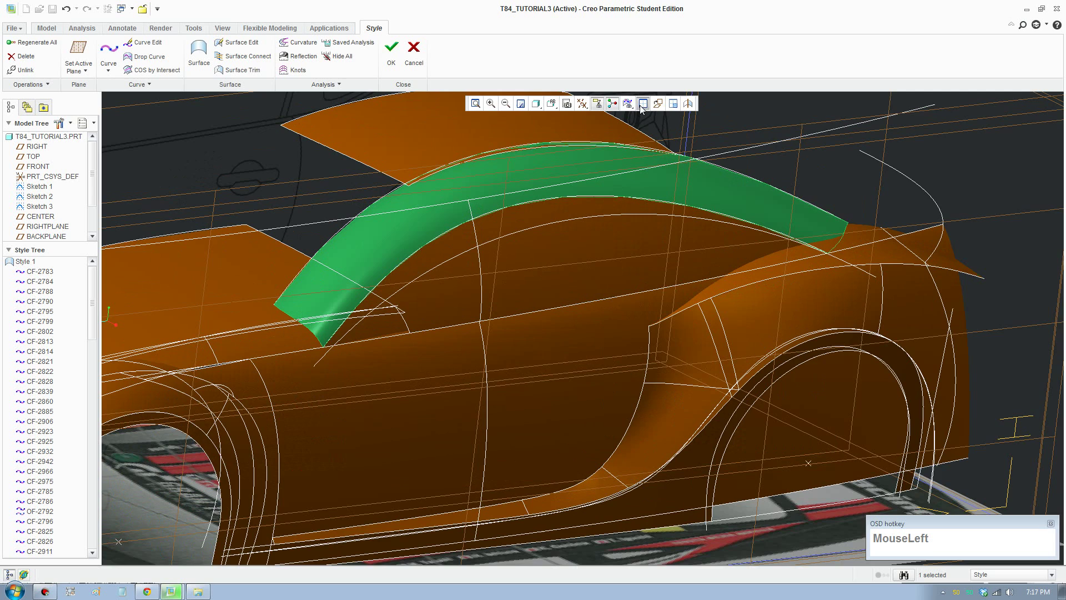
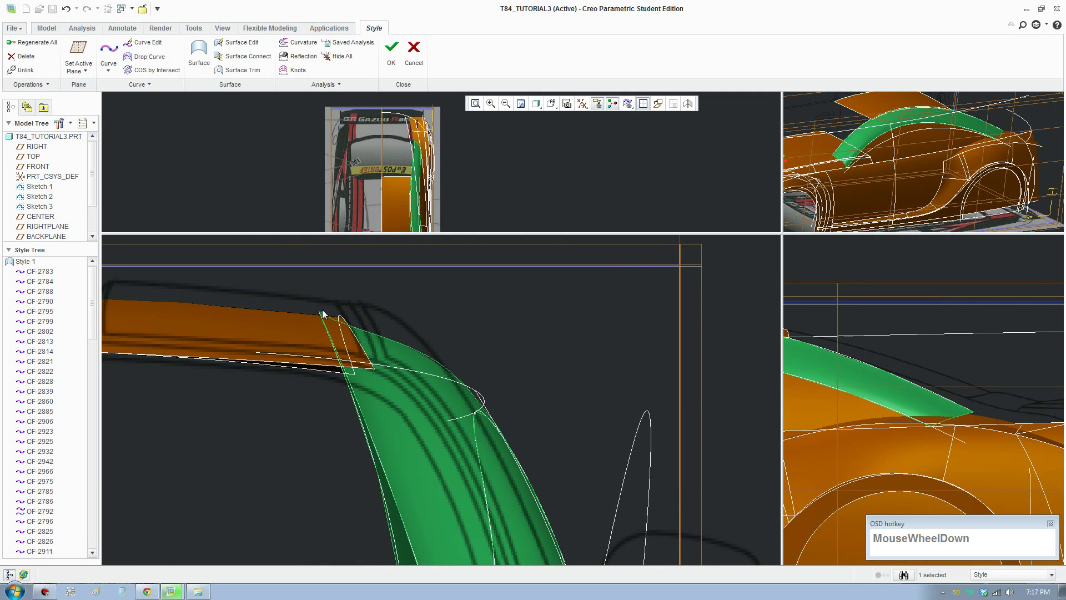
Delete the rear roof pillar surface in the enlarged 3D view and confirm the deletion
{"action": "scroll", "scroll_direction": "up", "scroll_amount": 3}
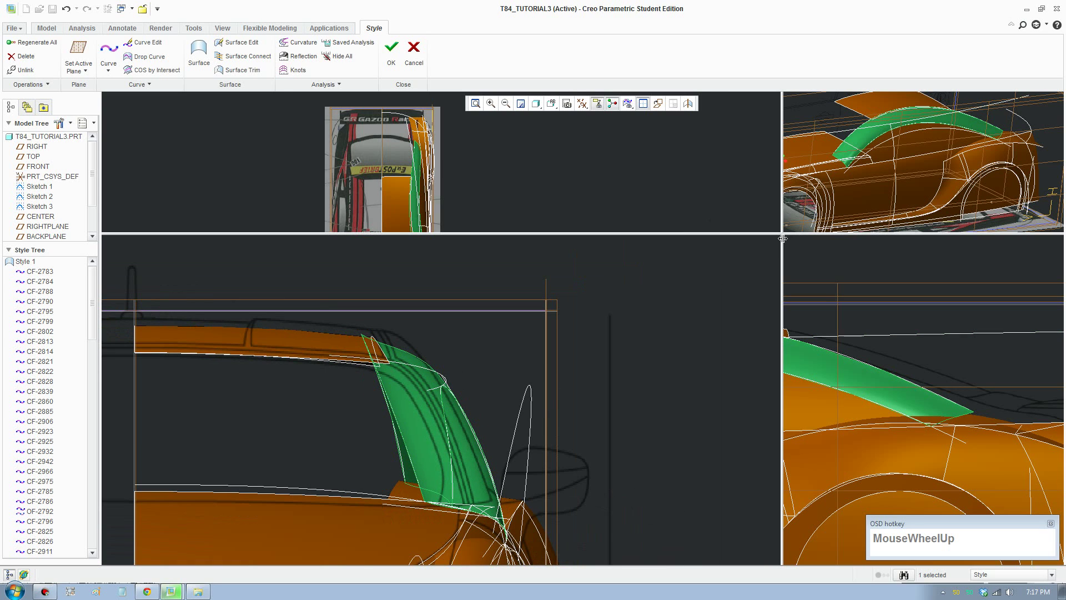
{"action": "left_click_drag", "start_coordinate": [902, 572], "coordinate": [618, 255]}
{"action": "middle_click", "coordinate": [635, 287]}
{"action": "middle_click", "coordinate": [699, 307]}
{"action": "left_click", "coordinate": [676, 227]}
{"action": "key", "text": "Delete"}
{"action": "left_click", "coordinate": [513, 312]}
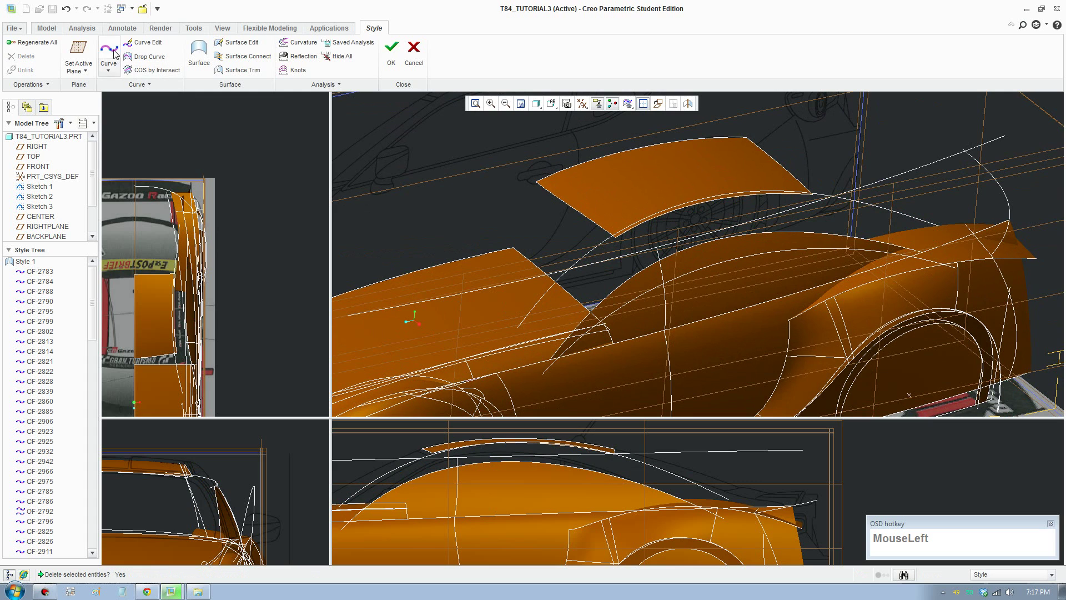
Draw a new free curve by picking points across the rear roof gap above the back fender
{"action": "scroll", "scroll_direction": "down", "scroll_amount": 3}
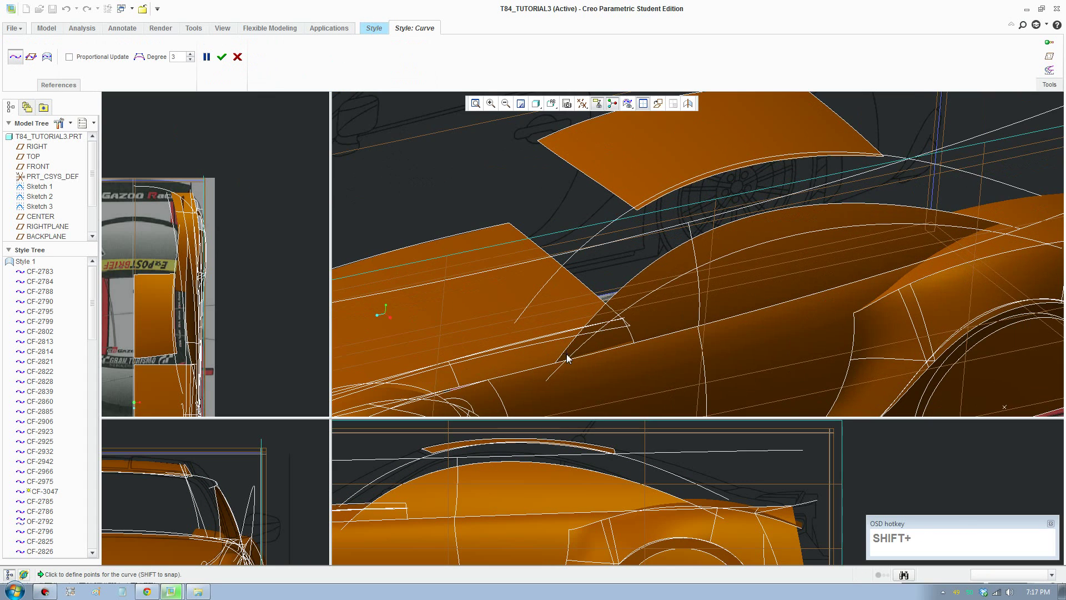
{"action": "scroll", "scroll_direction": "down", "scroll_amount": 3}
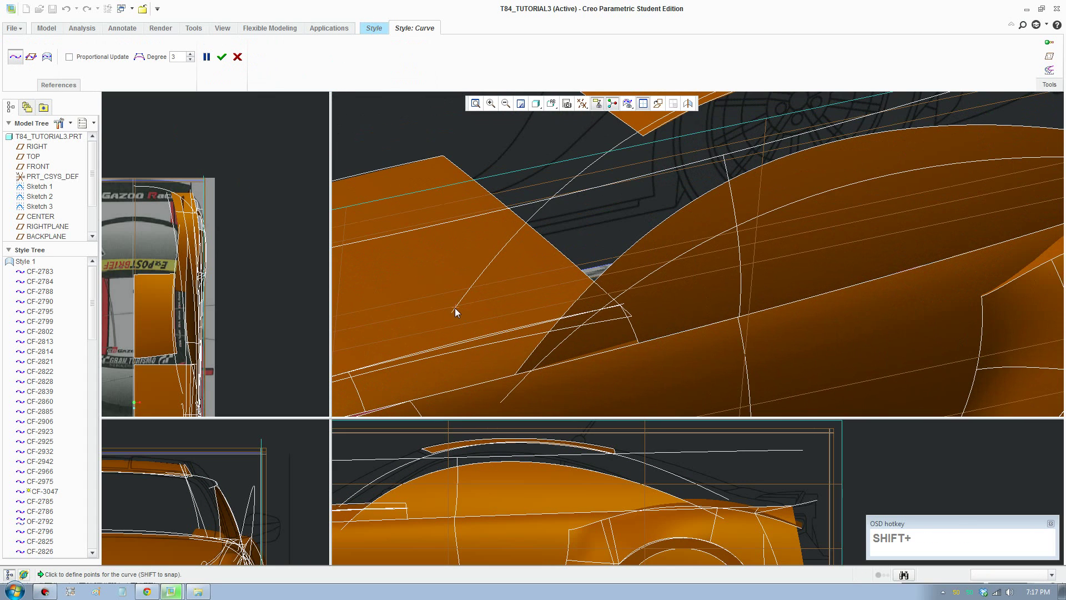
{"action": "left_click", "coordinate": [458, 312]}
{"action": "left_click_drag", "start_coordinate": [528, 363], "coordinate": [526, 370]}
{"action": "scroll", "scroll_direction": "up", "scroll_amount": 3}
{"action": "middle_click", "coordinate": [711, 333]}
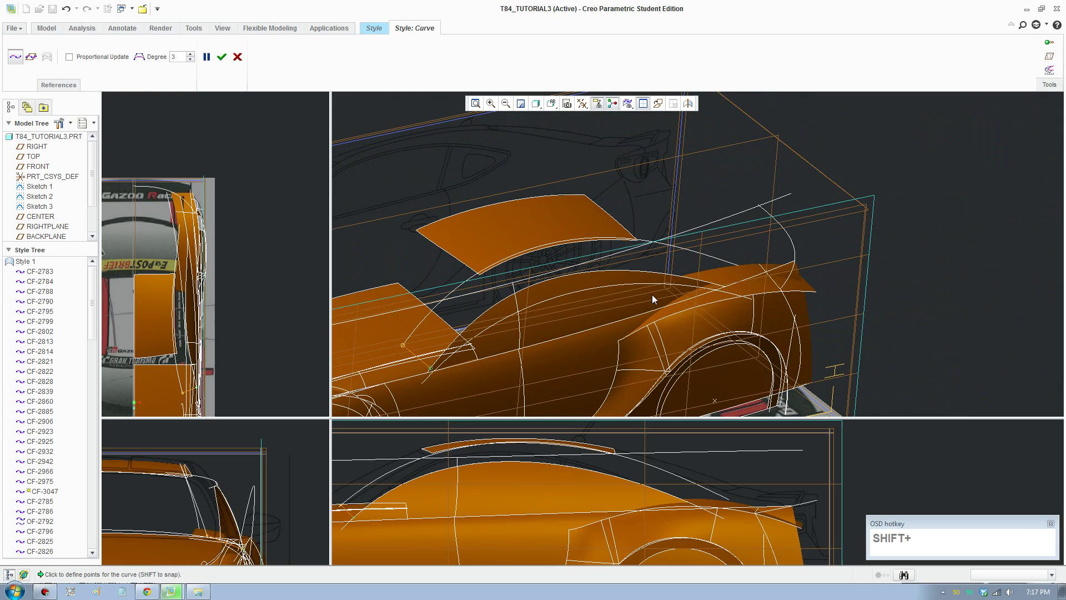
{"action": "middle_click", "coordinate": [653, 299]}
{"action": "scroll", "scroll_direction": "down", "scroll_amount": 3}
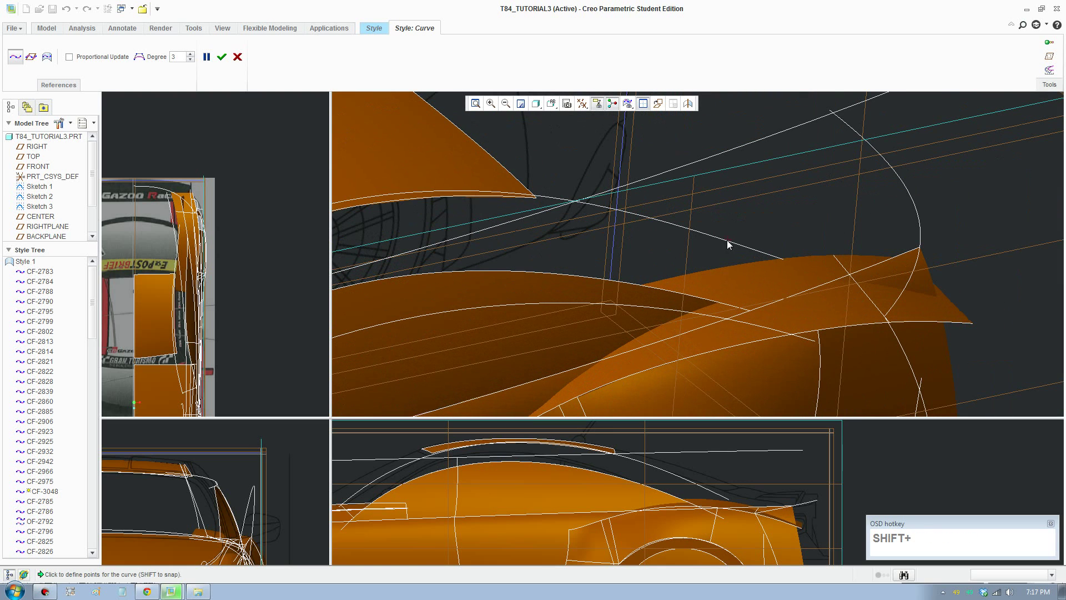
{"action": "left_click_drag", "start_coordinate": [723, 244], "coordinate": [740, 264]}
{"action": "left_click", "coordinate": [732, 310]}
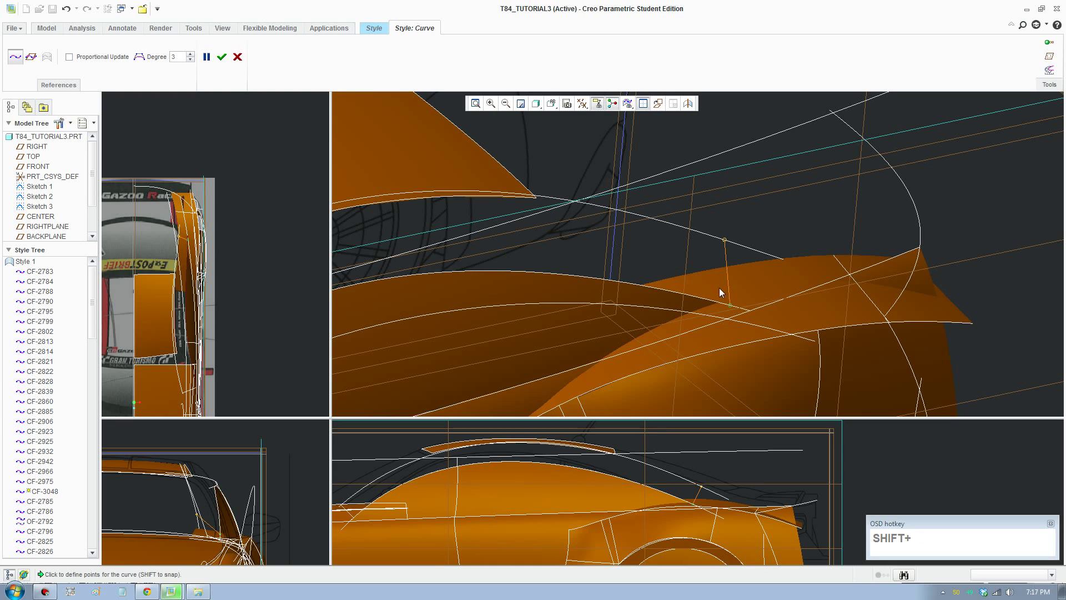
{"action": "scroll", "scroll_direction": "up", "scroll_amount": 3}
{"action": "left_click", "coordinate": [230, 57]}
{"action": "scroll", "scroll_direction": "up", "scroll_amount": 3}
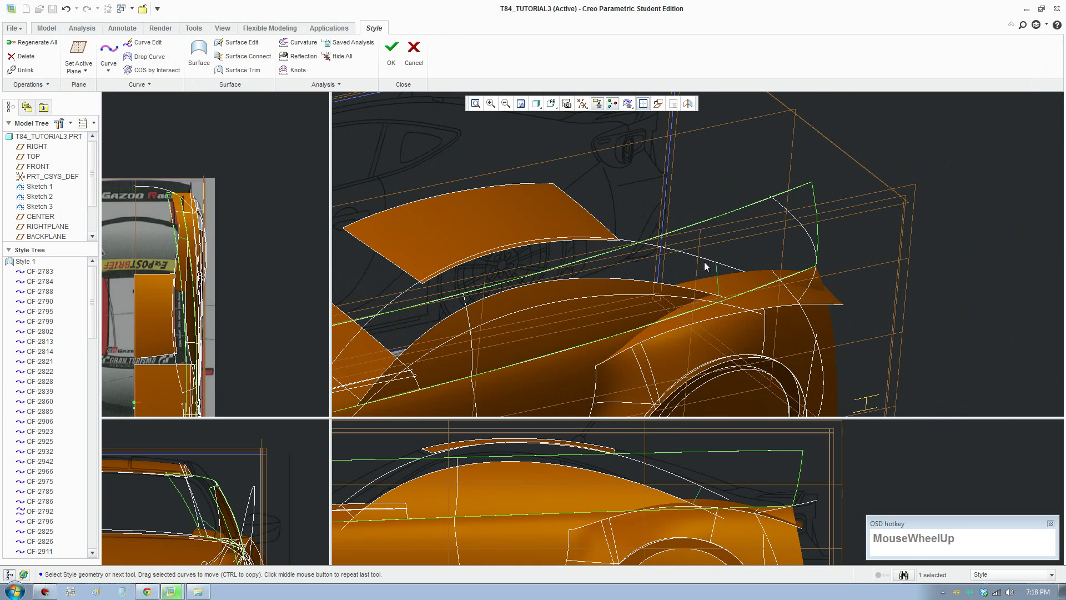
Select rear roofline curve CF-2814 and enter Curve Edit on it
{"action": "left_click", "coordinate": [707, 263]}
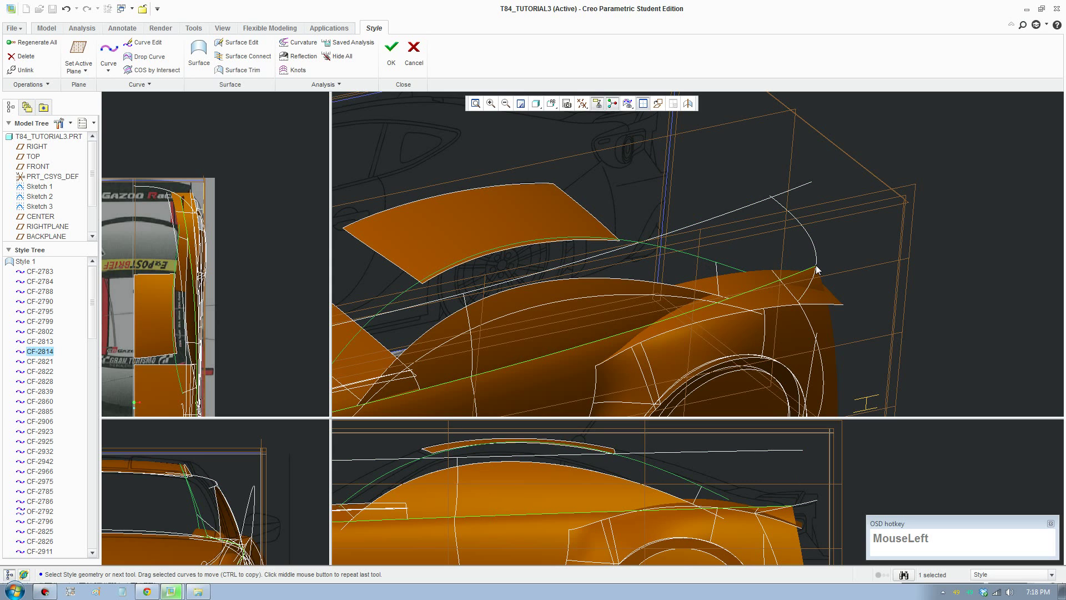
{"action": "scroll", "scroll_direction": "up", "scroll_amount": 3}
{"action": "left_click", "coordinate": [156, 40]}
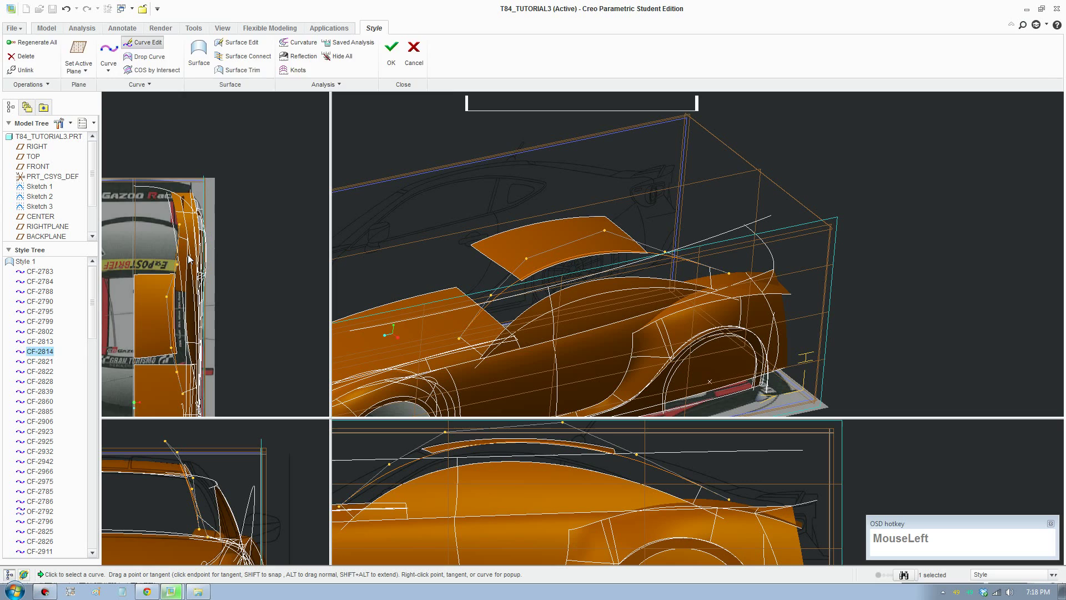
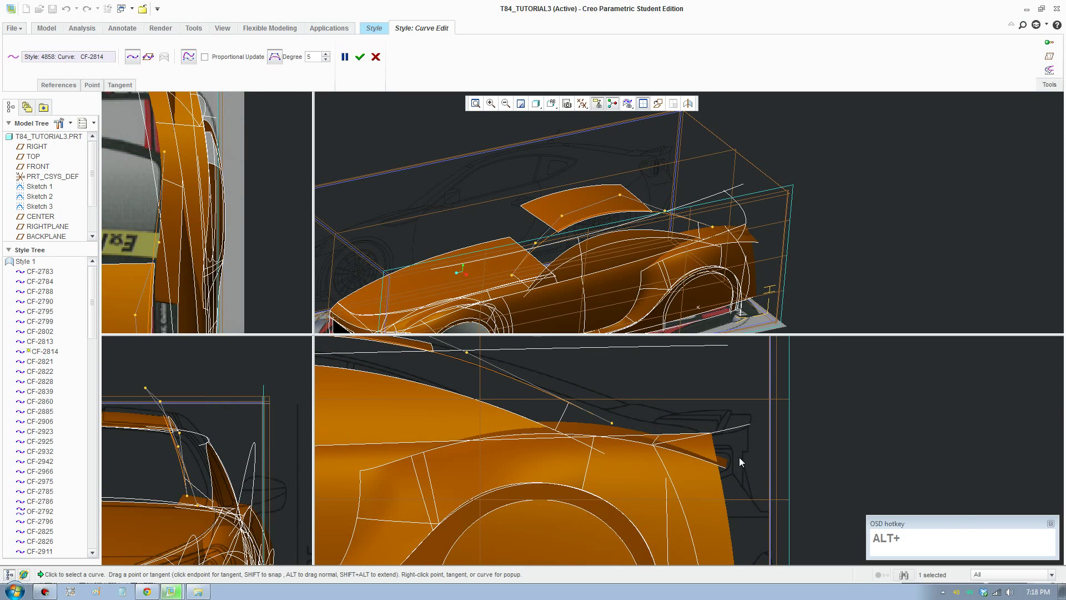
{"action": "left_click", "coordinate": [721, 440]}
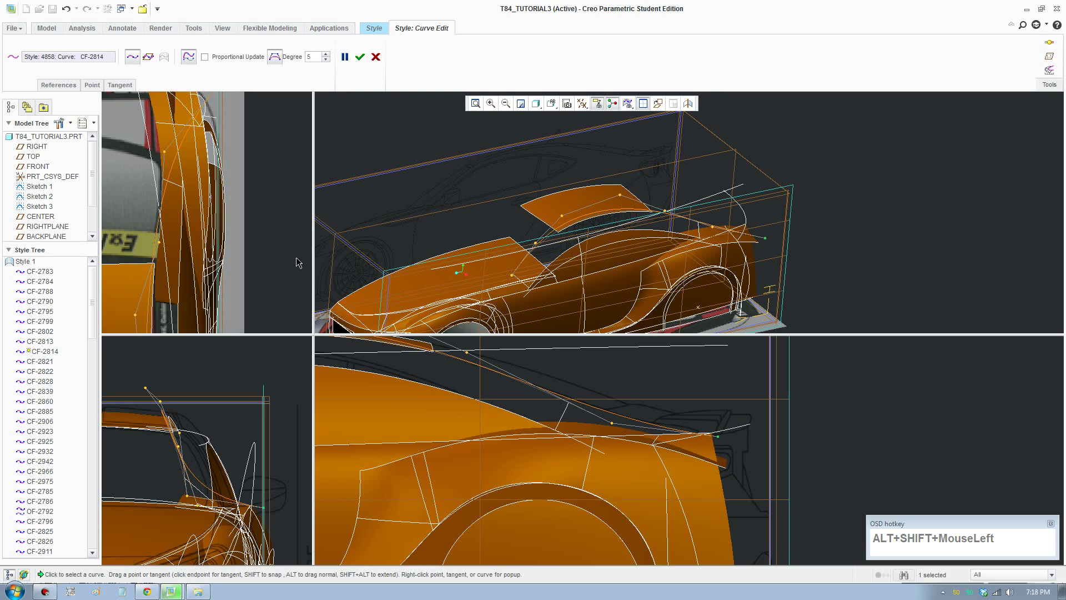
{"action": "scroll", "scroll_direction": "up", "scroll_amount": 3}
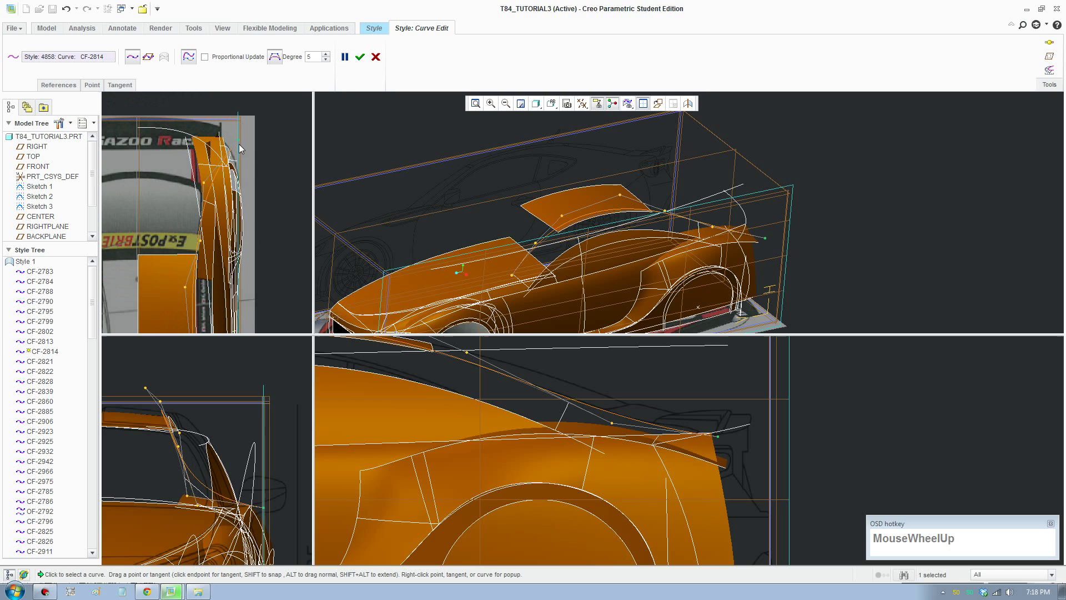
{"action": "scroll", "scroll_direction": "down", "scroll_amount": 3}
Drag CF-2814's end points near the tail to refine its shape and confirm the edit
{"action": "left_click", "coordinate": [795, 281]}
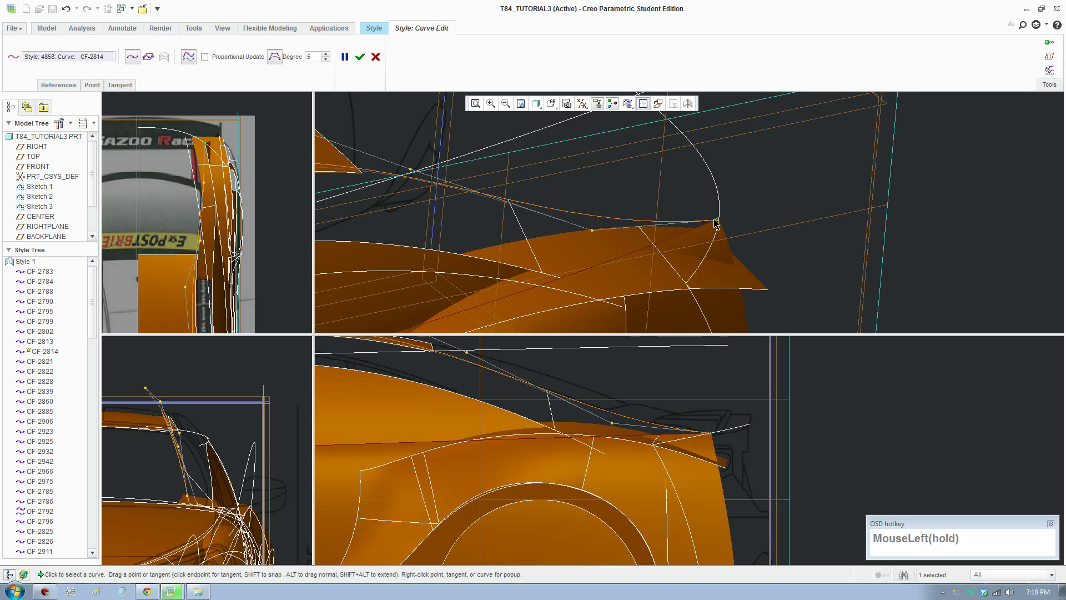
{"action": "left_click", "coordinate": [719, 218]}
{"action": "left_click_drag", "start_coordinate": [718, 215], "coordinate": [620, 517]}
{"action": "scroll", "scroll_direction": "up", "scroll_amount": 3}
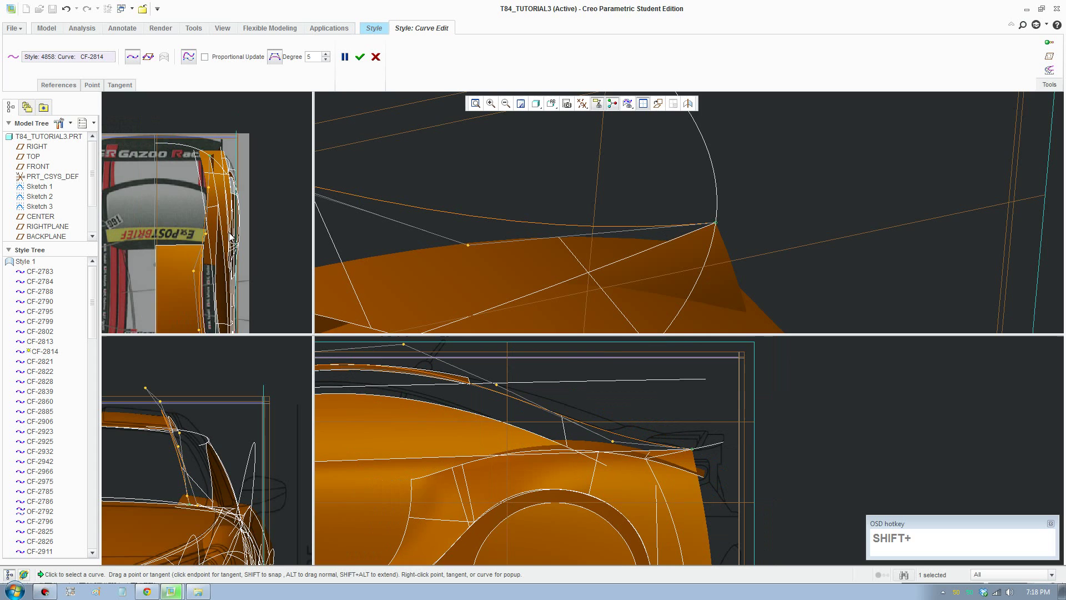
{"action": "middle_click", "coordinate": [234, 236]}
{"action": "scroll", "scroll_direction": "down", "scroll_amount": 3}
{"action": "left_click", "coordinate": [362, 61]}
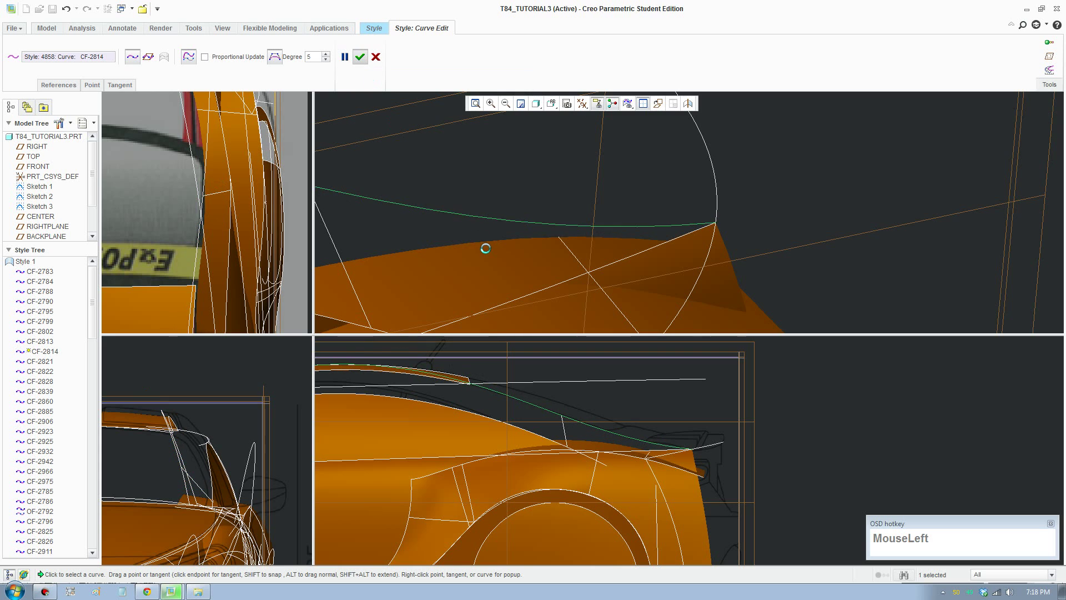
{"action": "scroll", "scroll_direction": "up", "scroll_amount": 3}
{"action": "middle_click", "coordinate": [508, 259]}
{"action": "left_click", "coordinate": [641, 242]}
{"action": "scroll", "scroll_direction": "up", "scroll_amount": 3}
{"action": "middle_click", "coordinate": [663, 273]}
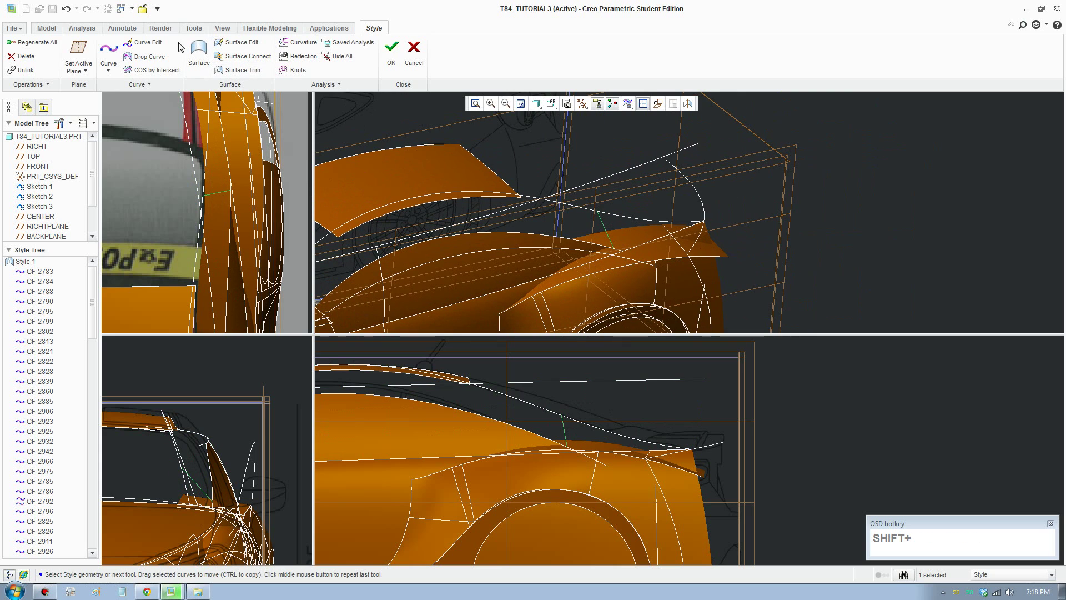
Edit rear-quarter curve CF-3048 and move its point toward the body
{"action": "left_click", "coordinate": [166, 44]}
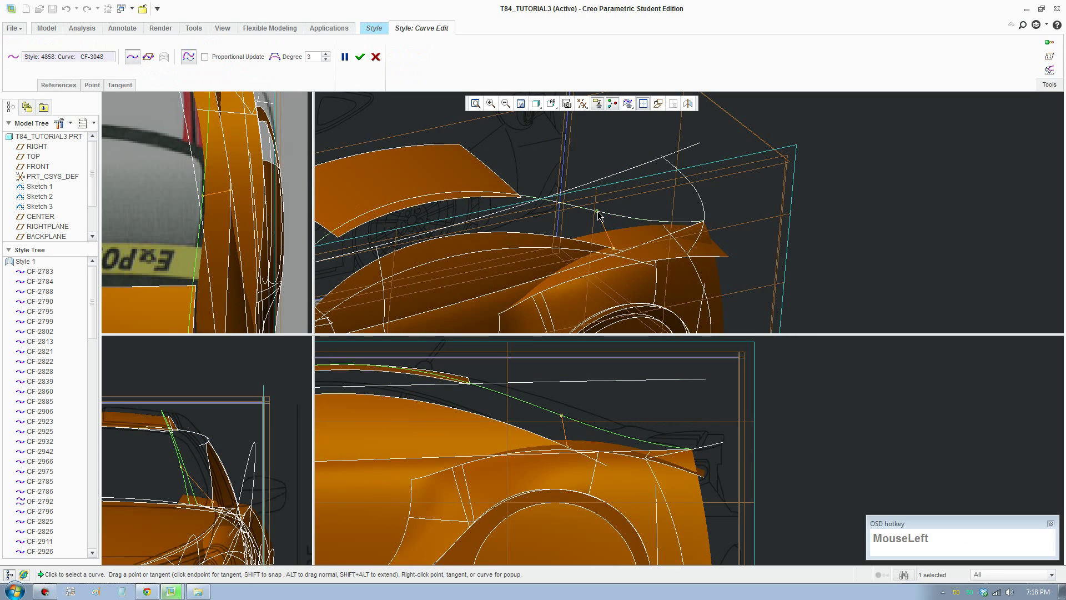
{"action": "left_click_drag", "start_coordinate": [714, 229], "coordinate": [632, 256]}
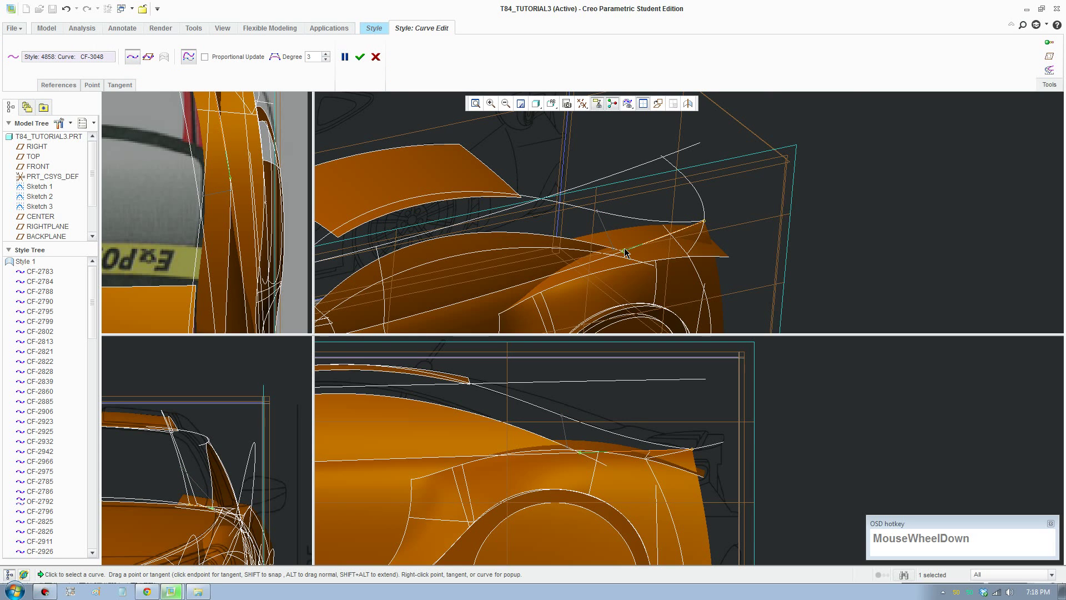
{"action": "left_click", "coordinate": [625, 255]}
{"action": "scroll", "scroll_direction": "down", "scroll_amount": 3}
Constrain CF-3048's first end tangent to the body surface and finish the edit
{"action": "left_click", "coordinate": [118, 90]}
{"action": "scroll", "scroll_direction": "down", "scroll_amount": 3}
{"action": "left_click", "coordinate": [196, 147]}
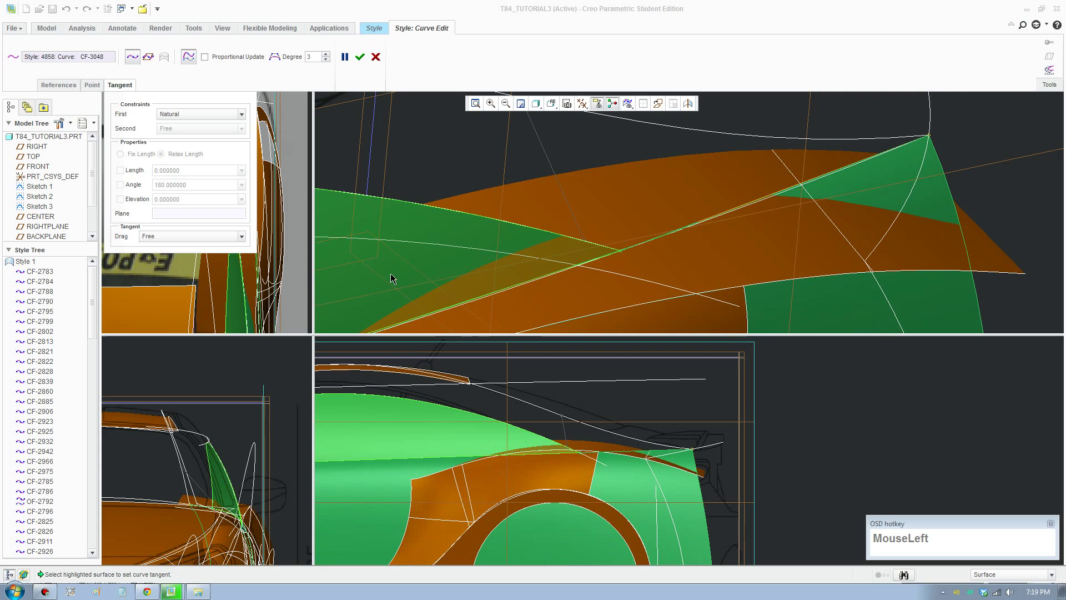
{"action": "scroll", "scroll_direction": "up", "scroll_amount": 3}
{"action": "scroll", "scroll_direction": "down", "scroll_amount": 3}
{"action": "left_click", "coordinate": [360, 60]}
{"action": "scroll", "scroll_direction": "up", "scroll_amount": 3}
{"action": "scroll", "scroll_direction": "up", "scroll_amount": 3}
{"action": "middle_click", "coordinate": [648, 252]}
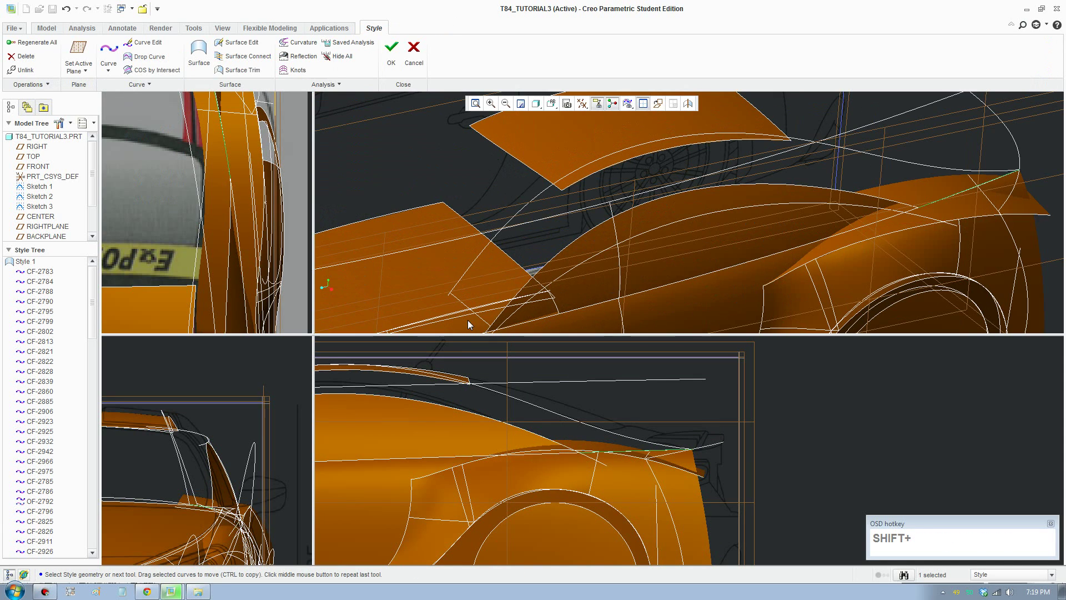
Edit roof-pillar curve CF-3047, reposition its lower end and set its end tangent to Free
{"action": "left_click", "coordinate": [458, 303]}
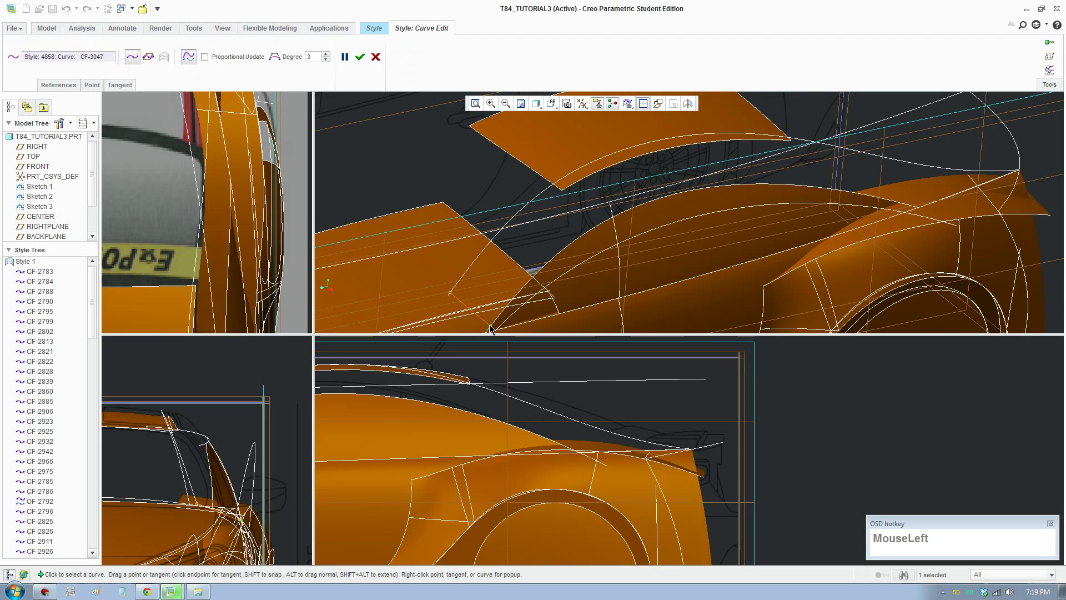
{"action": "middle_click", "coordinate": [511, 299]}
{"action": "scroll", "scroll_direction": "down", "scroll_amount": 3}
{"action": "left_click_drag", "start_coordinate": [549, 285], "coordinate": [540, 297]}
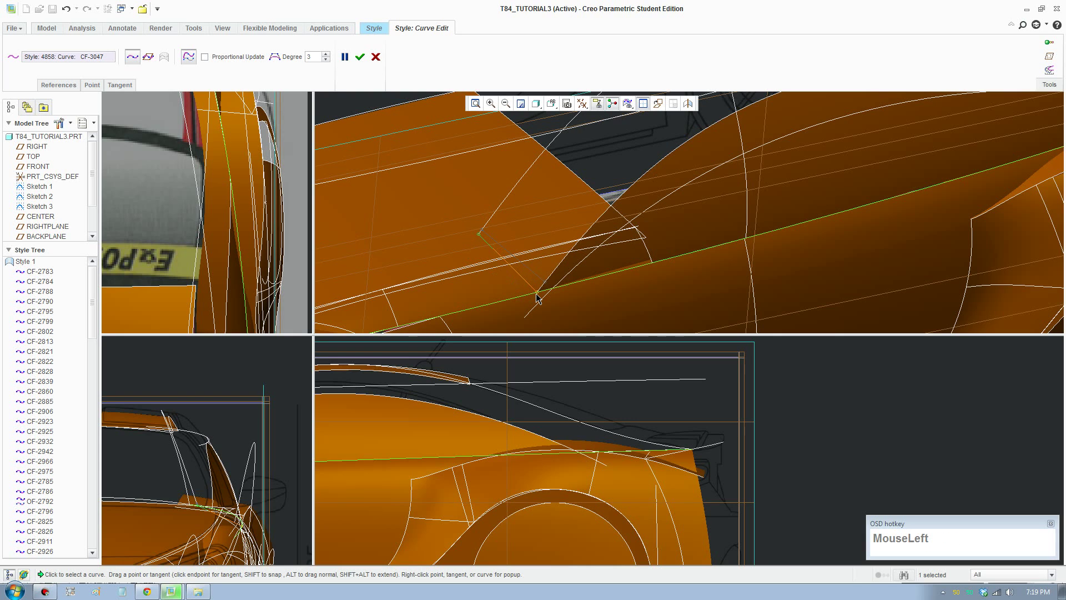
{"action": "left_click", "coordinate": [125, 91]}
{"action": "scroll", "scroll_direction": "down", "scroll_amount": 3}
{"action": "left_click", "coordinate": [199, 150]}
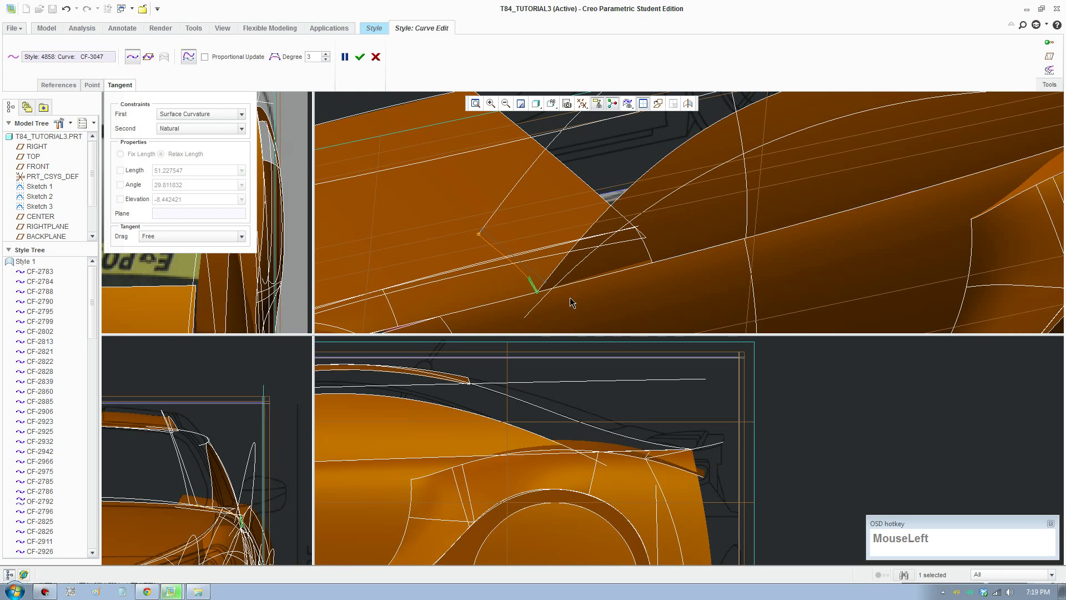
{"action": "scroll", "scroll_direction": "up", "scroll_amount": 3}
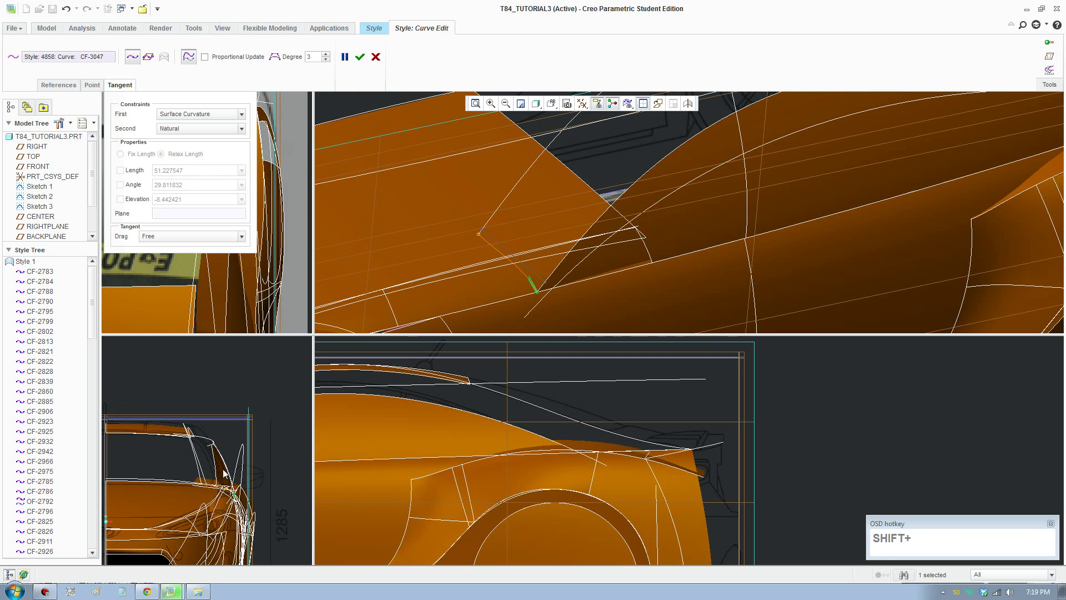
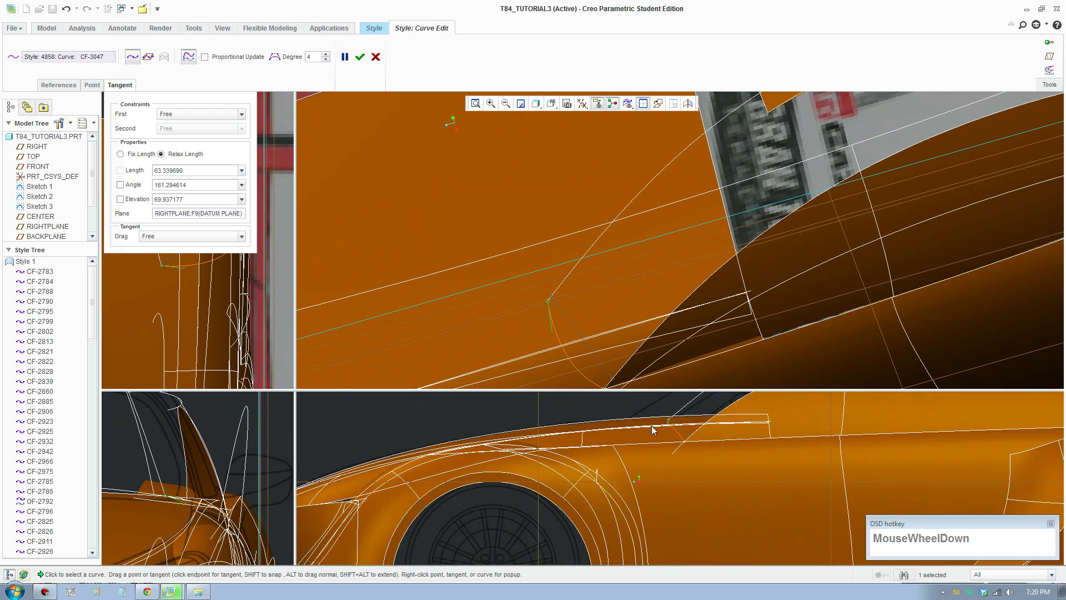
Reshape CF-3047 along the roof pillar at degree 4 and finish the edit
{"action": "middle_click", "coordinate": [698, 451]}
{"action": "scroll", "scroll_direction": "down", "scroll_amount": 3}
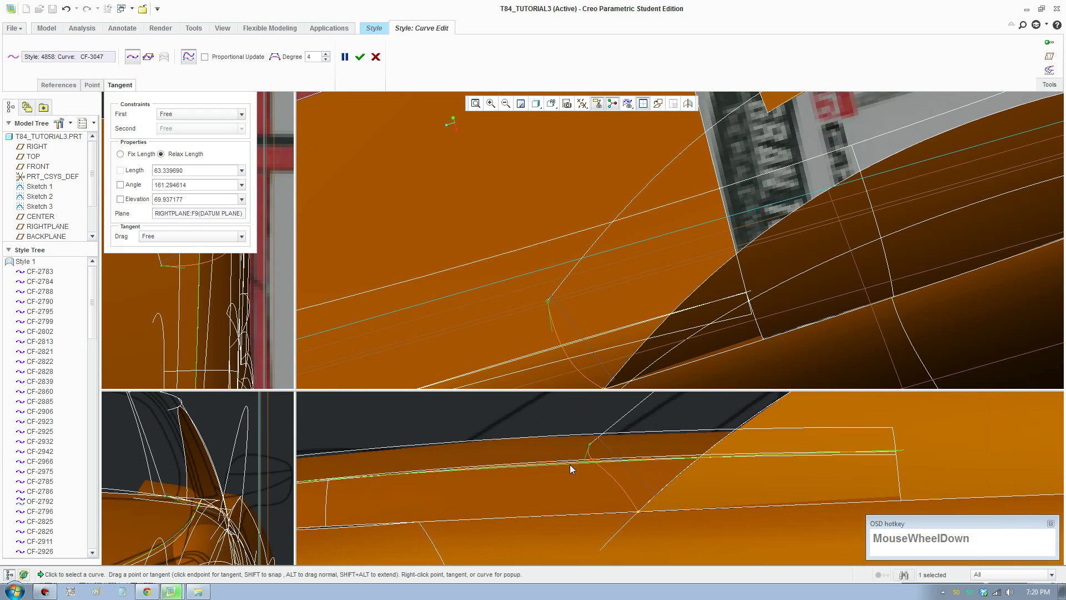
{"action": "left_click_drag", "start_coordinate": [586, 462], "coordinate": [360, 61]}
{"action": "scroll", "scroll_direction": "up", "scroll_amount": 3}
{"action": "middle_click", "coordinate": [682, 278]}
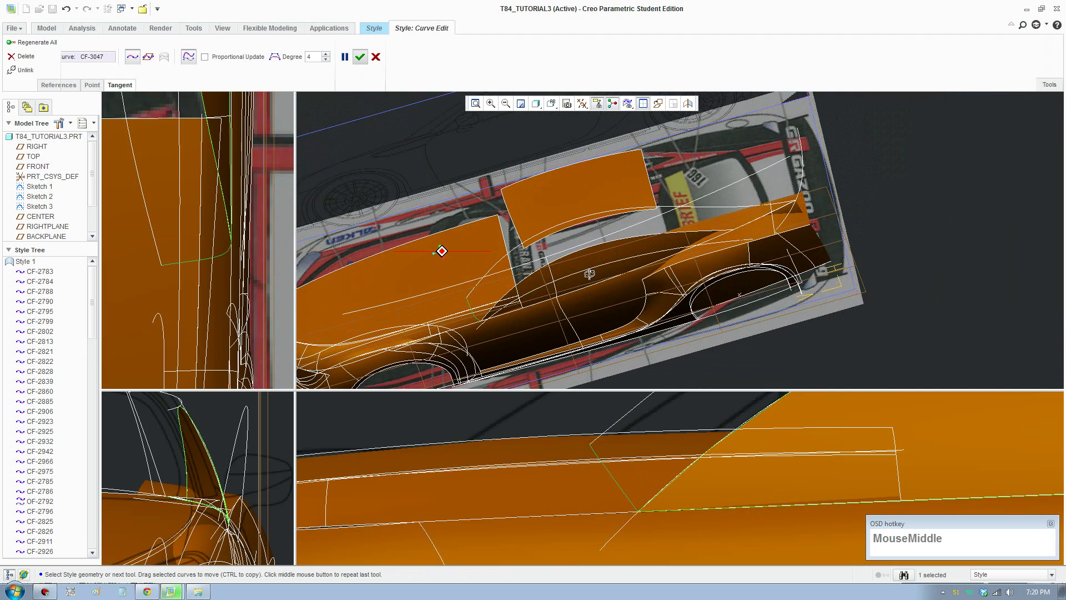
{"action": "scroll", "scroll_direction": "down", "scroll_amount": 3}
{"action": "middle_click", "coordinate": [670, 304]}
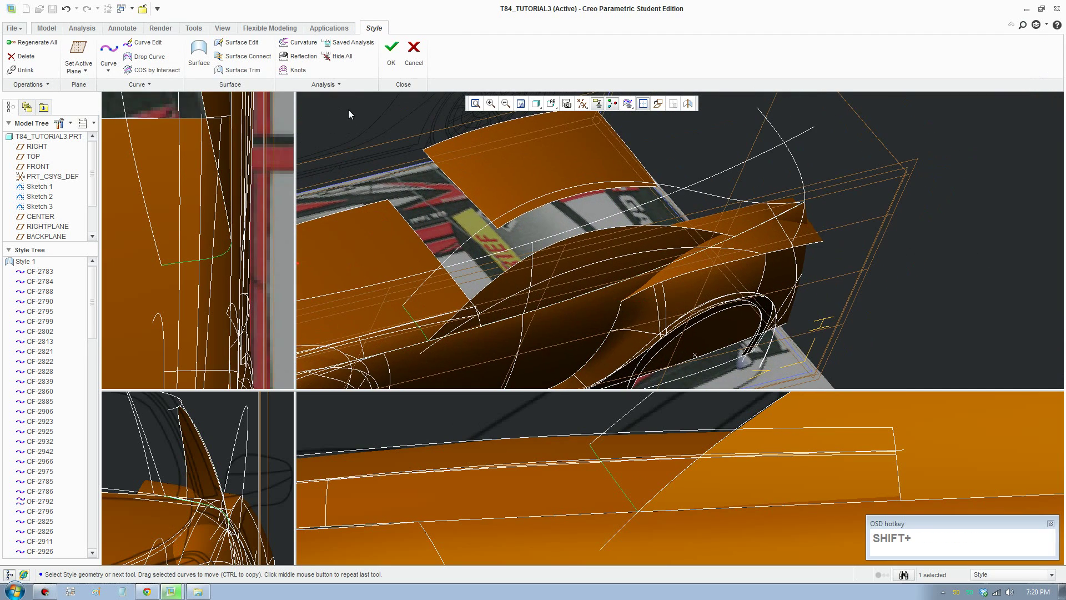
Create a four-boundary surface filling the rear roof pillar and accept it after checking the preview
{"action": "left_click", "coordinate": [351, 114]}
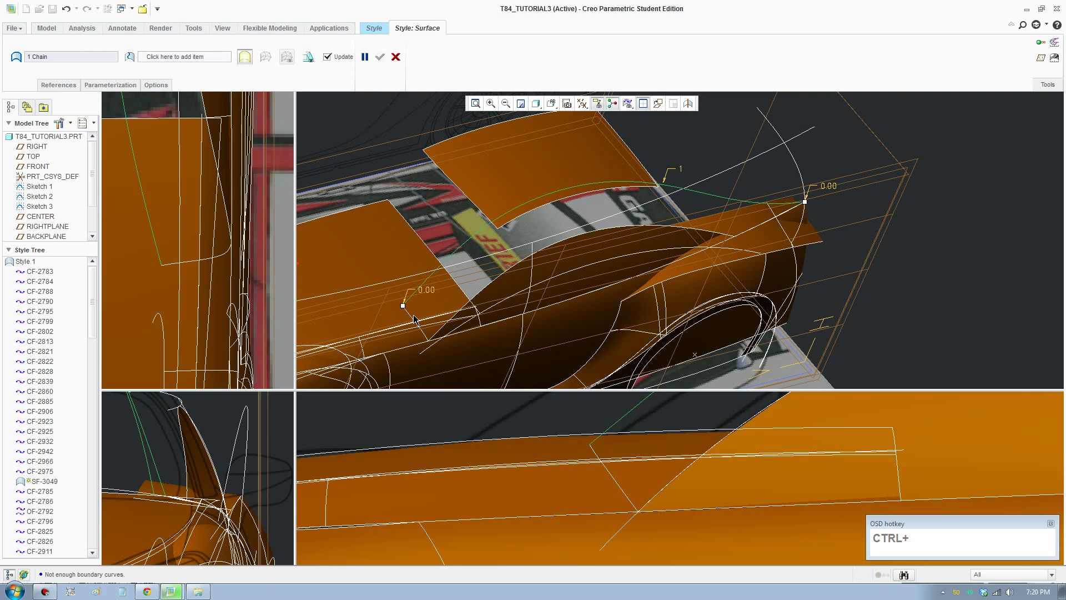
{"action": "left_click", "coordinate": [414, 320]}
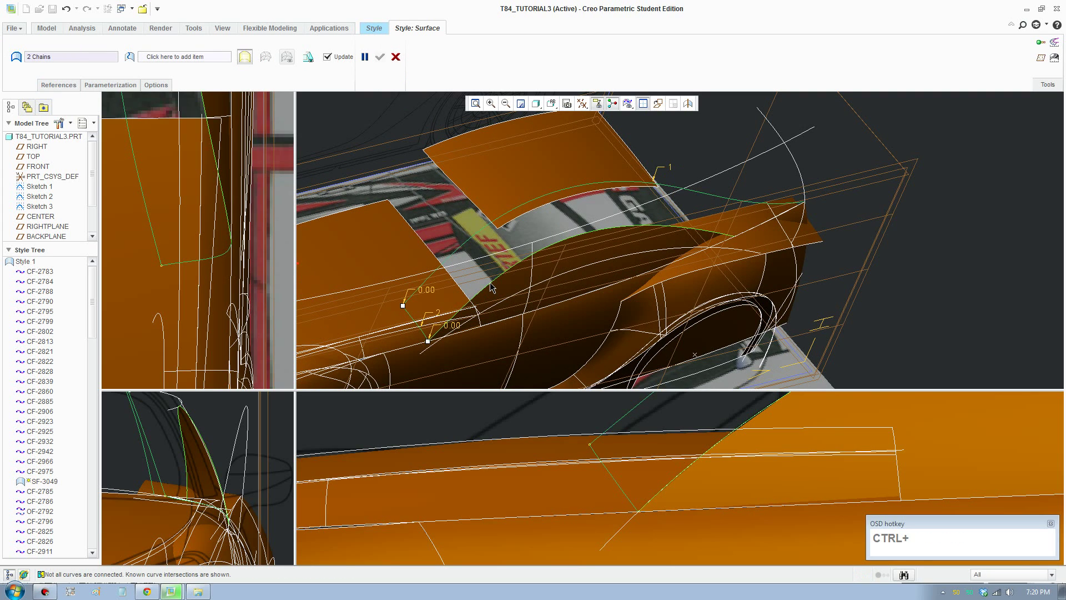
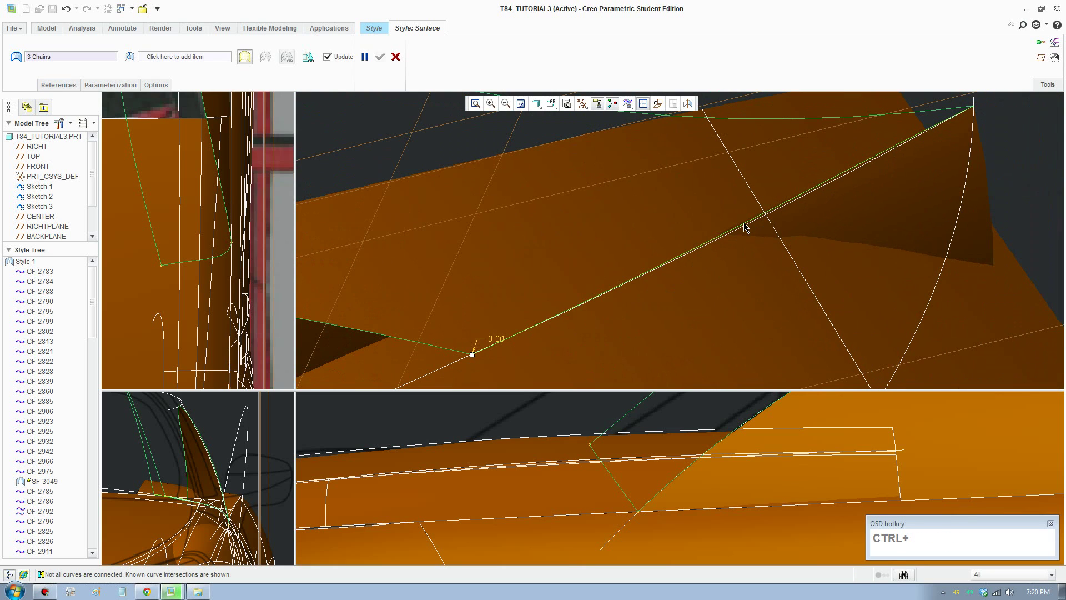
{"action": "left_click", "coordinate": [745, 227]}
{"action": "scroll", "scroll_direction": "up", "scroll_amount": 3}
{"action": "middle_click", "coordinate": [498, 290]}
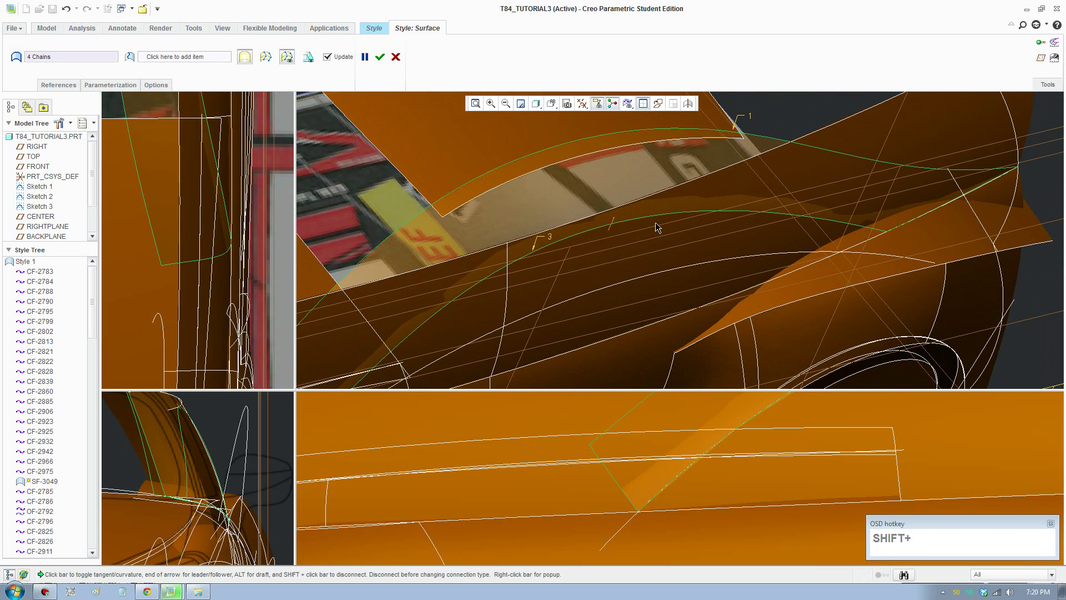
{"action": "left_click_drag", "start_coordinate": [609, 233], "coordinate": [629, 267]}
{"action": "left_click", "coordinate": [629, 267]}
{"action": "scroll", "scroll_direction": "up", "scroll_amount": 3}
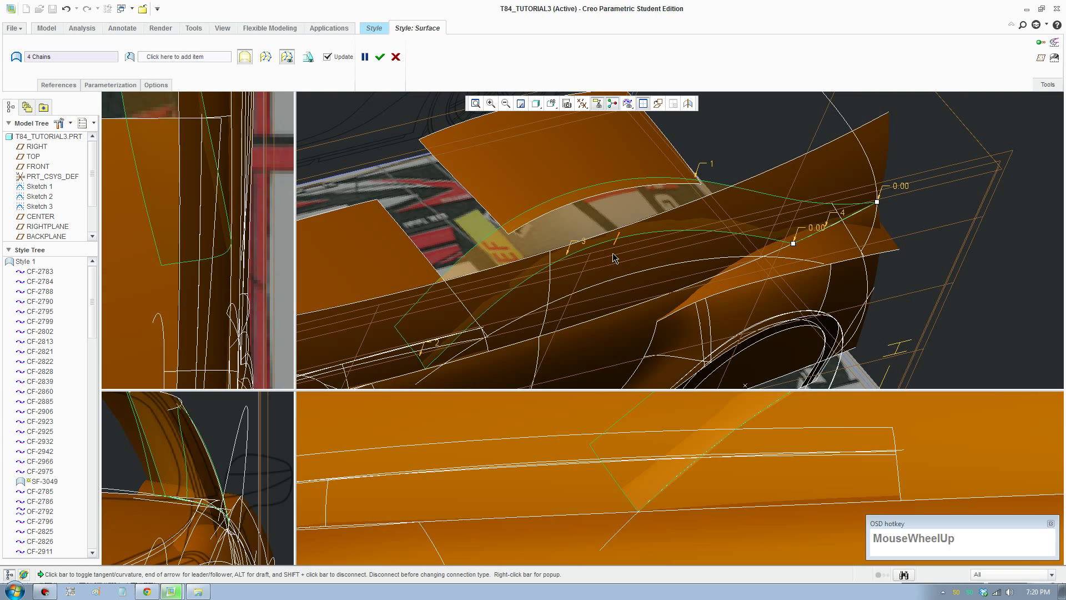
{"action": "scroll", "scroll_direction": "up", "scroll_amount": 3}
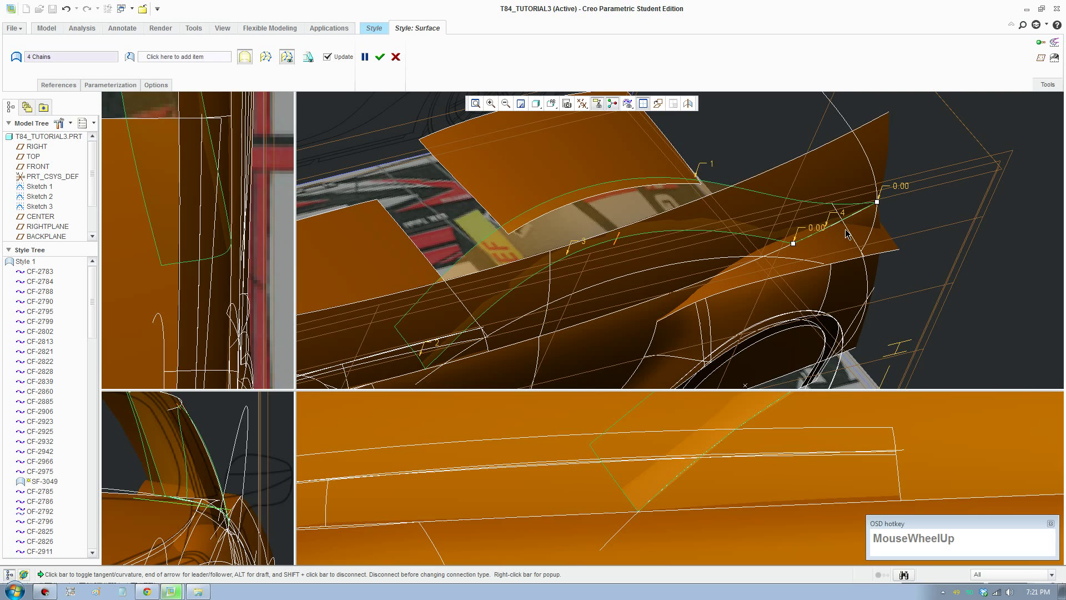
{"action": "left_click", "coordinate": [381, 62]}
Orbit and zoom out to review the whole car with the new pillar surface
{"action": "scroll", "scroll_direction": "up", "scroll_amount": 3}
{"action": "middle_click", "coordinate": [152, 489]}
{"action": "scroll", "scroll_direction": "down", "scroll_amount": 3}
{"action": "middle_click", "coordinate": [197, 474]}
{"action": "scroll", "scroll_direction": "up", "scroll_amount": 3}
{"action": "left_click_drag", "start_coordinate": [193, 263], "coordinate": [598, 454]}
{"action": "scroll", "scroll_direction": "up", "scroll_amount": 3}
{"action": "scroll", "scroll_direction": "down", "scroll_amount": 3}
{"action": "scroll", "scroll_direction": "up", "scroll_amount": 3}
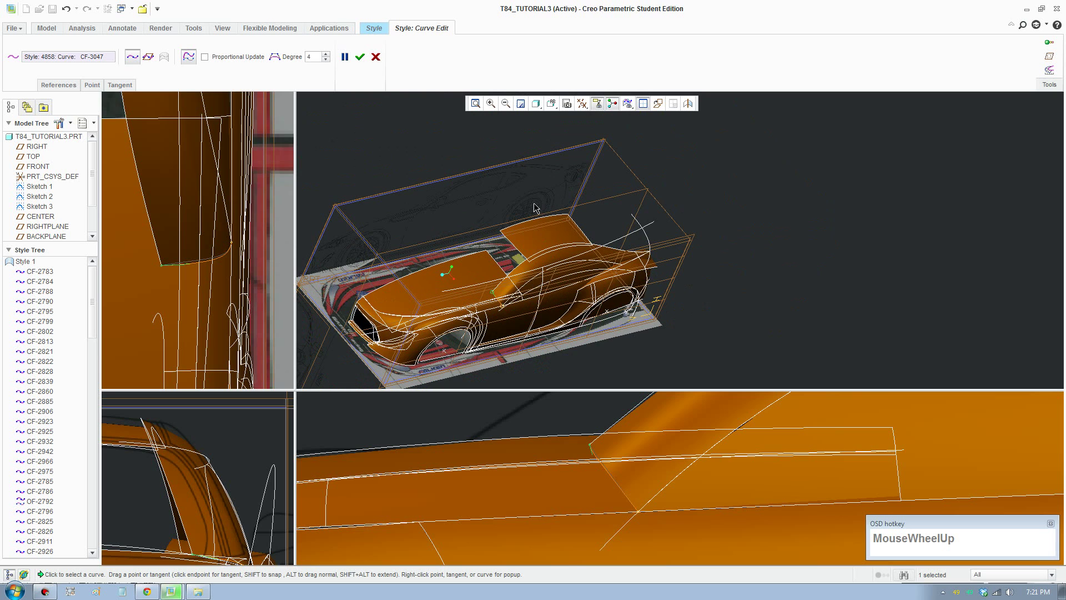
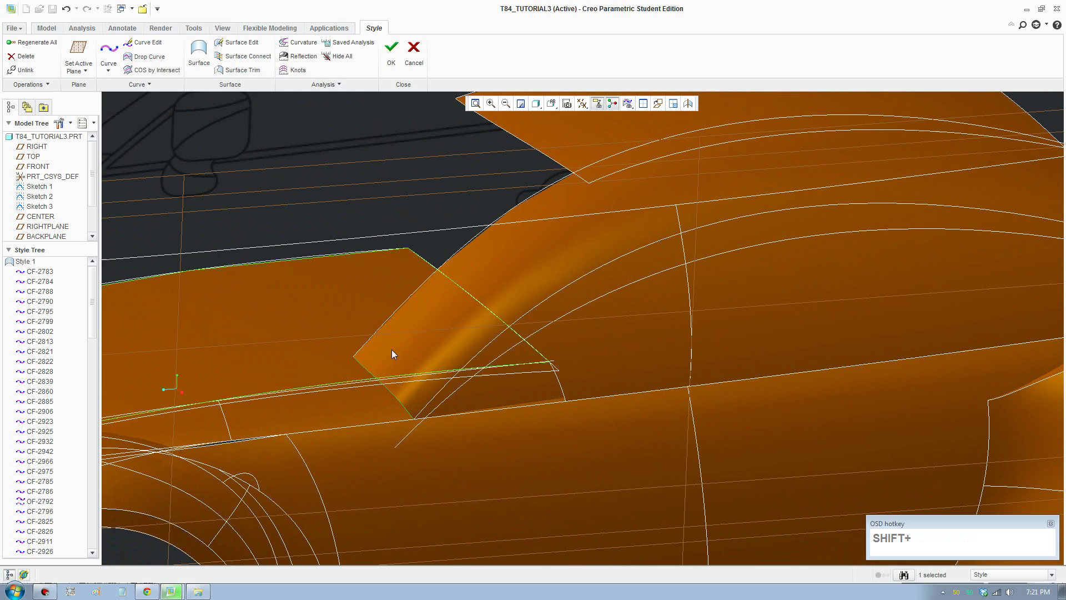
Switch the car body to the saved four-view orientation layout
{"action": "scroll", "scroll_direction": "up", "scroll_amount": 3}
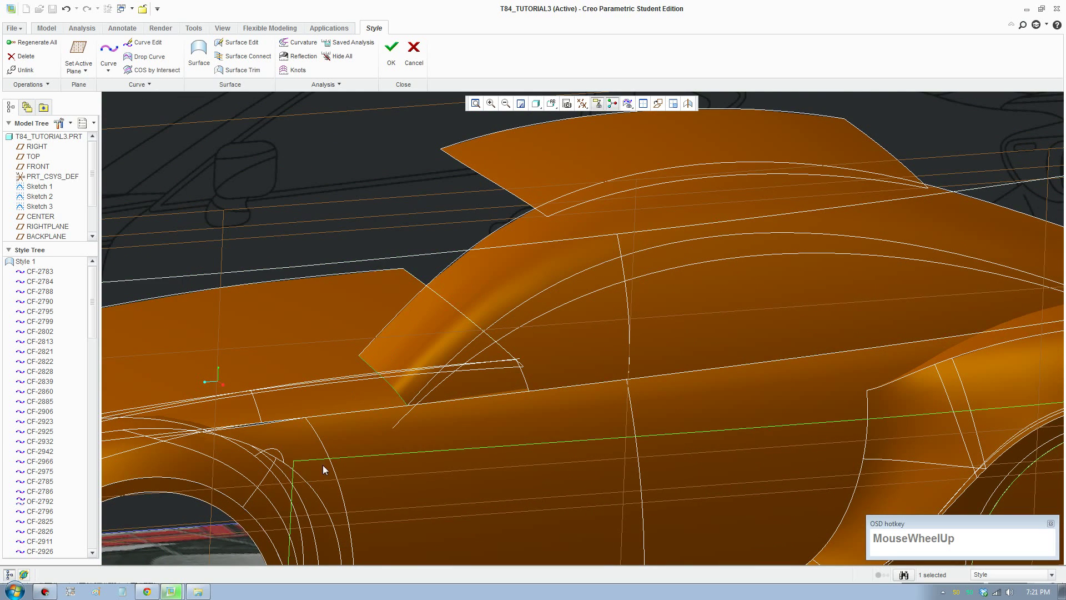
{"action": "middle_click", "coordinate": [428, 414]}
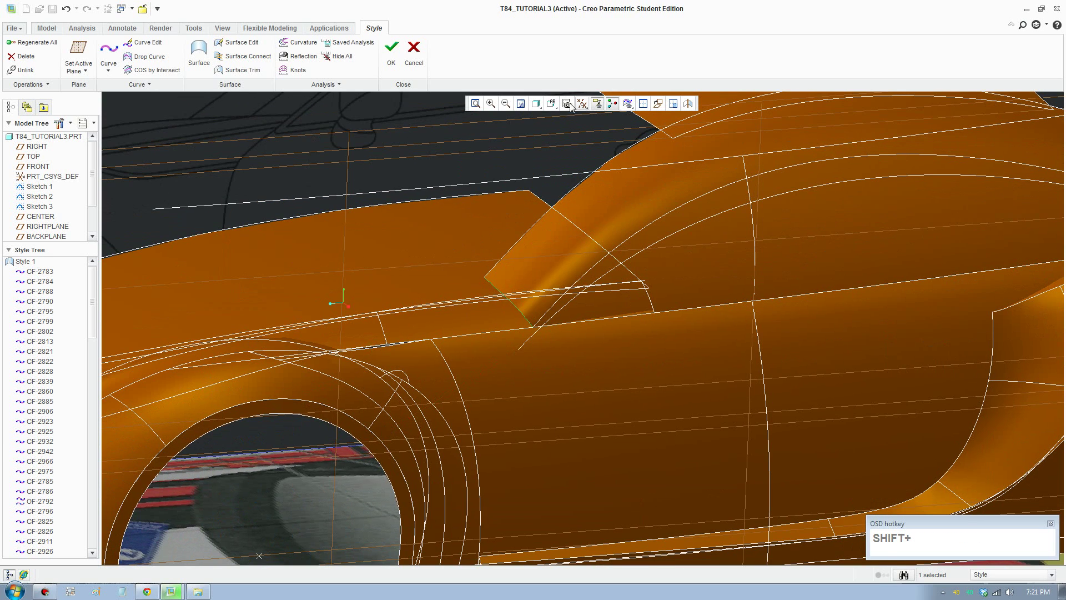
{"action": "left_click", "coordinate": [558, 109]}
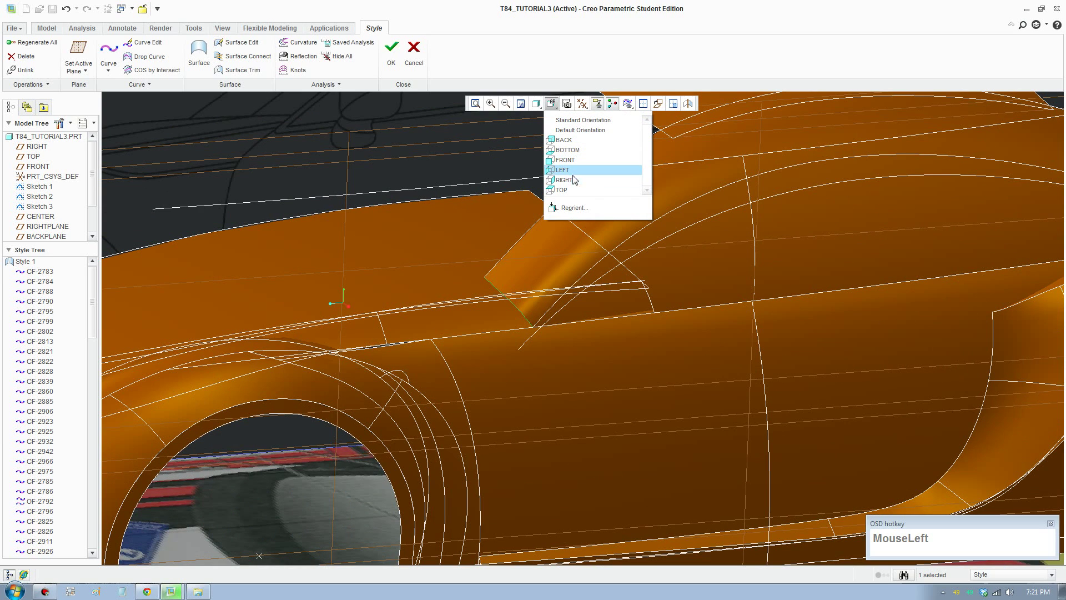
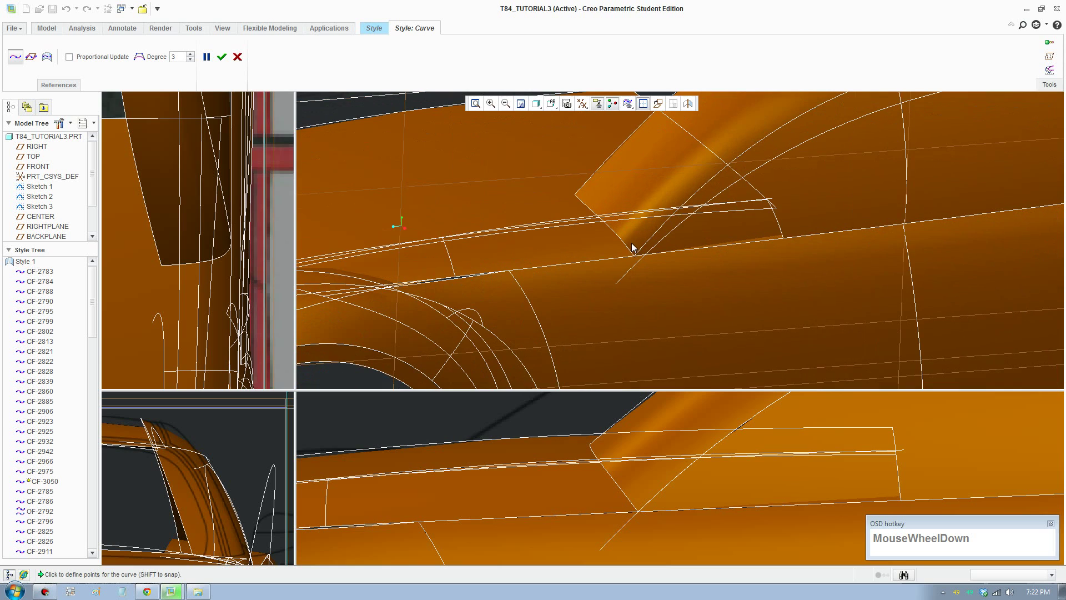
Sketch a trial curve along the rear pillar edge, then discard it by cancelling the Curve tool
{"action": "left_click", "coordinate": [643, 250]}
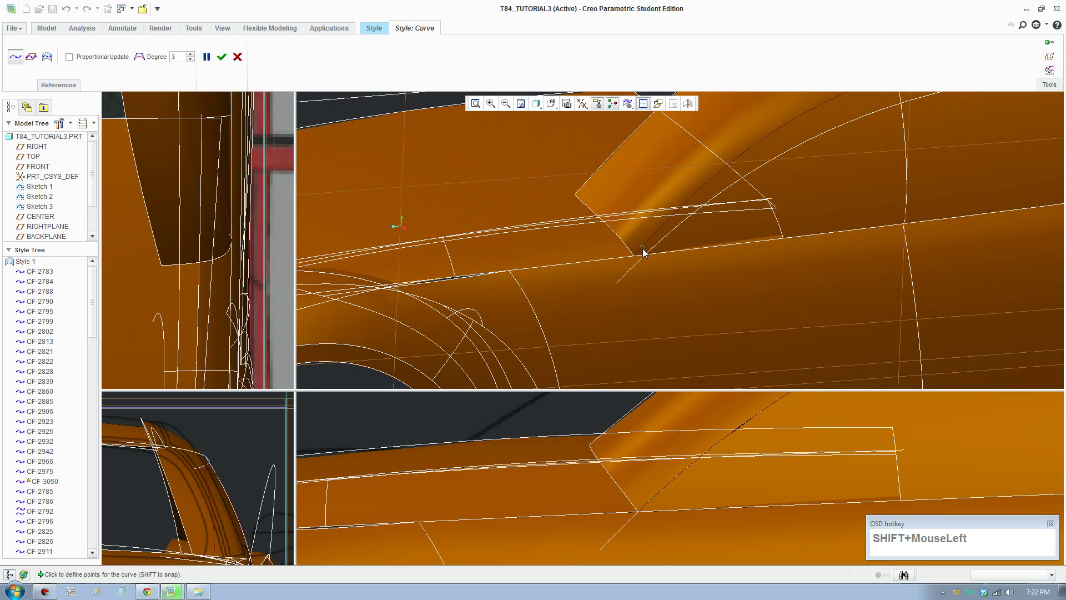
{"action": "left_click_drag", "start_coordinate": [607, 530], "coordinate": [448, 234]}
{"action": "middle_click", "coordinate": [534, 227]}
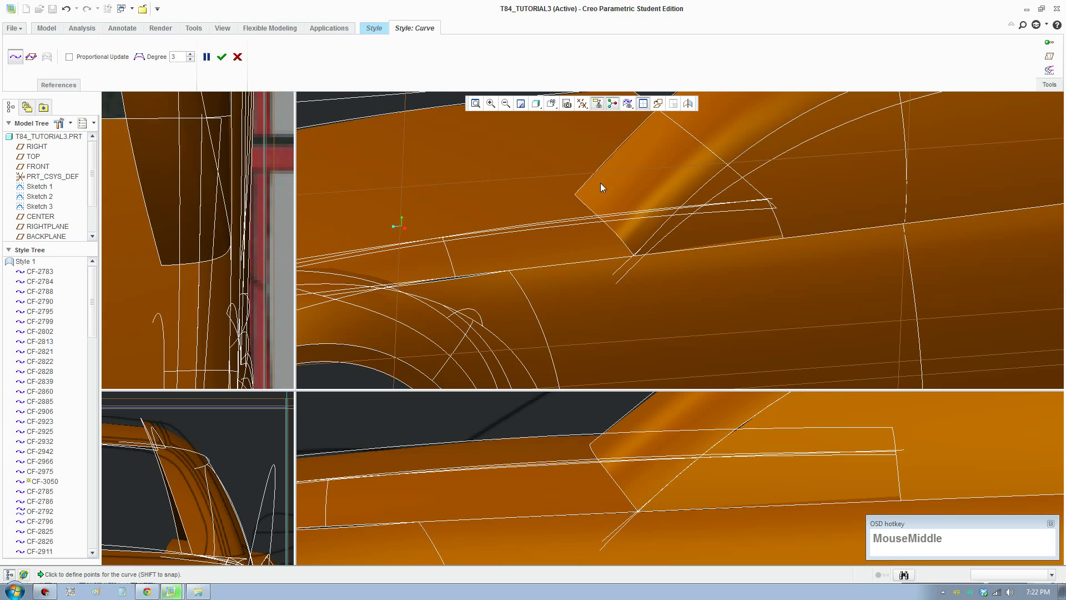
{"action": "left_click_drag", "start_coordinate": [583, 194], "coordinate": [582, 194]}
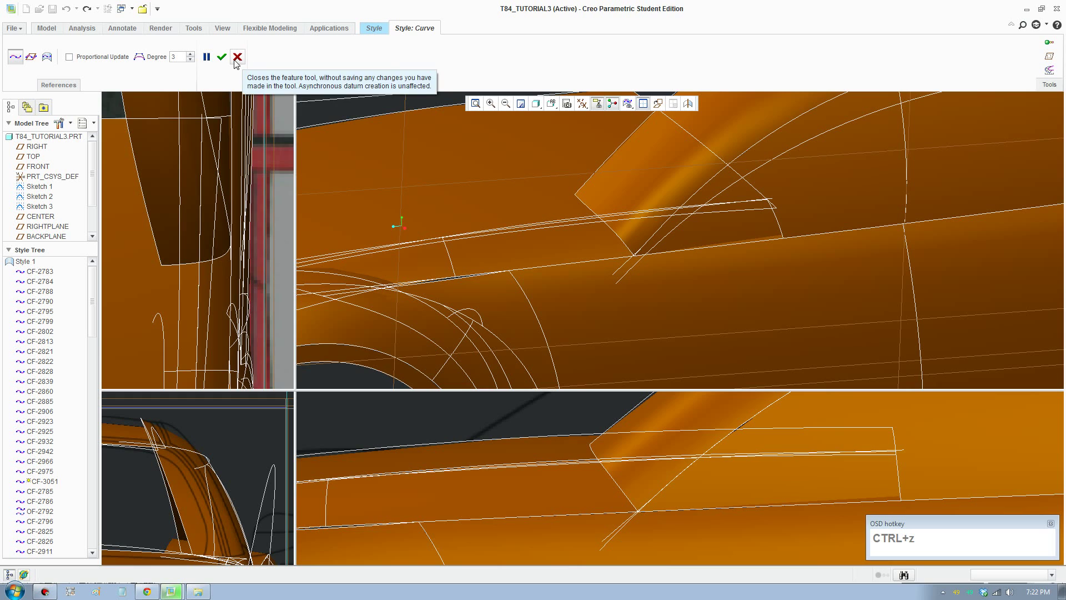
{"action": "left_click", "coordinate": [228, 59]}
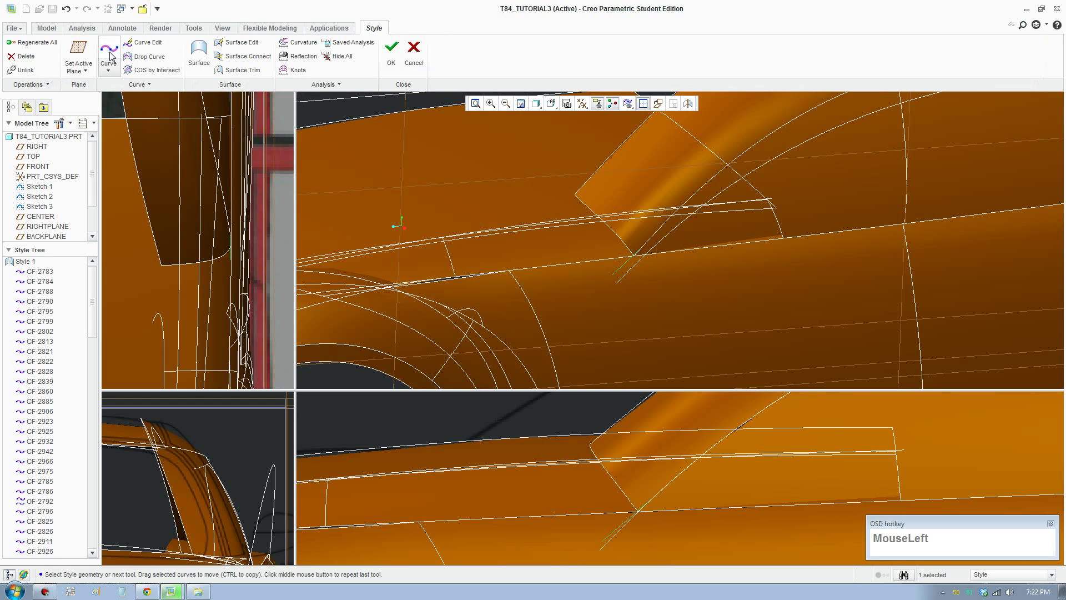
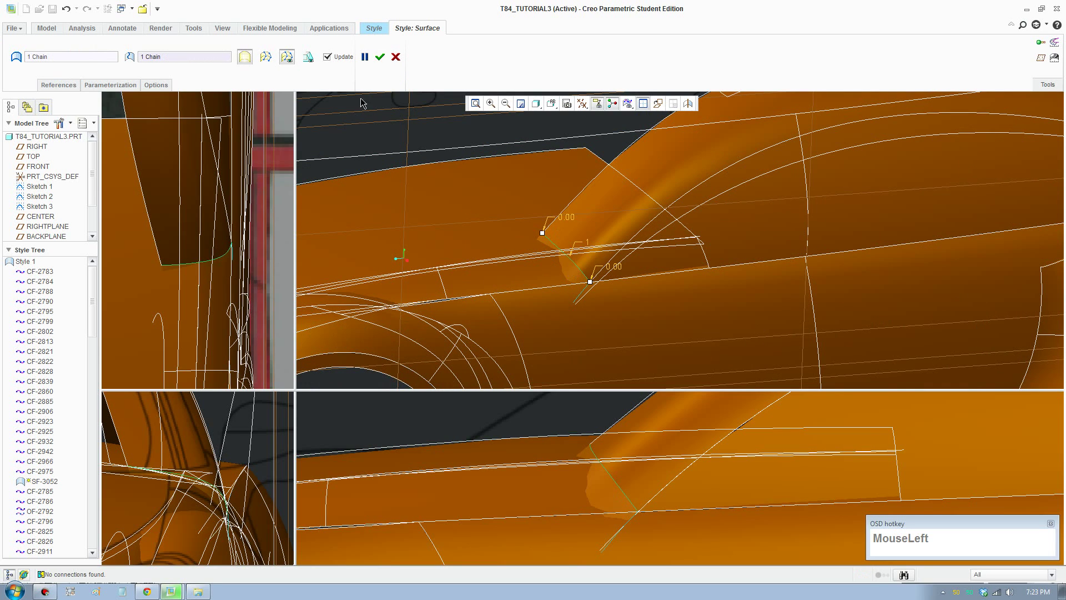
Zoom in on the previewed two-chain surface patch at the rear pillar corner
{"action": "scroll", "scroll_direction": "up", "scroll_amount": 3}
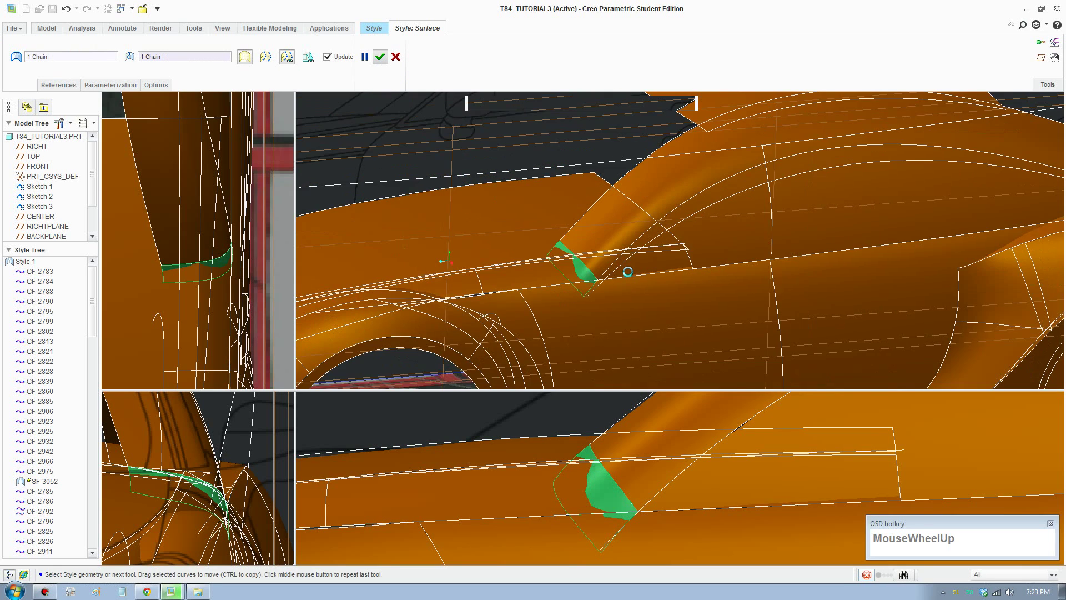
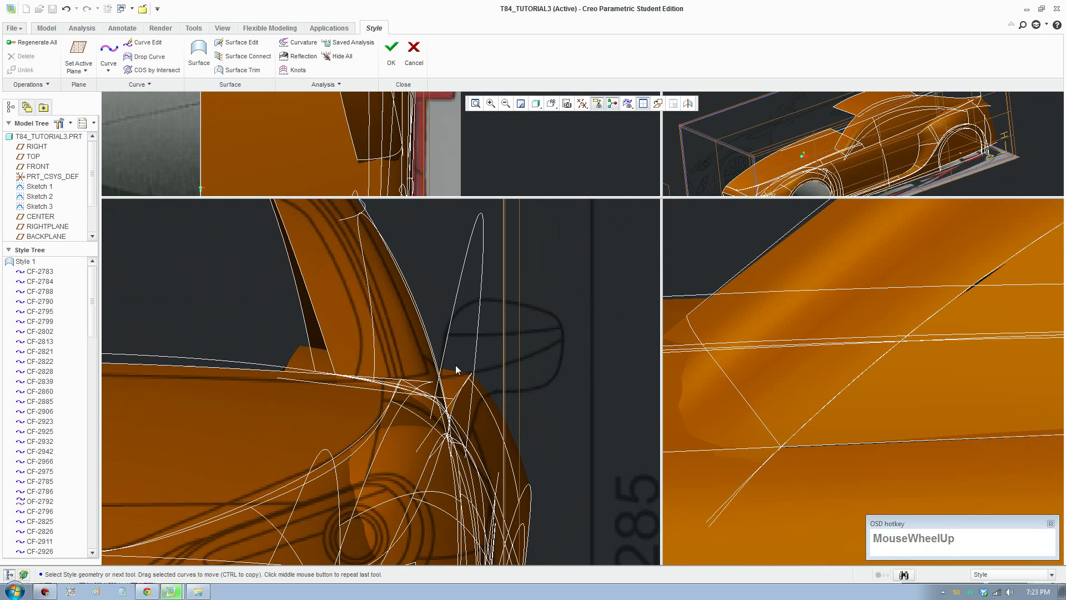
Reframe the views on the rear roof pillar and draw curve CF-3053 along its edge
{"action": "middle_click", "coordinate": [454, 378]}
{"action": "scroll", "scroll_direction": "up", "scroll_amount": 3}
{"action": "left_click_drag", "start_coordinate": [360, 235], "coordinate": [349, 357]}
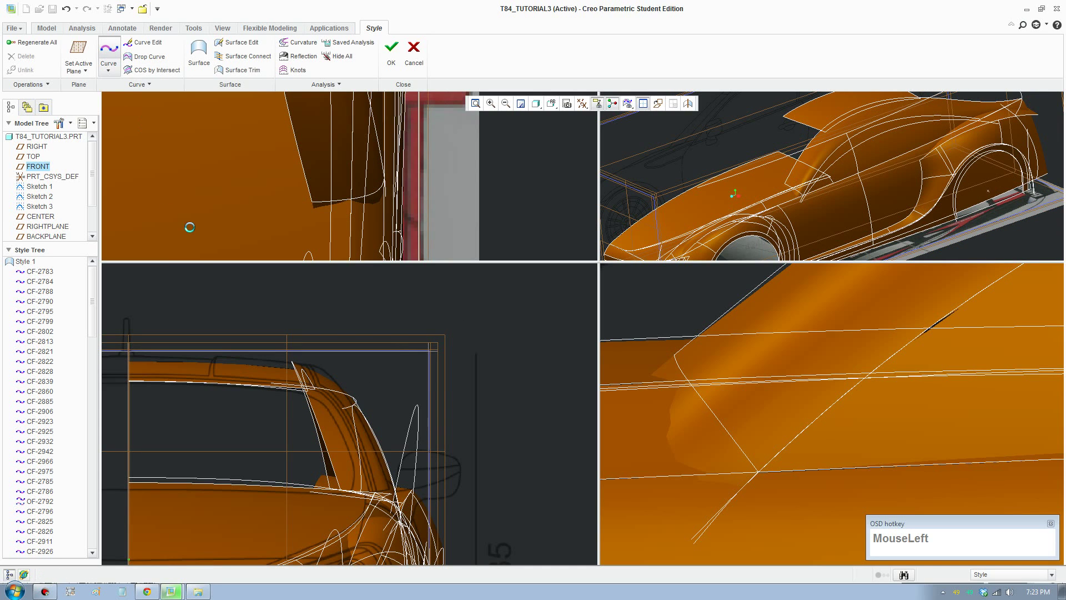
{"action": "scroll", "scroll_direction": "down", "scroll_amount": 3}
{"action": "middle_click", "coordinate": [379, 497]}
{"action": "left_click_drag", "start_coordinate": [385, 531], "coordinate": [238, 175]}
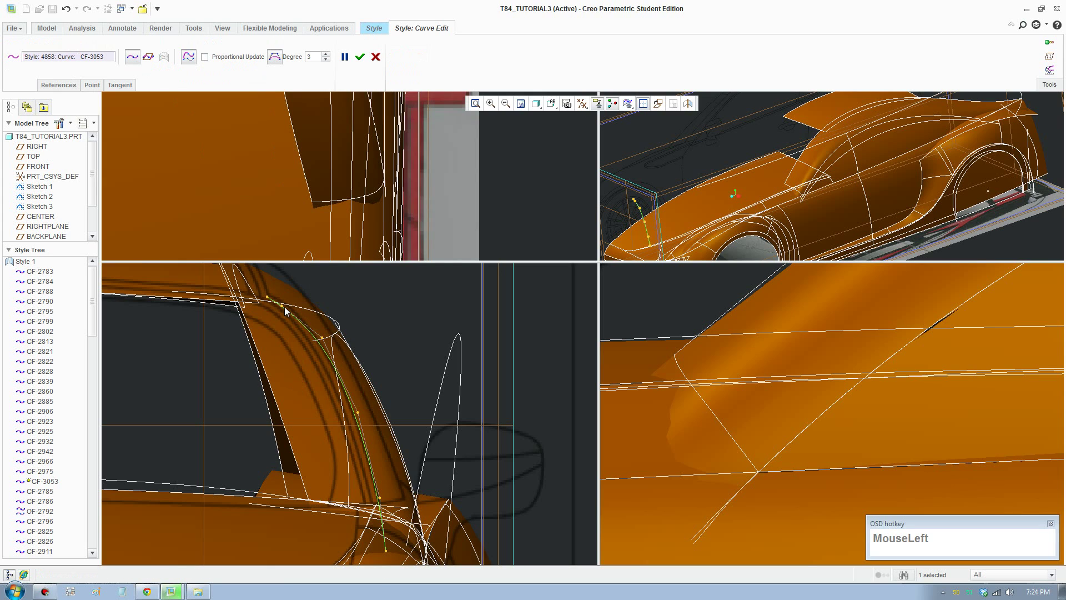
Reshape curve CF-3053, dragging one end up to the roofline in Curve Edit
{"action": "left_click_drag", "start_coordinate": [285, 310], "coordinate": [317, 361]}
{"action": "left_click", "coordinate": [318, 360]}
{"action": "right_click", "coordinate": [381, 503]}
{"action": "left_click_drag", "start_coordinate": [396, 508], "coordinate": [769, 470]}
{"action": "scroll", "scroll_direction": "up", "scroll_amount": 3}
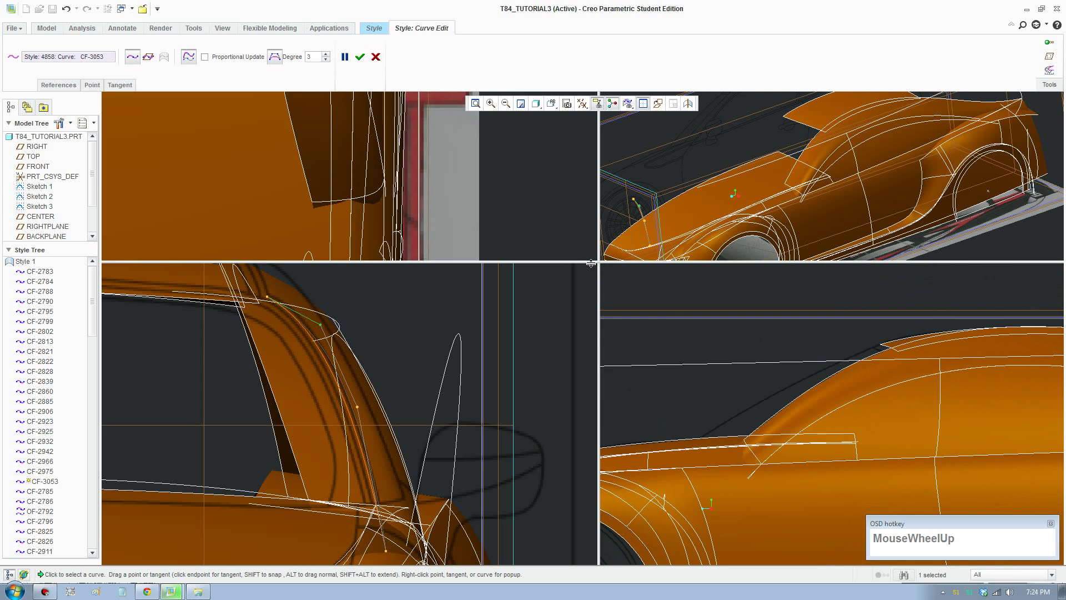
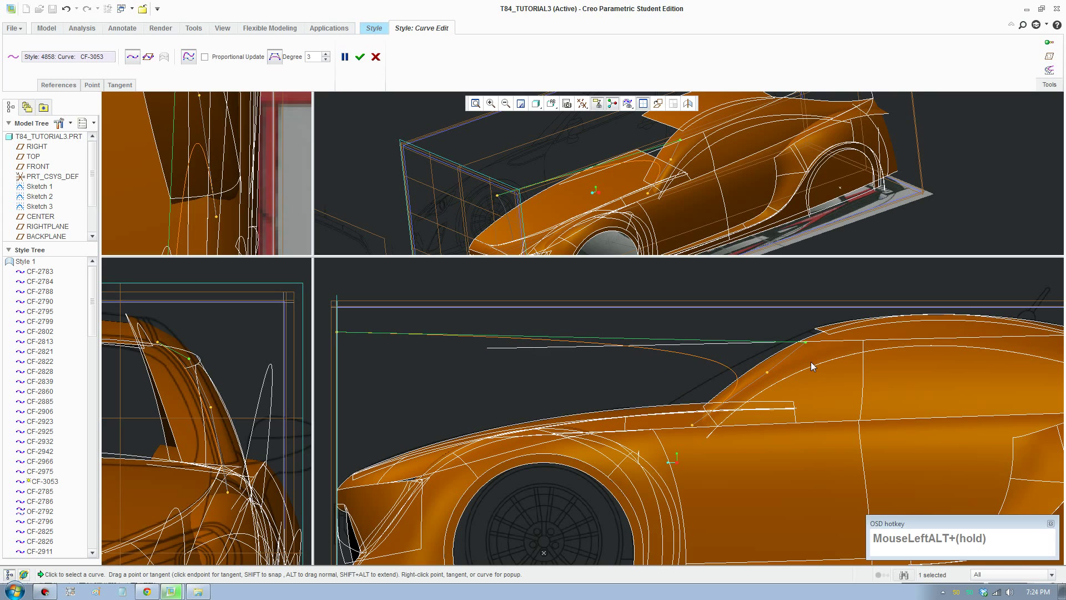
{"action": "left_click_drag", "start_coordinate": [337, 339], "coordinate": [529, 154]}
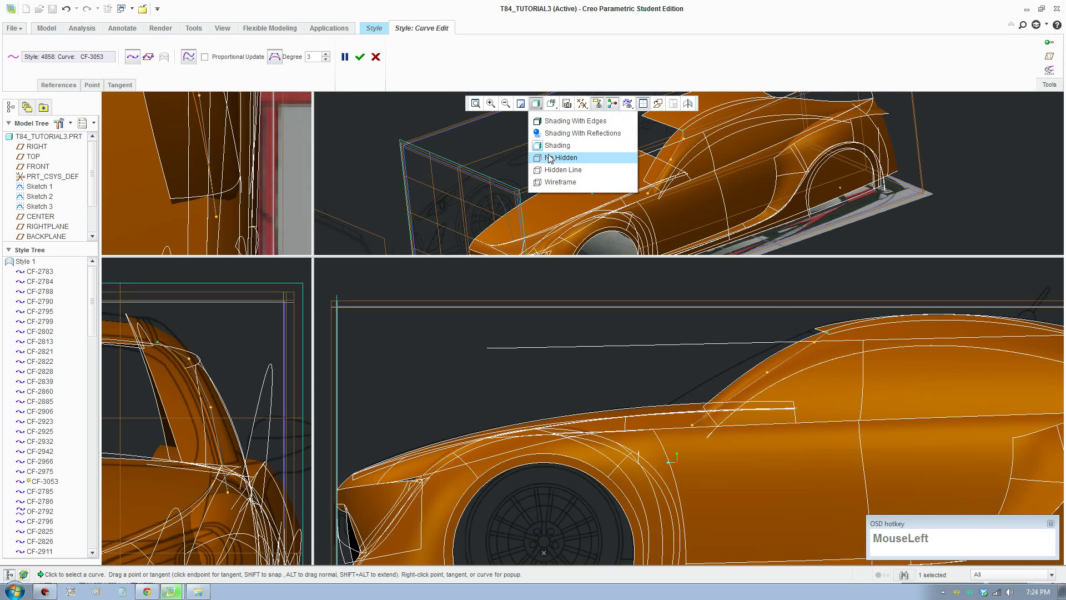
Zoom in and slide CF-3053's upper points along the roofline for a smoother shape
{"action": "scroll", "scroll_direction": "down", "scroll_amount": 3}
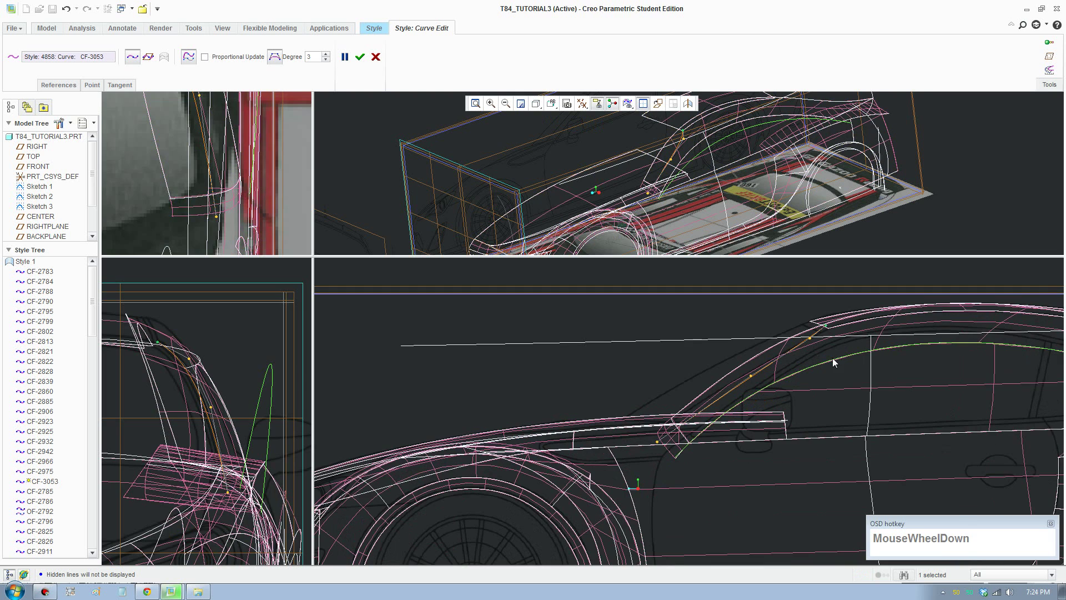
{"action": "middle_click", "coordinate": [724, 379]}
{"action": "scroll", "scroll_direction": "down", "scroll_amount": 3}
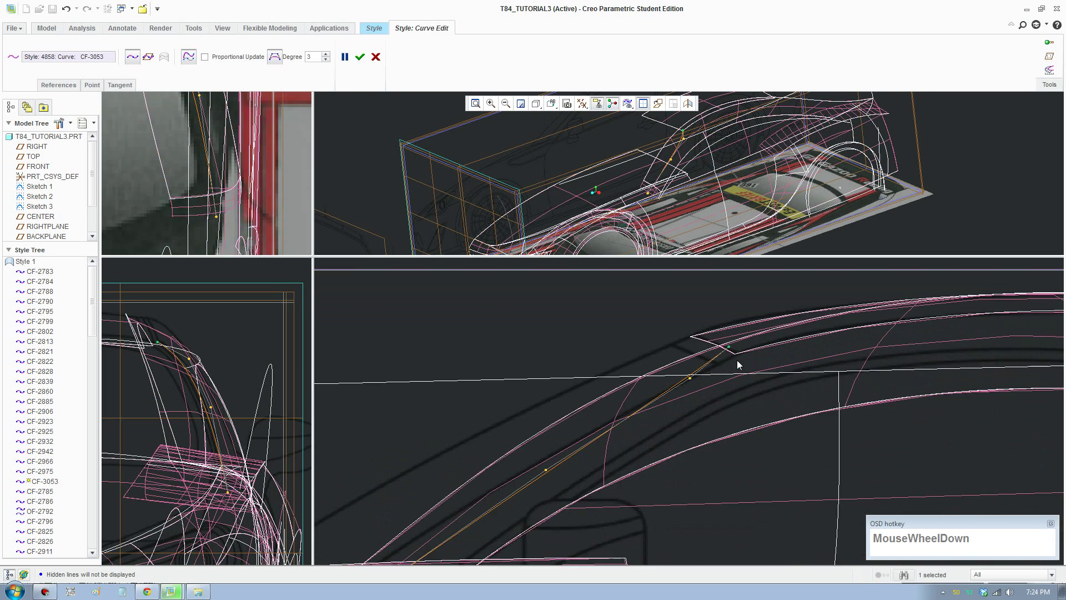
{"action": "left_click_drag", "start_coordinate": [723, 337], "coordinate": [741, 350]}
{"action": "left_click", "coordinate": [695, 397]}
{"action": "scroll", "scroll_direction": "up", "scroll_amount": 3}
{"action": "middle_click", "coordinate": [613, 453]}
{"action": "scroll", "scroll_direction": "up", "scroll_amount": 3}
{"action": "left_click_drag", "start_coordinate": [661, 392], "coordinate": [662, 393]}
{"action": "left_click_drag", "start_coordinate": [638, 395], "coordinate": [479, 528]}
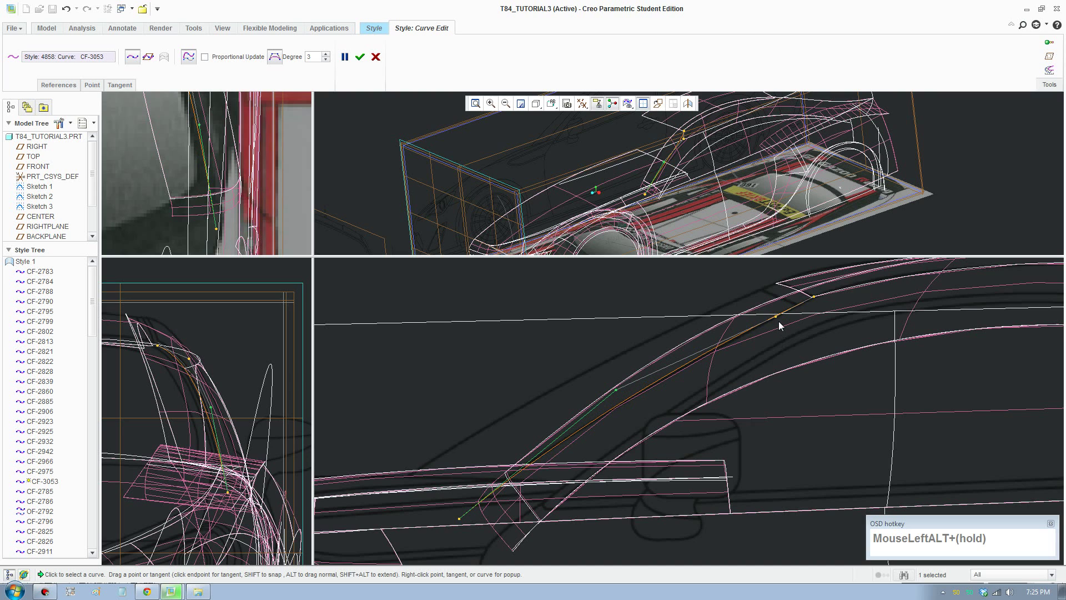
Nudge CF-3053's remaining interior points into line along the roof pillar
{"action": "scroll", "scroll_direction": "down", "scroll_amount": 3}
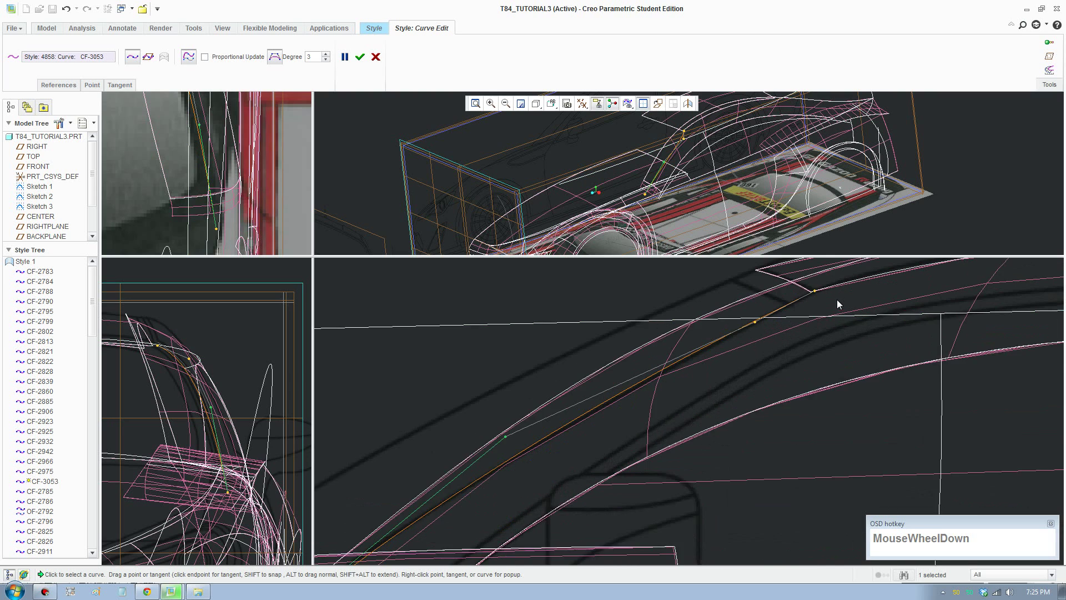
{"action": "left_click", "coordinate": [736, 332]}
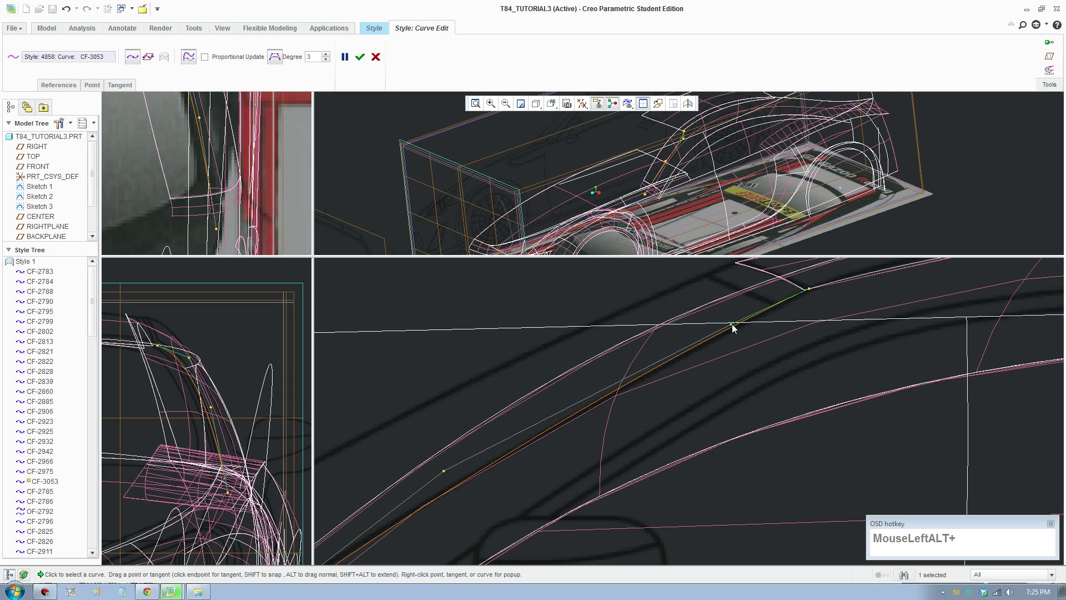
{"action": "left_click", "coordinate": [735, 327]}
{"action": "scroll", "scroll_direction": "up", "scroll_amount": 3}
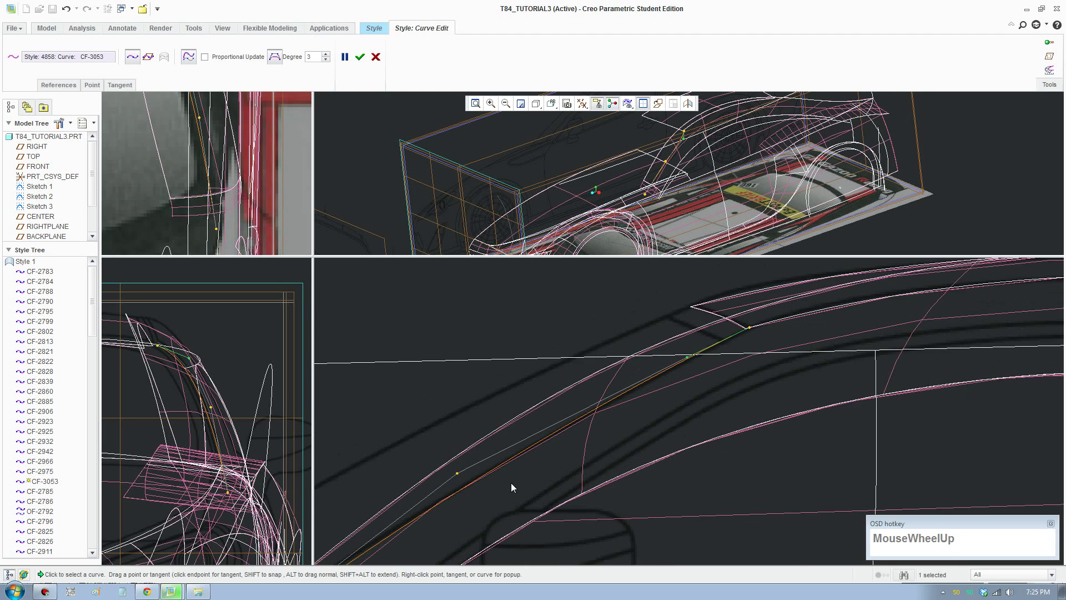
{"action": "scroll", "scroll_direction": "up", "scroll_amount": 3}
{"action": "scroll", "scroll_direction": "up", "scroll_amount": 3}
{"action": "middle_click", "coordinate": [573, 452]}
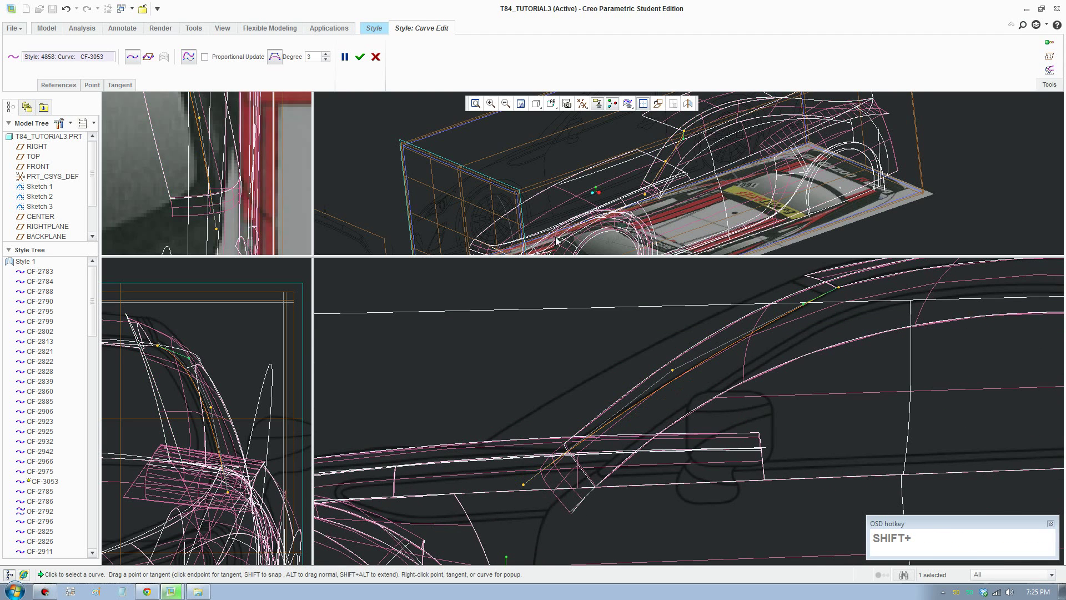
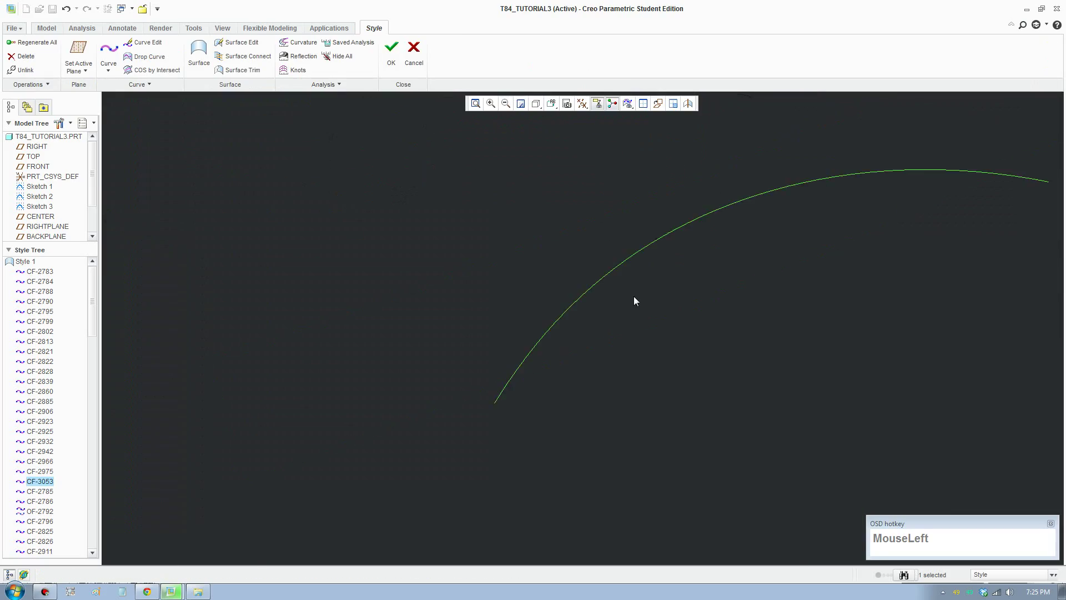
From the Top view, start curve CF-3054 at the pillar corner and place points along the rear pillar
{"action": "scroll", "scroll_direction": "up", "scroll_amount": 3}
{"action": "middle_click", "coordinate": [640, 350]}
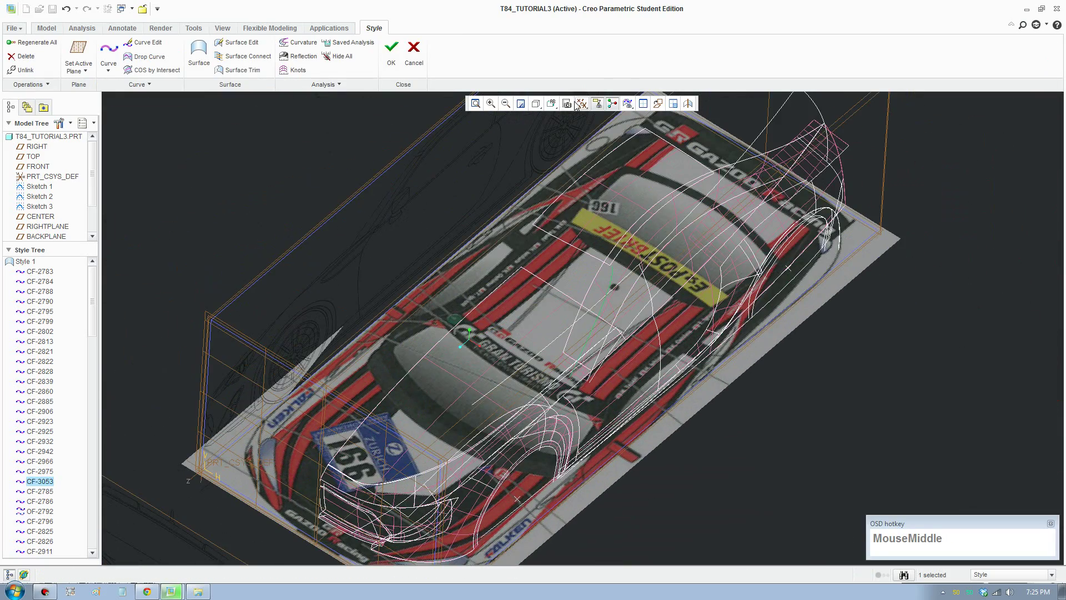
{"action": "left_click", "coordinate": [555, 106]}
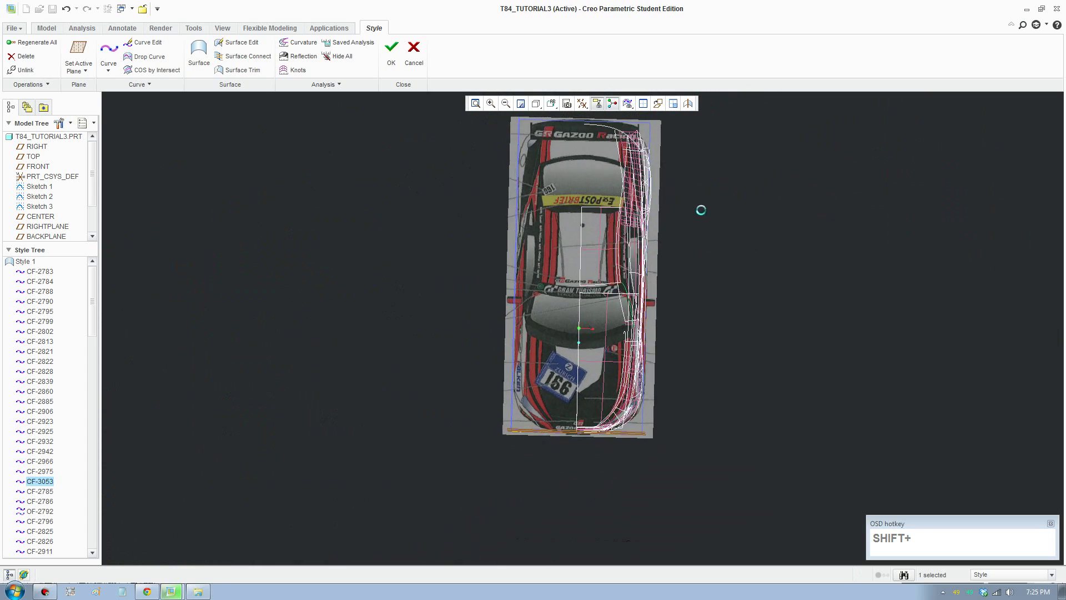
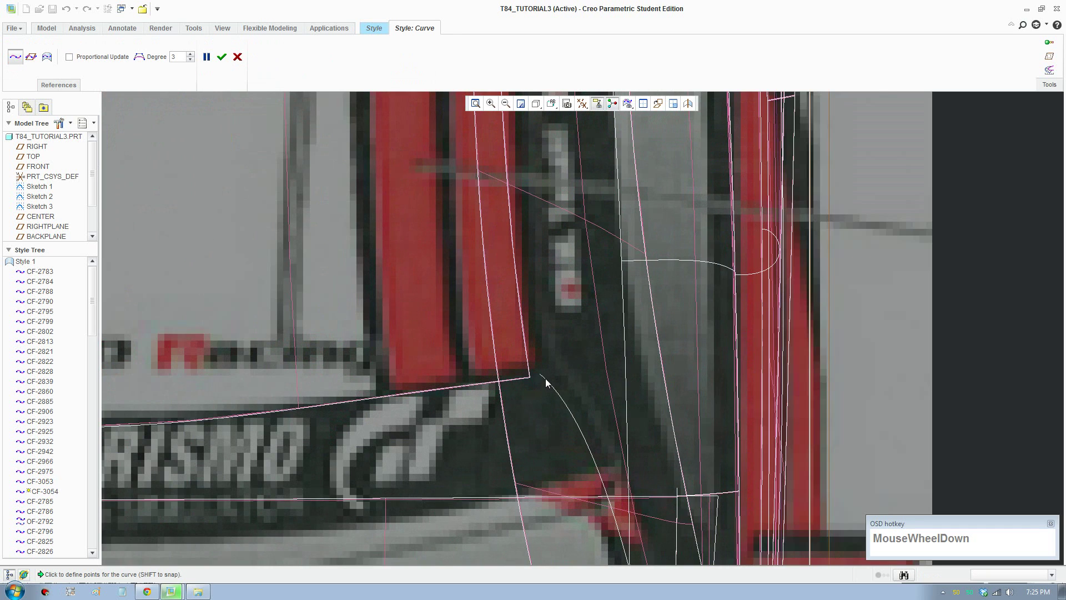
{"action": "left_click", "coordinate": [541, 378]}
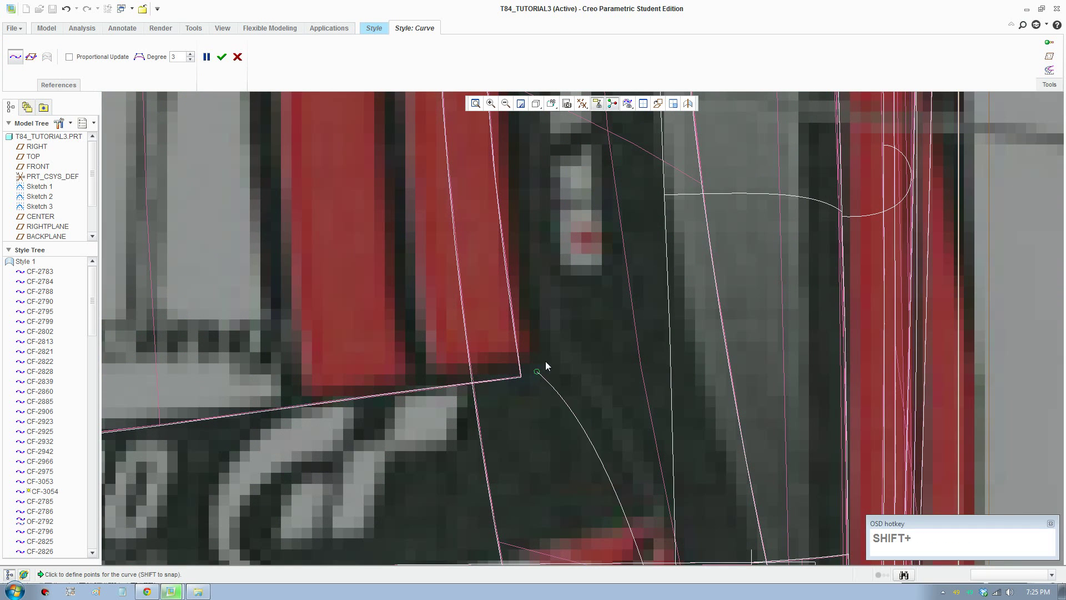
{"action": "scroll", "scroll_direction": "up", "scroll_amount": 3}
{"action": "middle_click", "coordinate": [559, 296]}
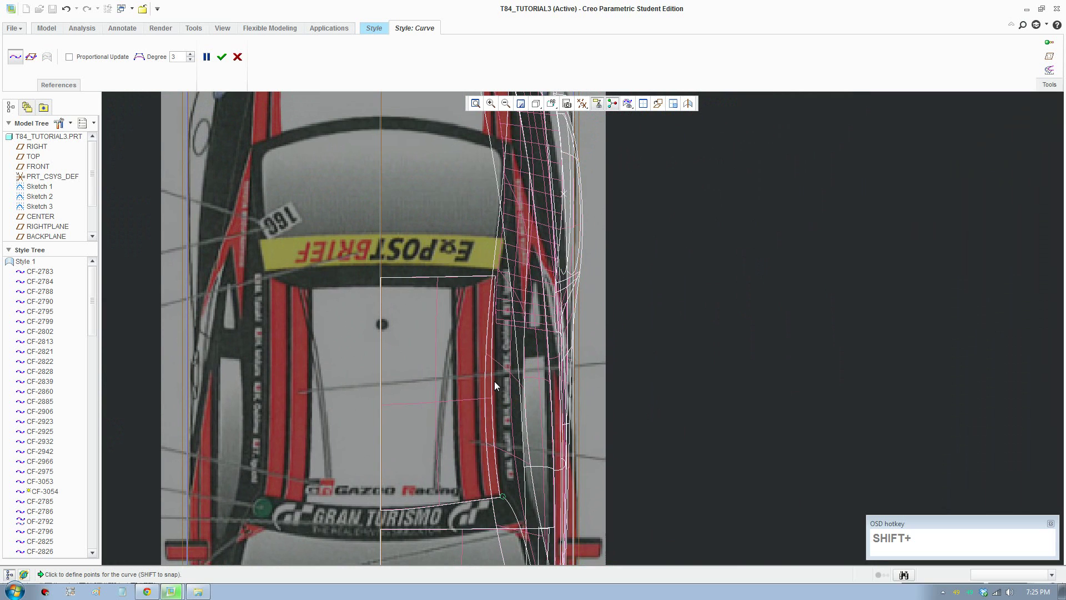
{"action": "left_click", "coordinate": [496, 373]}
Continue CF-3054 to the roof's rear corner, snapping its end onto the roof edge curve, and finish placing points
{"action": "middle_click", "coordinate": [511, 331]}
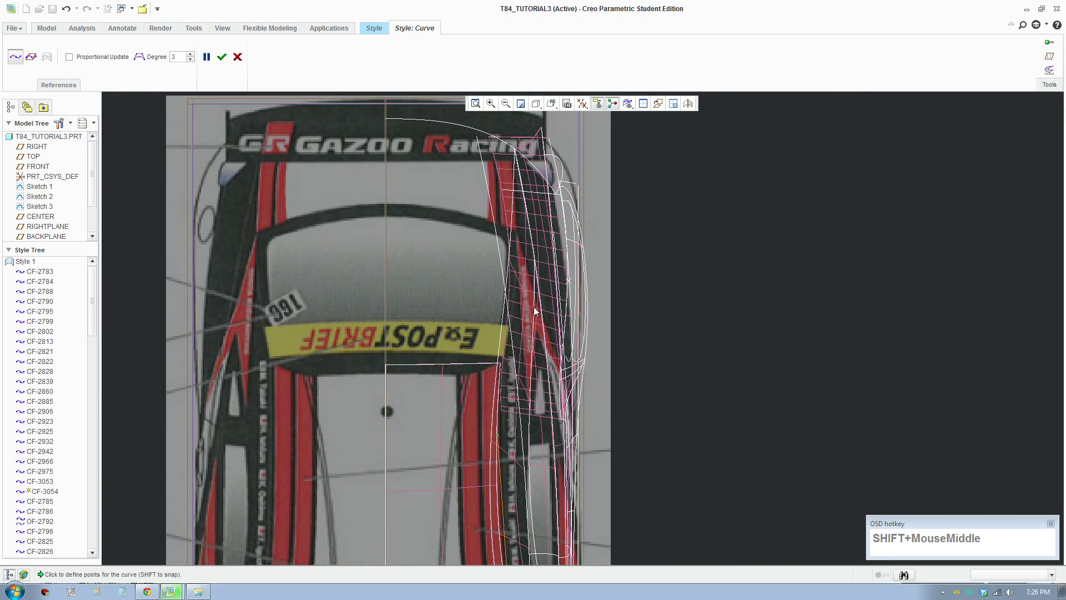
{"action": "left_click", "coordinate": [523, 281]}
{"action": "left_click_drag", "start_coordinate": [526, 259], "coordinate": [523, 181]}
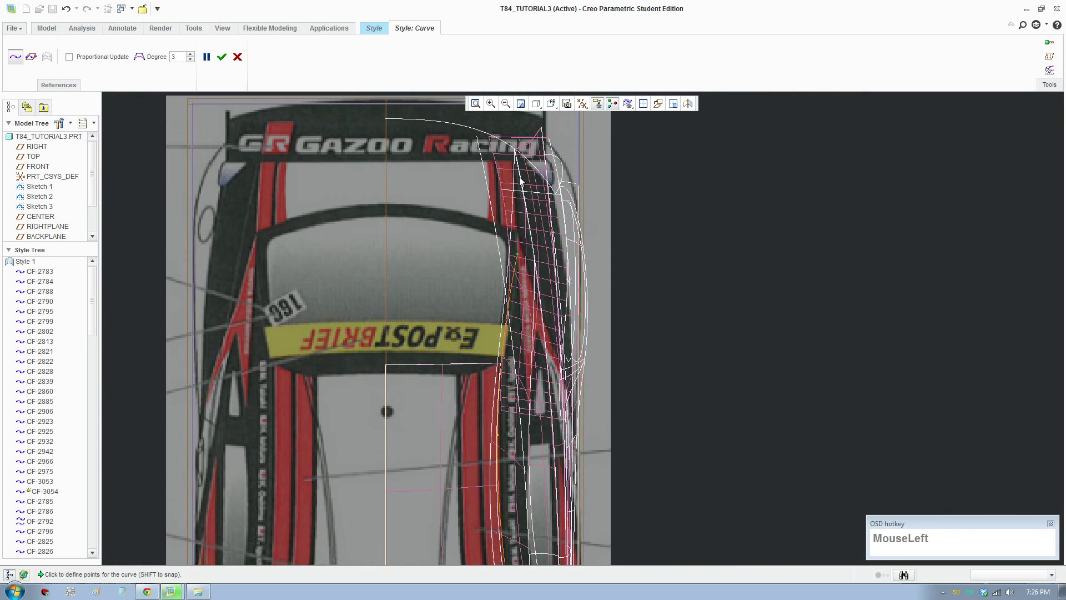
{"action": "scroll", "scroll_direction": "down", "scroll_amount": 3}
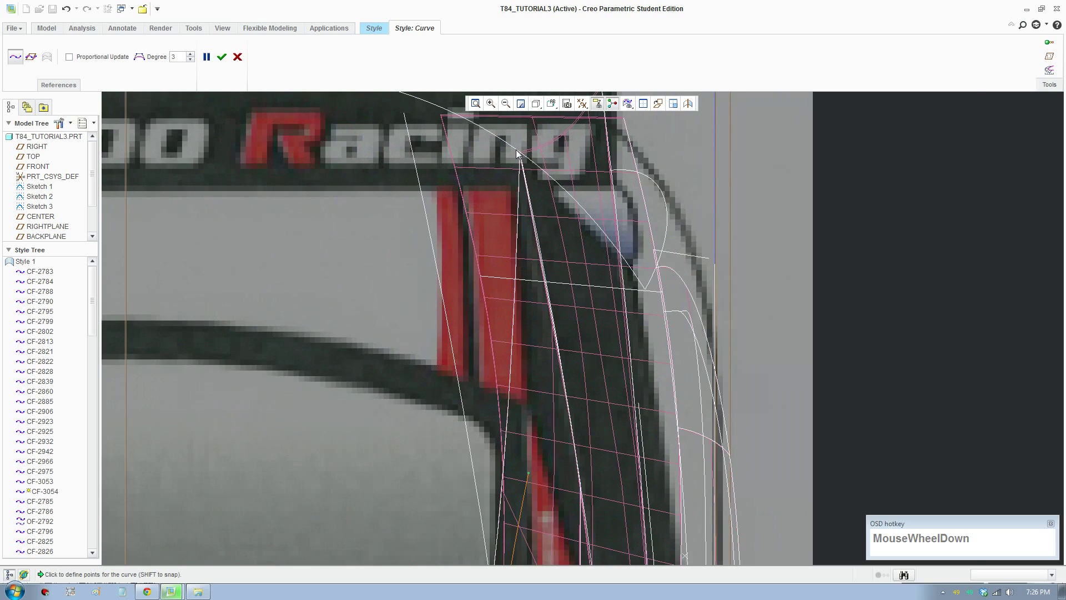
{"action": "left_click", "coordinate": [514, 146]}
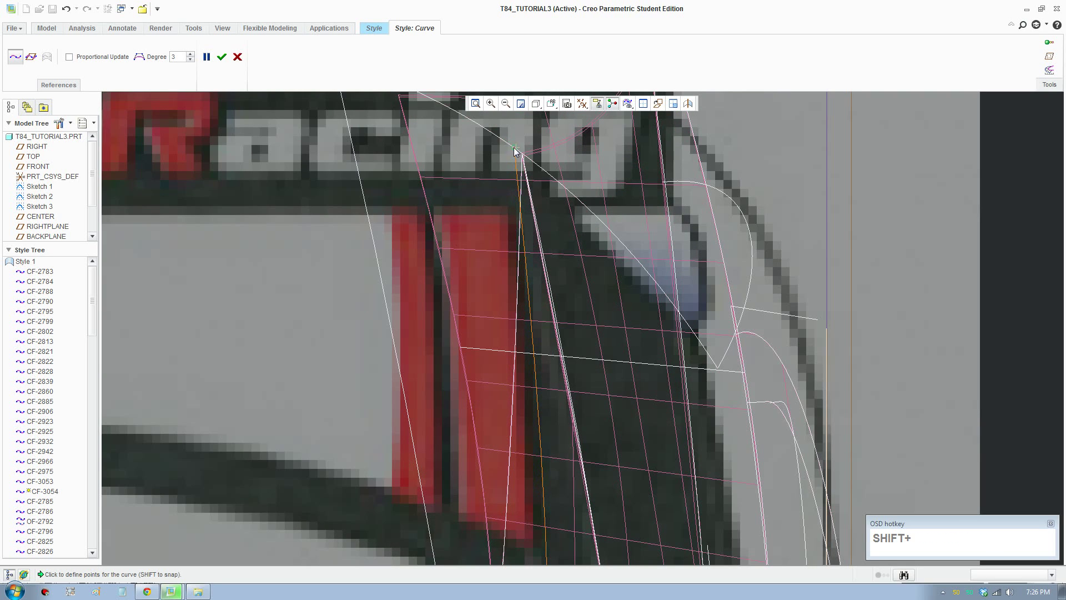
{"action": "left_click", "coordinate": [226, 61]}
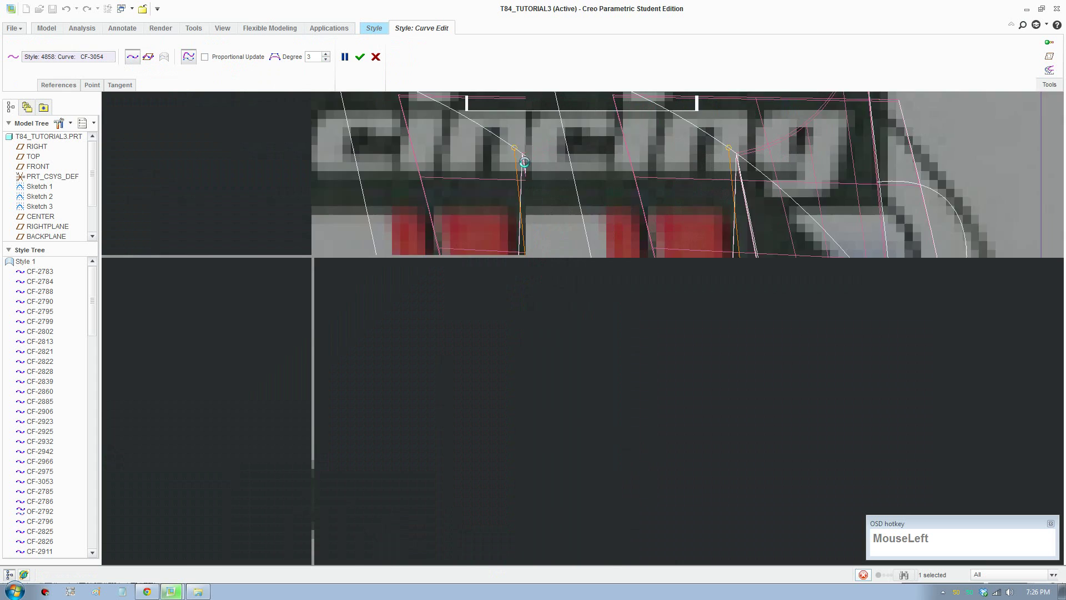
Set CF-3054 to degree 5 and move a point to reshape it along the rear roof
{"action": "scroll", "scroll_direction": "up", "scroll_amount": 3}
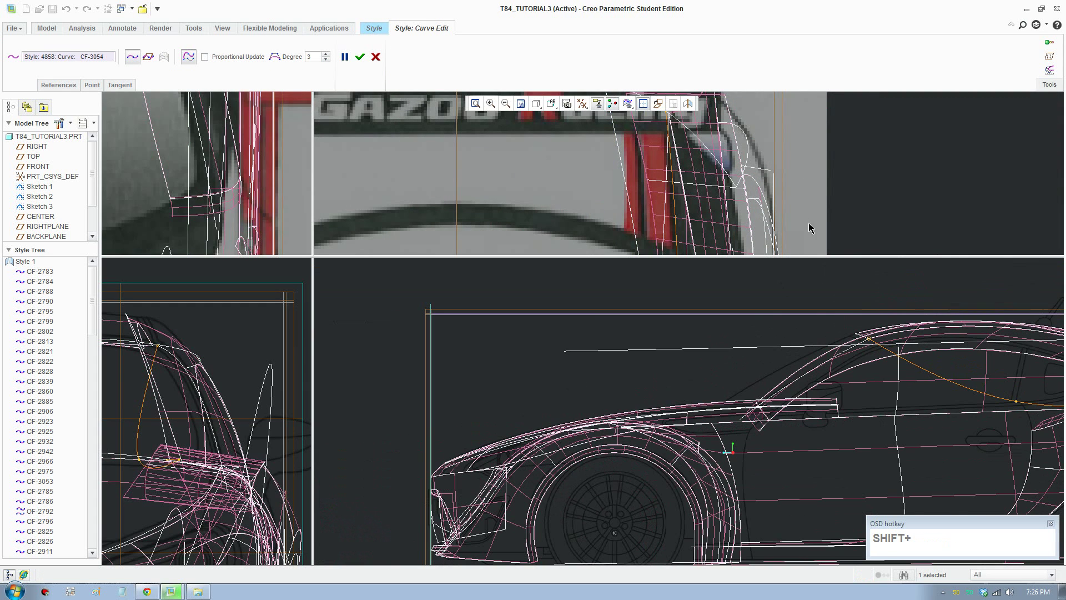
{"action": "scroll", "scroll_direction": "up", "scroll_amount": 3}
{"action": "middle_click", "coordinate": [919, 422]}
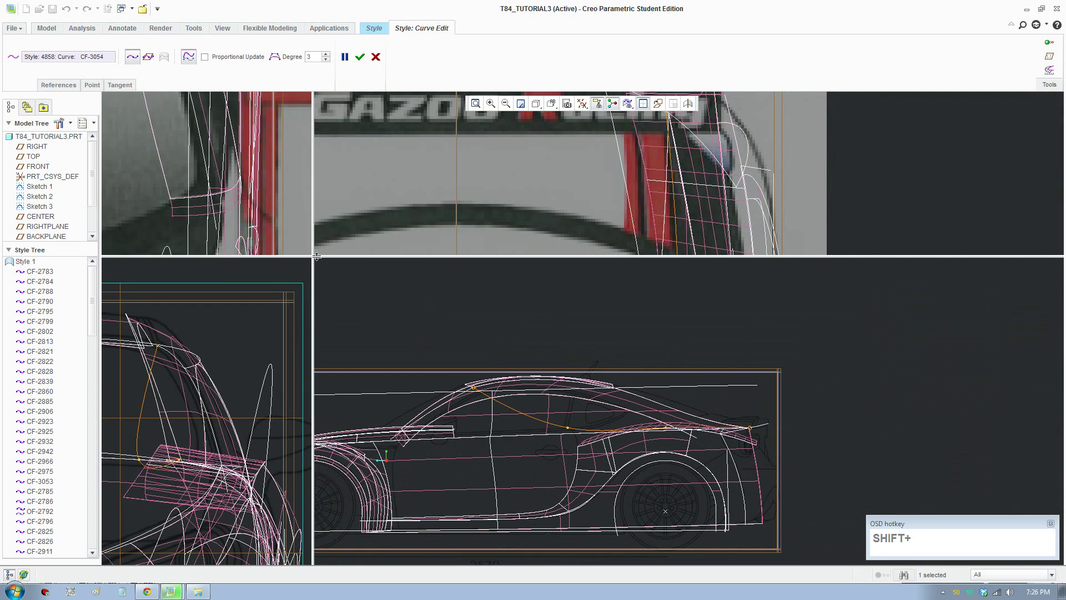
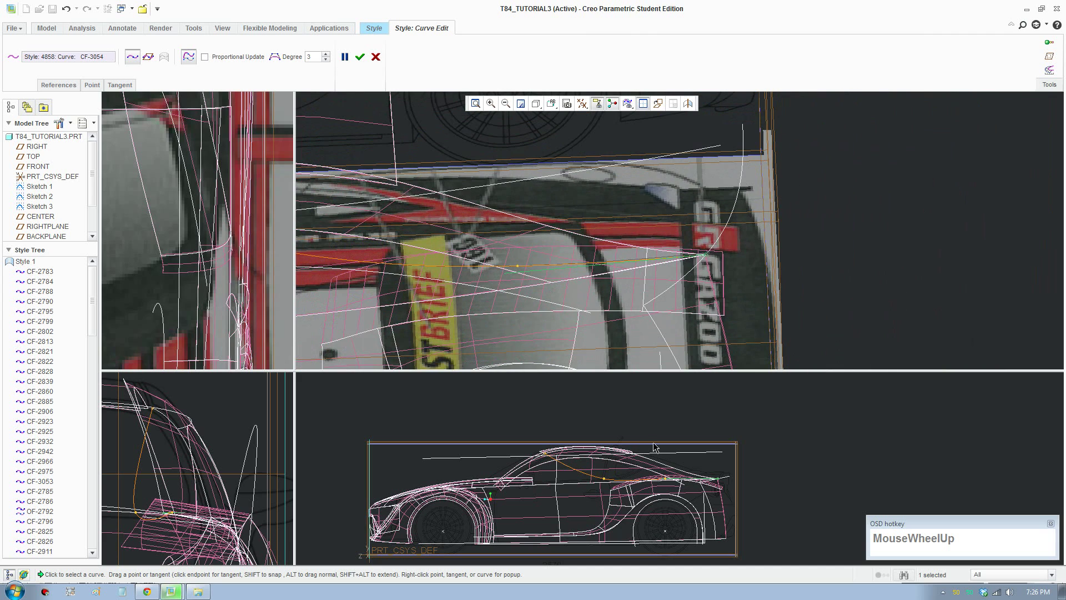
{"action": "left_click_drag", "start_coordinate": [275, 54], "coordinate": [664, 422]}
{"action": "scroll", "scroll_direction": "down", "scroll_amount": 3}
{"action": "middle_click", "coordinate": [666, 423]}
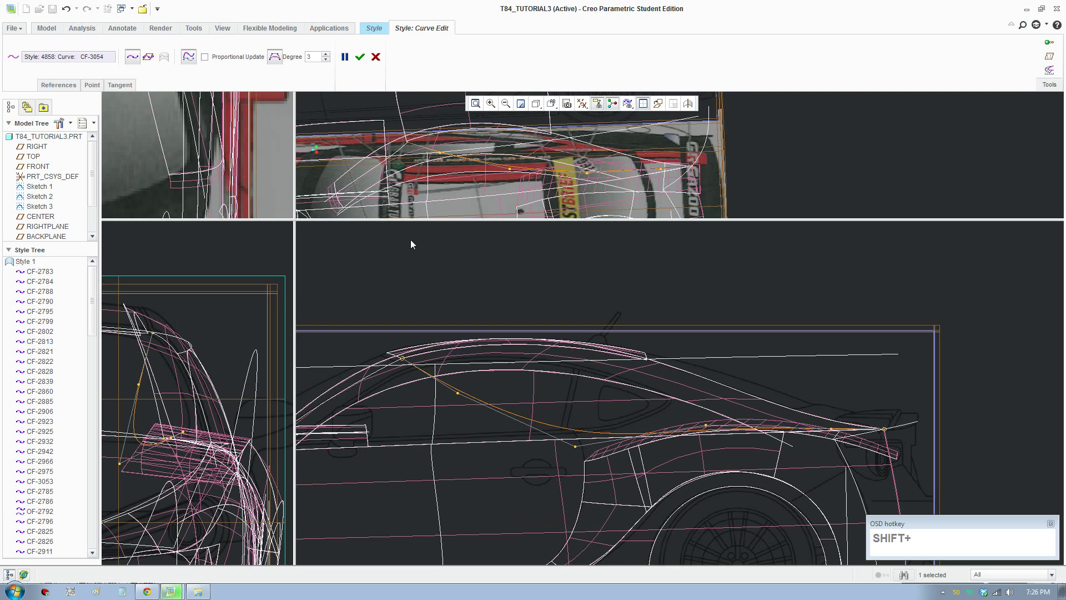
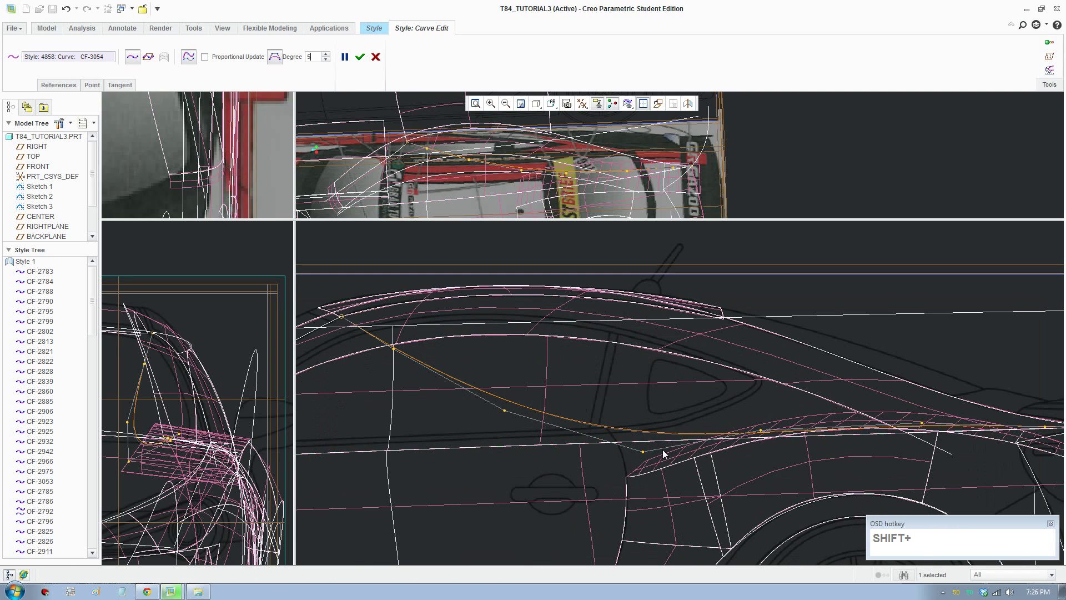
{"action": "scroll", "scroll_direction": "up", "scroll_amount": 3}
{"action": "middle_click", "coordinate": [641, 446]}
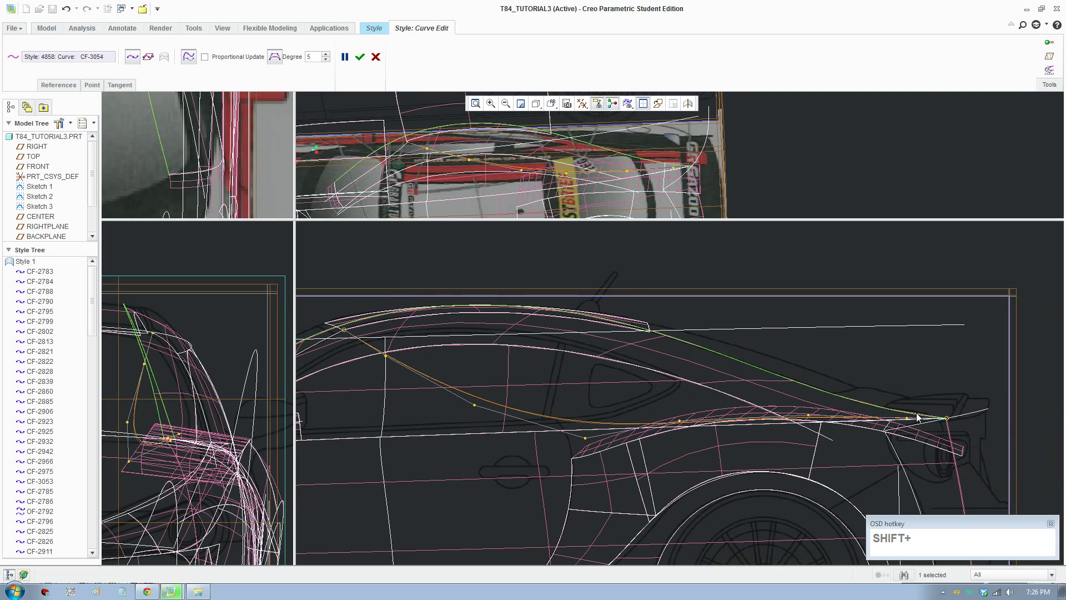
Apply a tangency constraint at CF-3054's rear endpoint and adjust a point's options
{"action": "left_click", "coordinate": [909, 418]}
{"action": "right_click", "coordinate": [909, 418]}
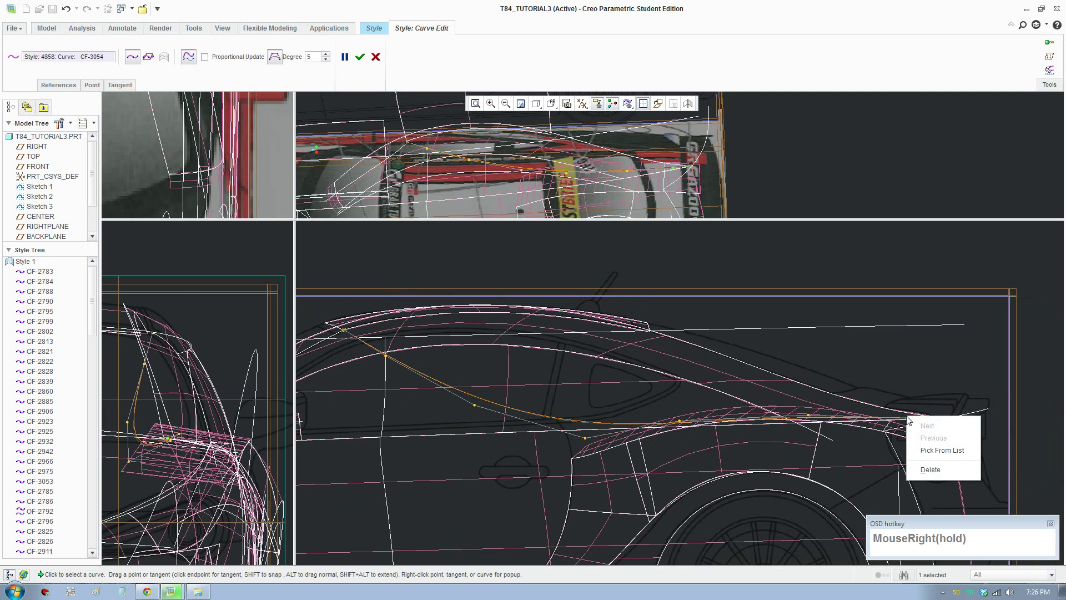
{"action": "left_click", "coordinate": [931, 469]}
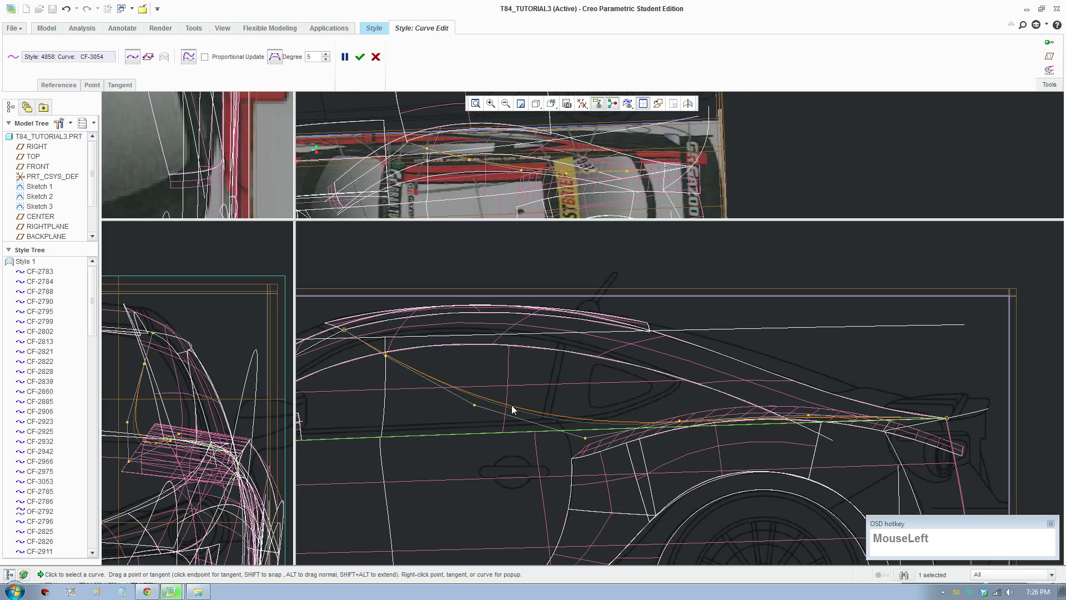
{"action": "right_click", "coordinate": [477, 411]}
{"action": "left_click", "coordinate": [491, 420]}
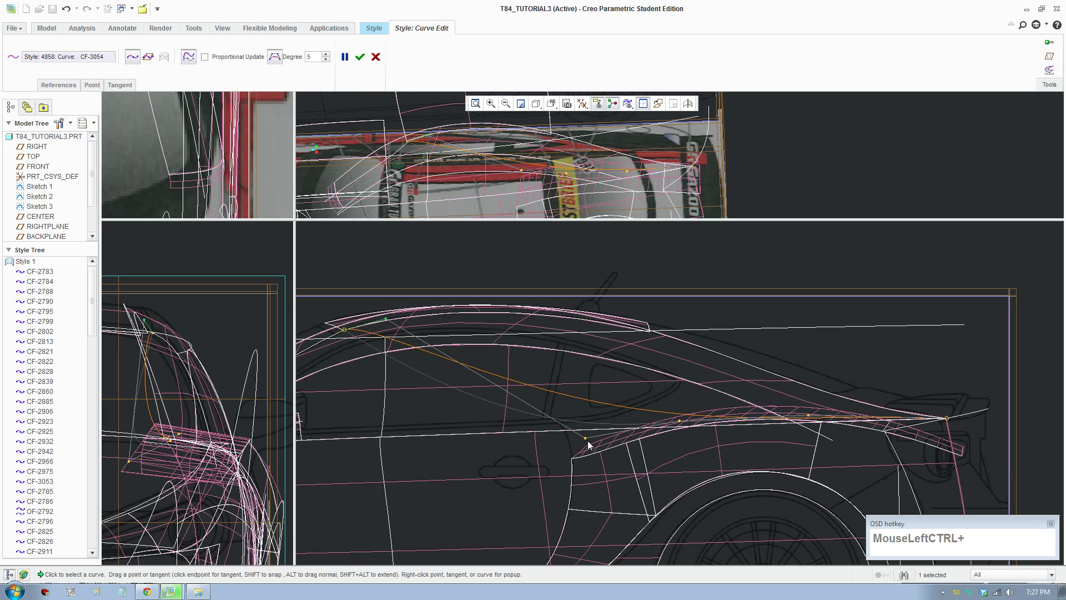
Drag CF-3054's points to follow the roofline toward the rear deck
{"action": "left_click_drag", "start_coordinate": [589, 442], "coordinate": [813, 419]}
{"action": "scroll", "scroll_direction": "down", "scroll_amount": 3}
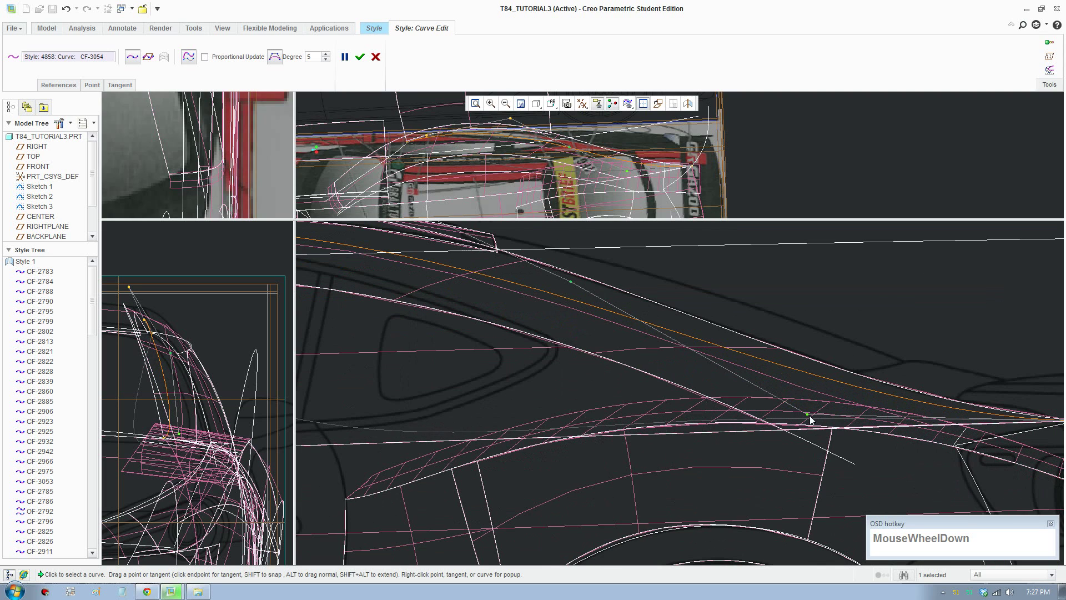
{"action": "left_click_drag", "start_coordinate": [810, 417], "coordinate": [491, 319]}
{"action": "key", "text": "F8"}
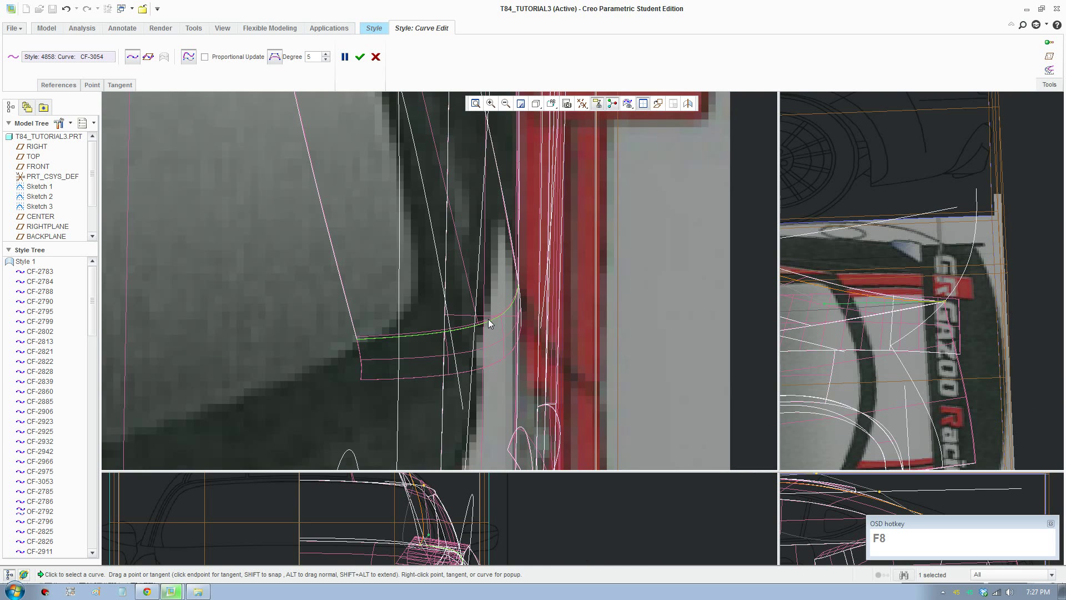
Pan the Top view along the pillar and move CF-3054's points onto the pillar stripe
{"action": "scroll", "scroll_direction": "up", "scroll_amount": 3}
{"action": "middle_click", "coordinate": [603, 411]}
{"action": "scroll", "scroll_direction": "up", "scroll_amount": 3}
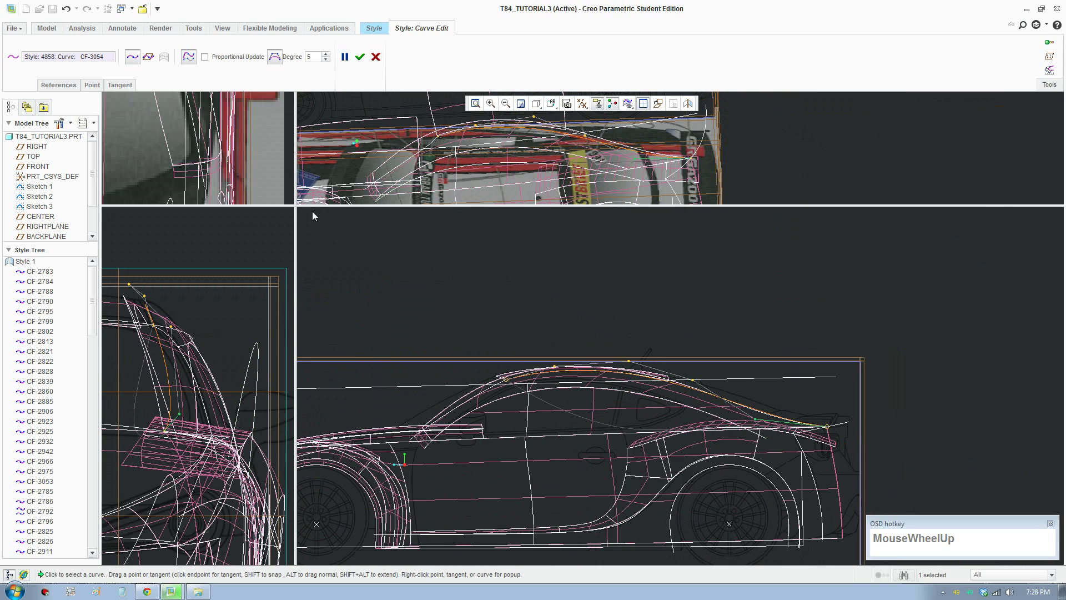
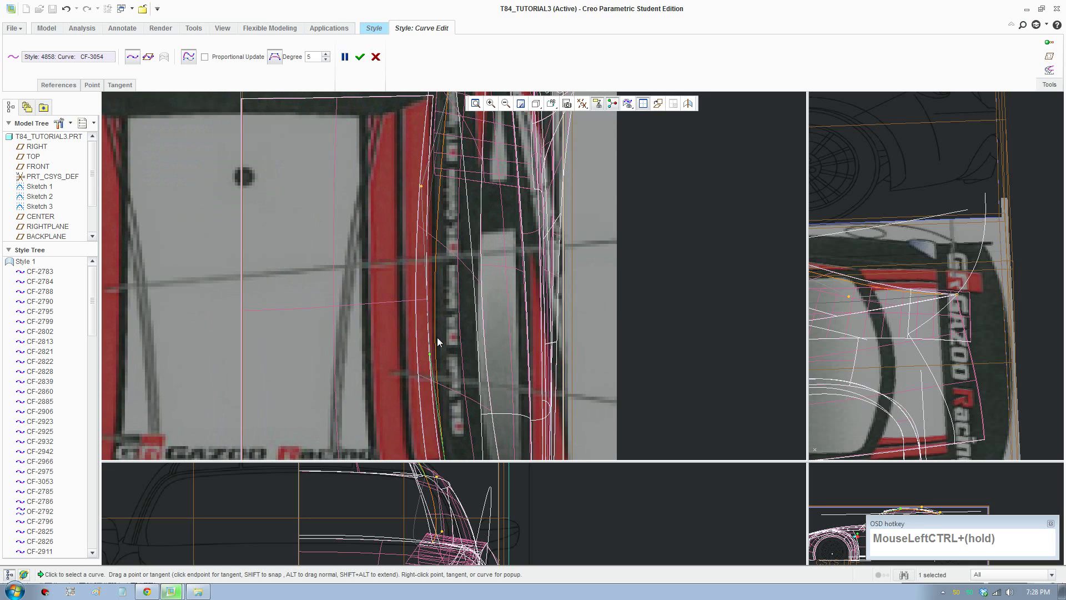
{"action": "scroll", "scroll_direction": "up", "scroll_amount": 3}
{"action": "middle_click", "coordinate": [445, 330]}
{"action": "scroll", "scroll_direction": "down", "scroll_amount": 3}
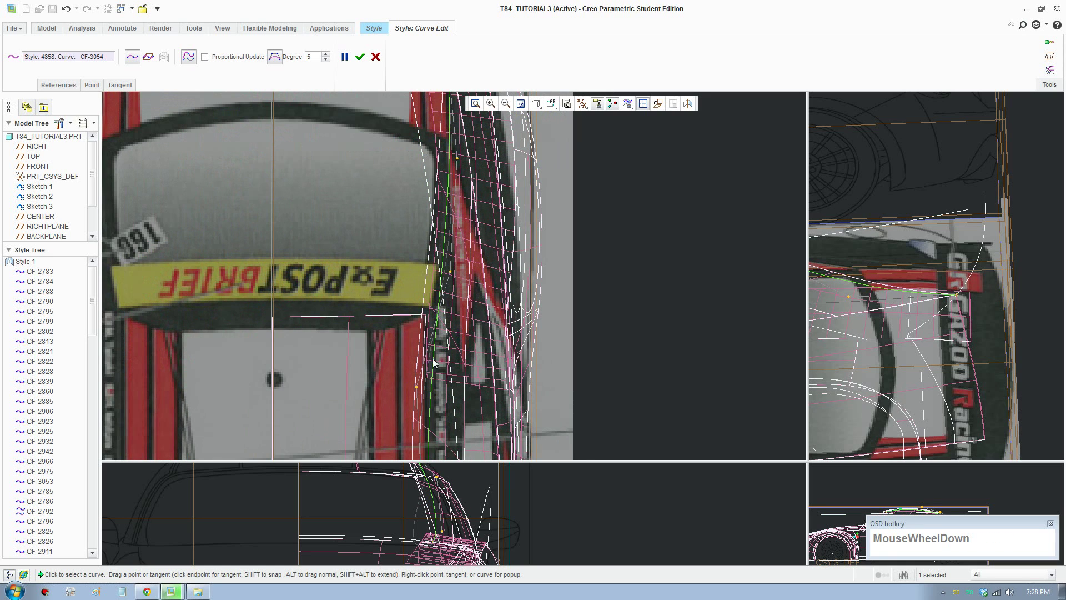
{"action": "scroll", "scroll_direction": "up", "scroll_amount": 3}
{"action": "middle_click", "coordinate": [445, 376]}
{"action": "scroll", "scroll_direction": "down", "scroll_amount": 3}
{"action": "left_click", "coordinate": [459, 264]}
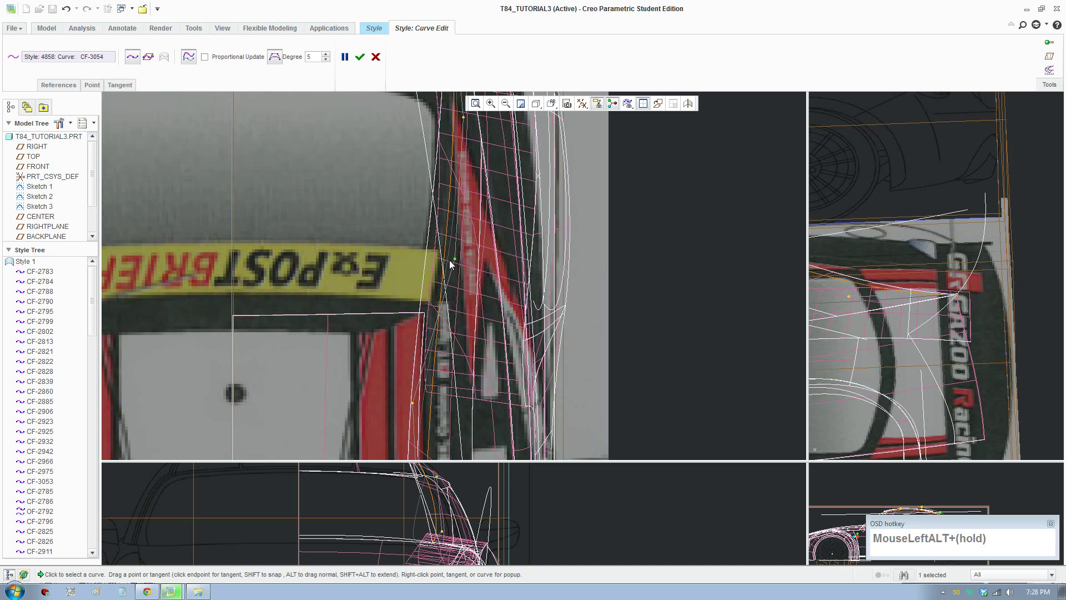
Check the curve near the rear window and accept the Curve Edit
{"action": "scroll", "scroll_direction": "up", "scroll_amount": 3}
{"action": "middle_click", "coordinate": [445, 321]}
{"action": "scroll", "scroll_direction": "down", "scroll_amount": 3}
{"action": "left_click", "coordinate": [418, 298]}
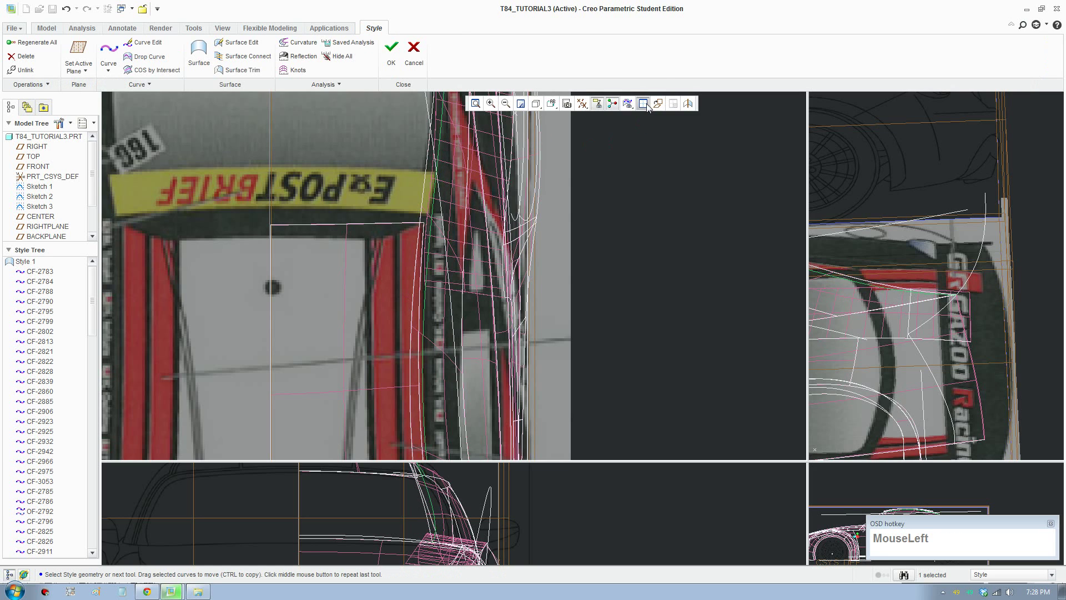
In shaded display, select the two pillar curves and start Drop Curve DF-3055
{"action": "scroll", "scroll_direction": "up", "scroll_amount": 3}
{"action": "middle_click", "coordinate": [344, 427]}
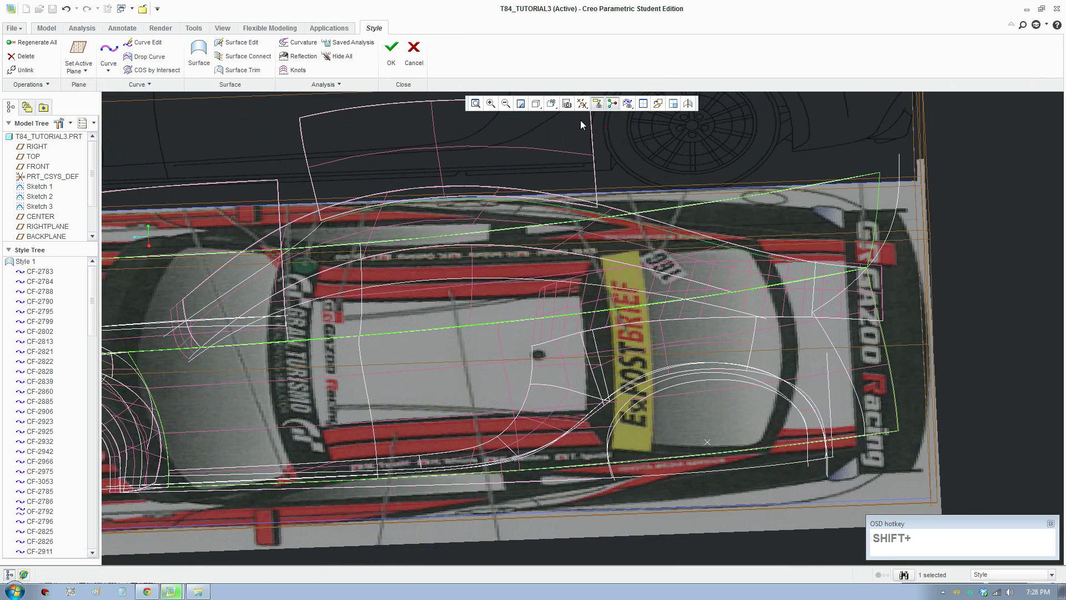
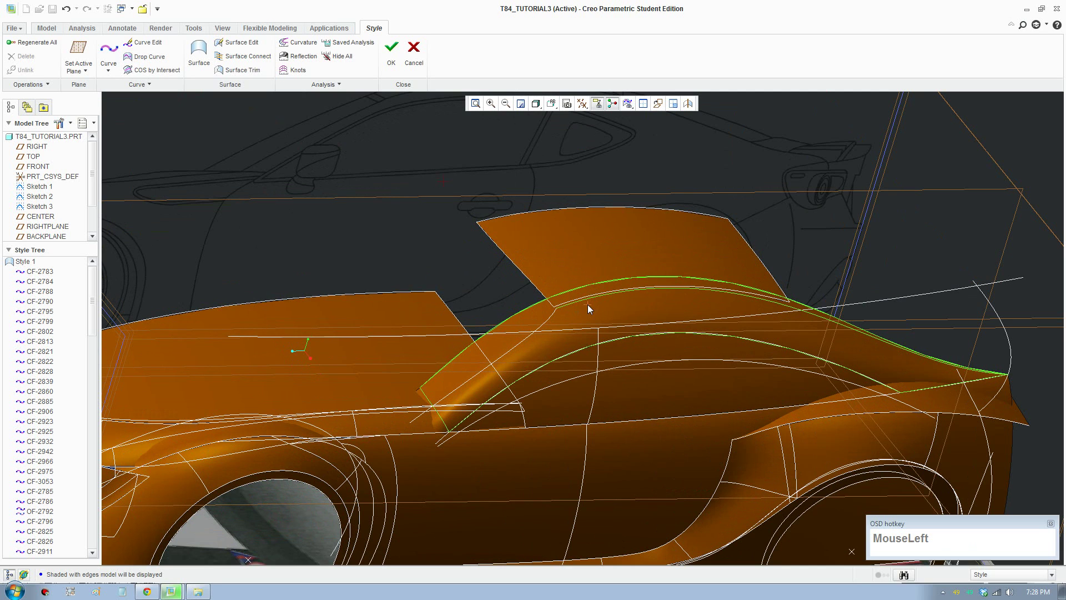
{"action": "scroll", "scroll_direction": "down", "scroll_amount": 3}
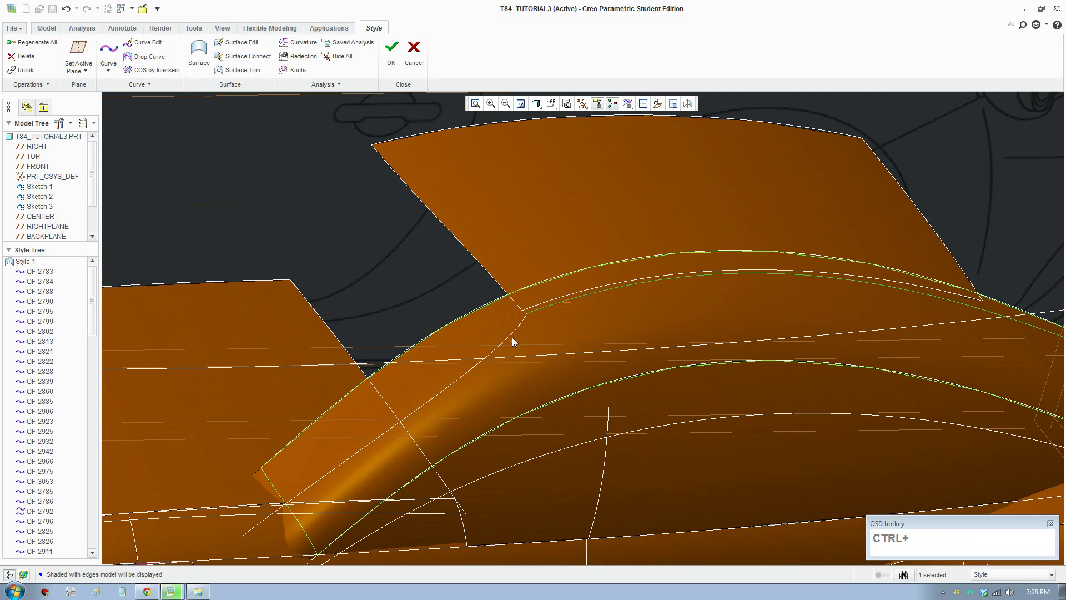
{"action": "left_click", "coordinate": [514, 340]}
{"action": "scroll", "scroll_direction": "up", "scroll_amount": 3}
{"action": "left_click", "coordinate": [168, 60]}
{"action": "scroll", "scroll_direction": "down", "scroll_amount": 3}
{"action": "left_click", "coordinate": [452, 414]}
Pick the two body surfaces and the FRONT datum plane as the projection direction
{"action": "scroll", "scroll_direction": "up", "scroll_amount": 3}
{"action": "middle_click", "coordinate": [606, 291]}
{"action": "scroll", "scroll_direction": "down", "scroll_amount": 3}
{"action": "scroll", "scroll_direction": "up", "scroll_amount": 3}
{"action": "scroll", "scroll_direction": "down", "scroll_amount": 3}
{"action": "left_click", "coordinate": [304, 58]}
Inspect the projected curves on the rear pillar and complete Drop Curve DF-3055
{"action": "scroll", "scroll_direction": "up", "scroll_amount": 3}
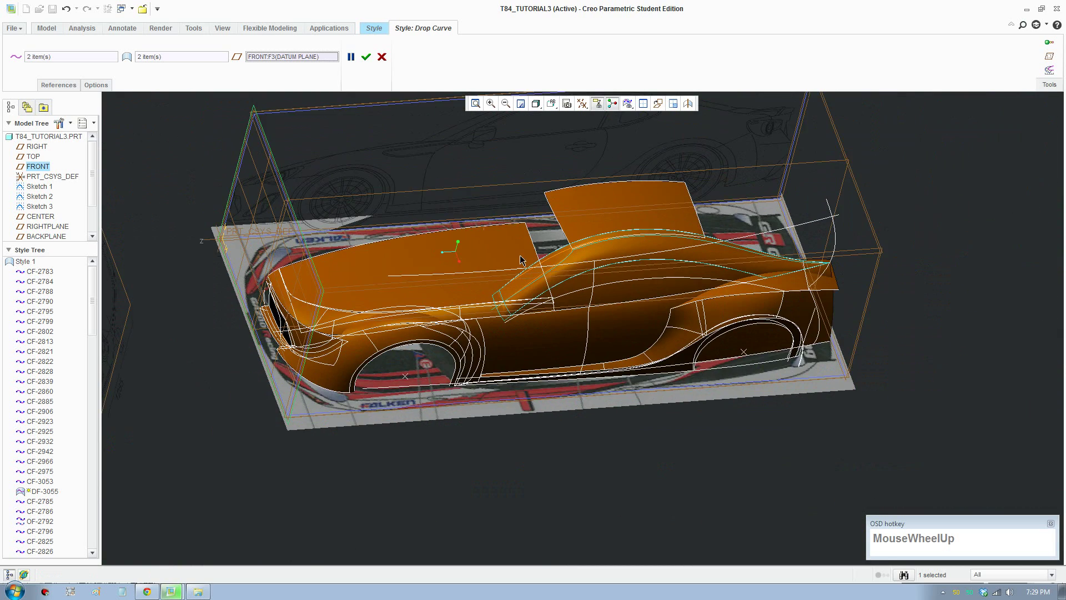
{"action": "middle_click", "coordinate": [520, 273]}
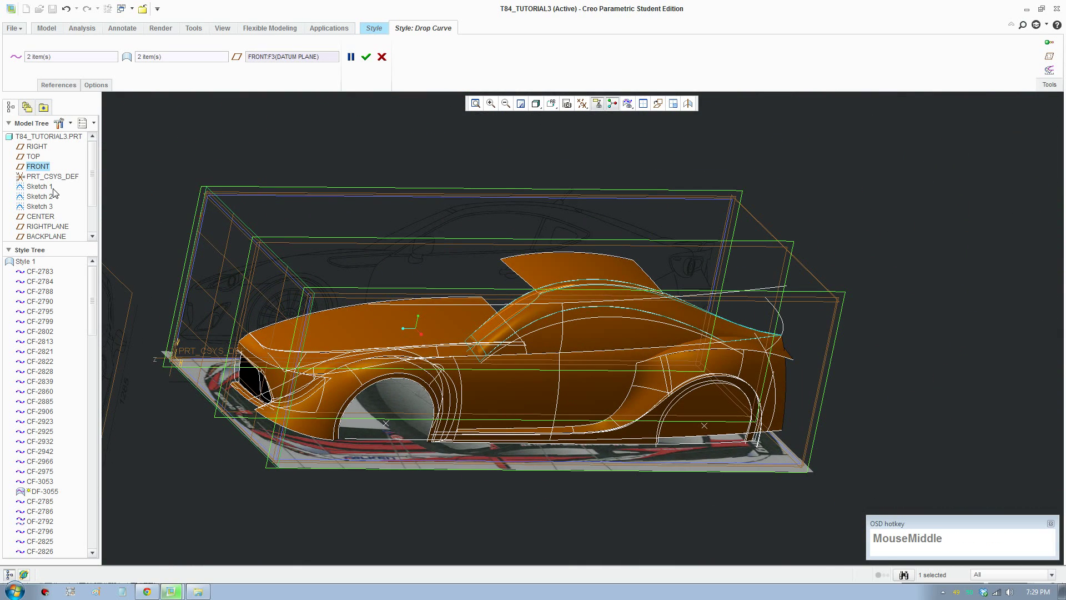
{"action": "left_click", "coordinate": [38, 159]}
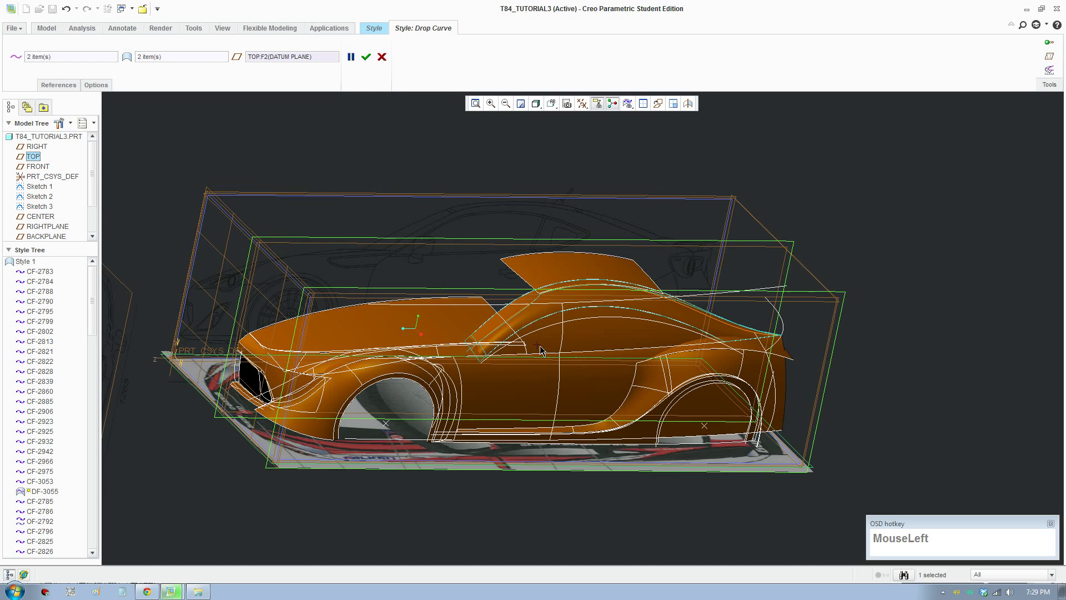
{"action": "scroll", "scroll_direction": "down", "scroll_amount": 3}
{"action": "middle_click", "coordinate": [531, 339]}
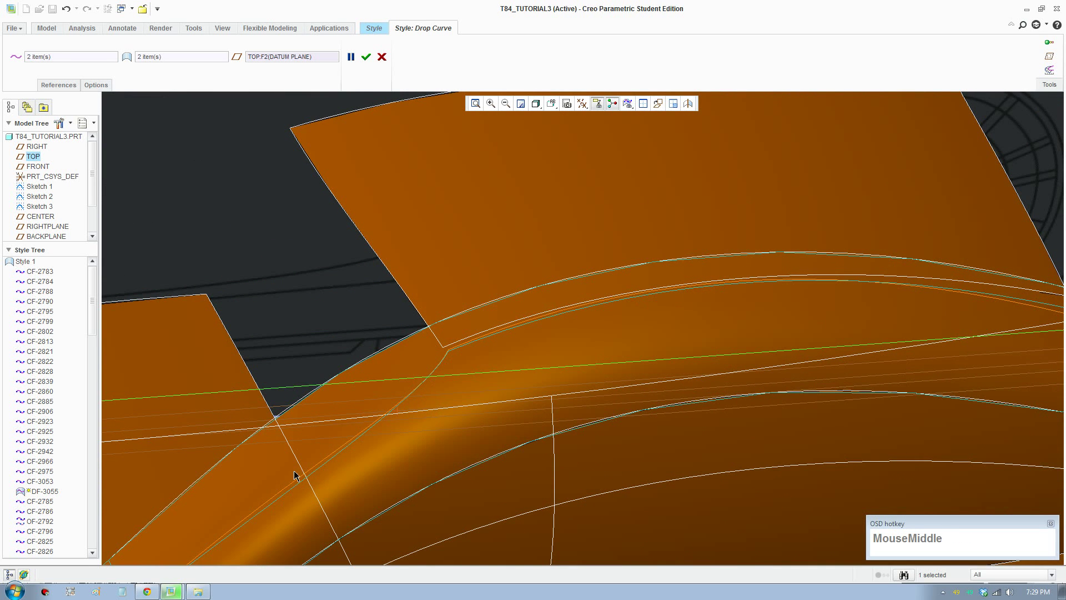
{"action": "left_click", "coordinate": [368, 57]}
Orbit to the rear pillar and pick the old pillar surface among overlapping surfaces for deletion
{"action": "scroll", "scroll_direction": "up", "scroll_amount": 3}
{"action": "left_click_drag", "start_coordinate": [560, 351], "coordinate": [195, 66]}
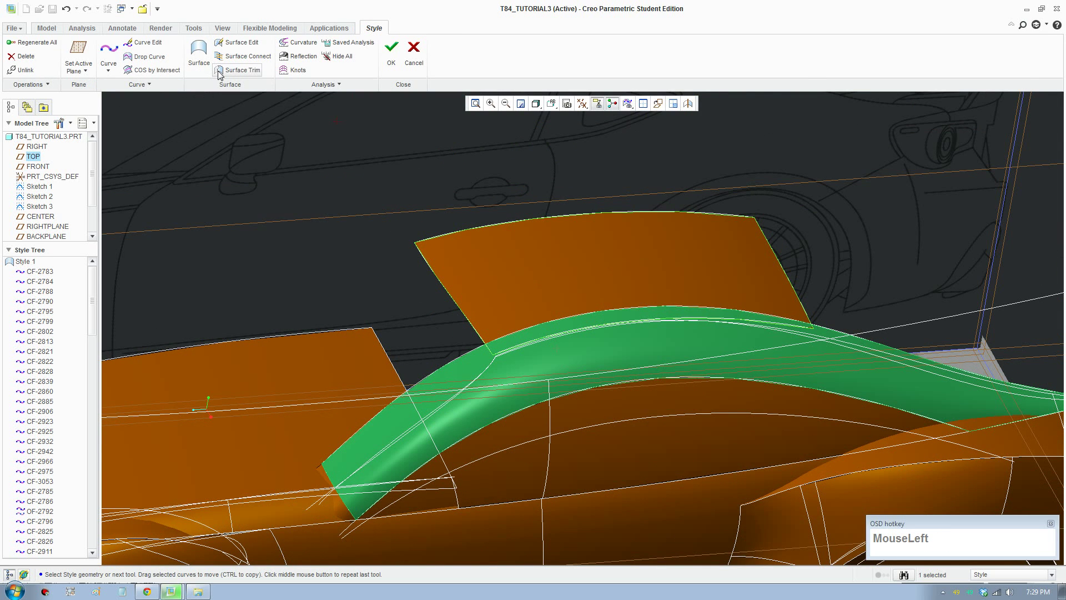
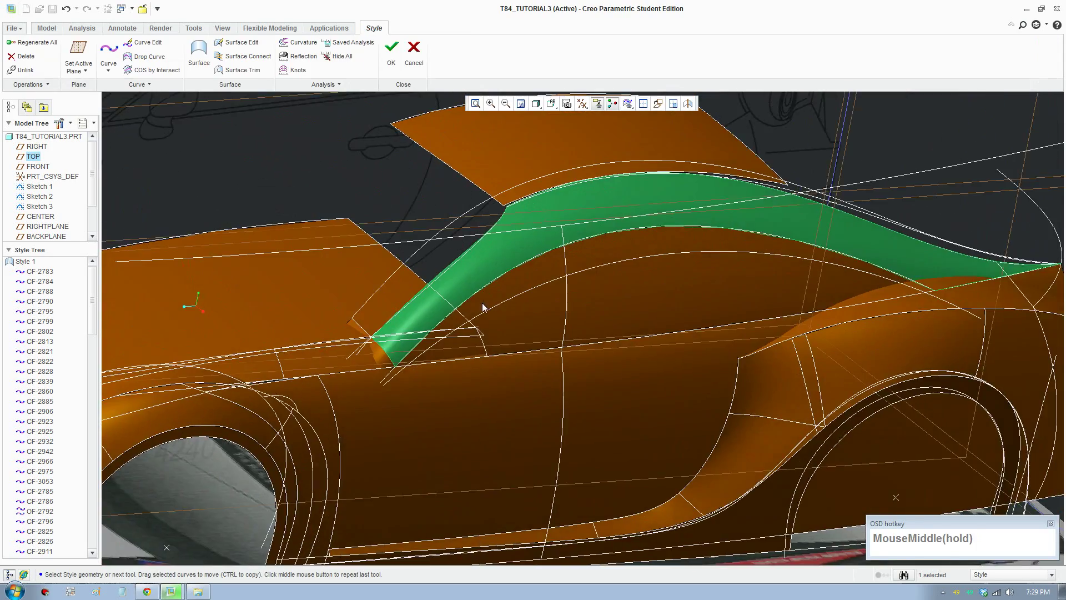
{"action": "scroll", "scroll_direction": "down", "scroll_amount": 3}
{"action": "left_click_drag", "start_coordinate": [369, 407], "coordinate": [363, 409]}
{"action": "left_click_drag", "start_coordinate": [367, 401], "coordinate": [422, 195]}
{"action": "left_click", "coordinate": [425, 219]}
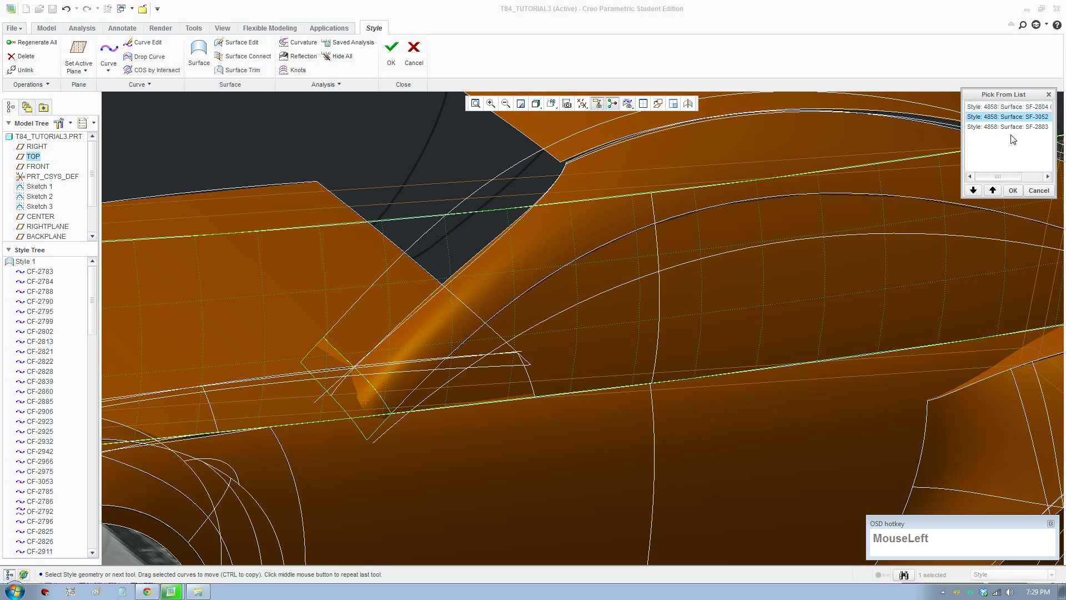
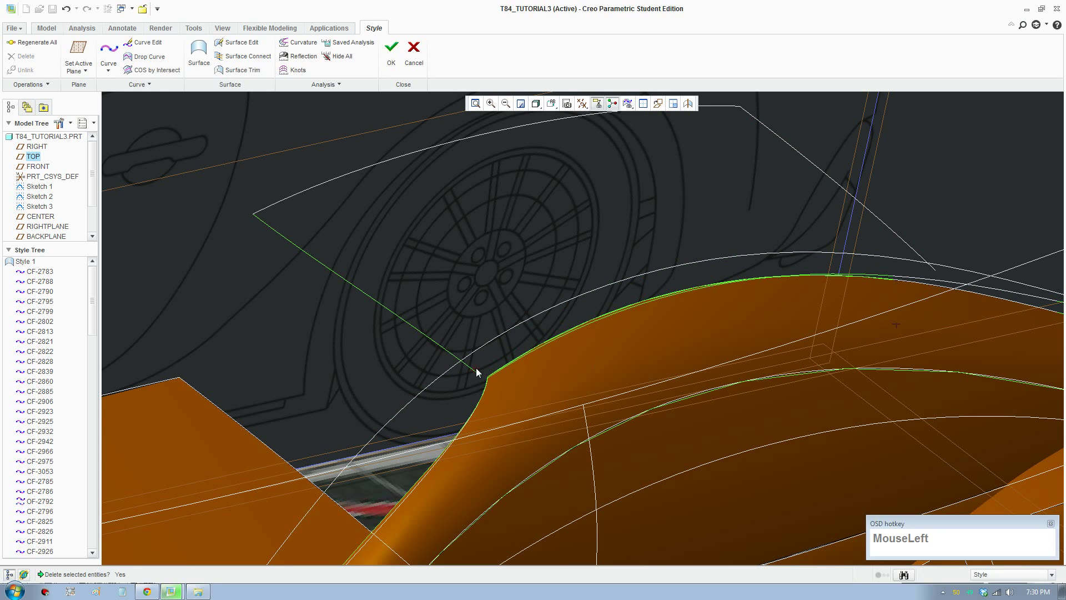
Select roof-line curve CF-2786 and begin reshaping it in Curve Edit
{"action": "scroll", "scroll_direction": "down", "scroll_amount": 3}
{"action": "left_click", "coordinate": [142, 50]}
{"action": "scroll", "scroll_direction": "down", "scroll_amount": 3}
{"action": "left_click", "coordinate": [494, 393]}
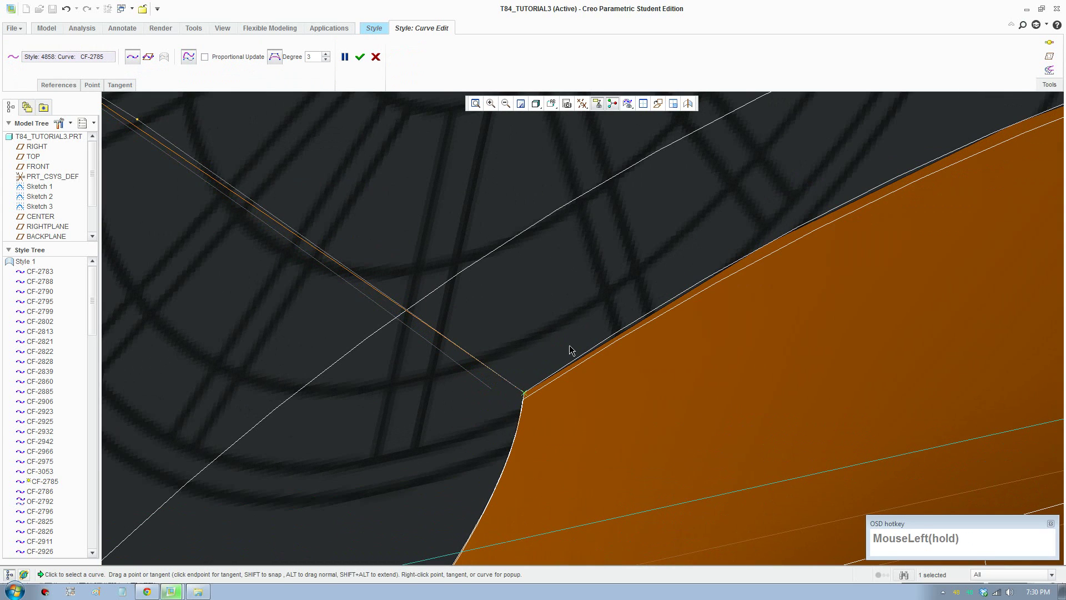
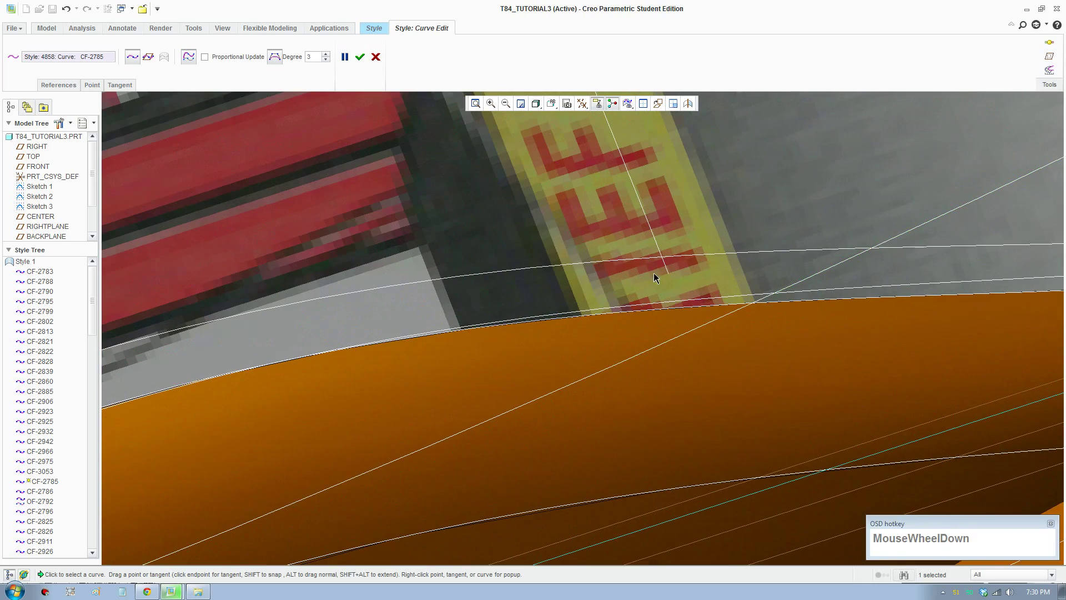
{"action": "left_click_drag", "start_coordinate": [675, 273], "coordinate": [672, 312]}
{"action": "scroll", "scroll_direction": "up", "scroll_amount": 3}
{"action": "scroll", "scroll_direction": "down", "scroll_amount": 3}
Split the display into four views and move editing on to curve CF-2785
{"action": "left_click", "coordinate": [647, 106]}
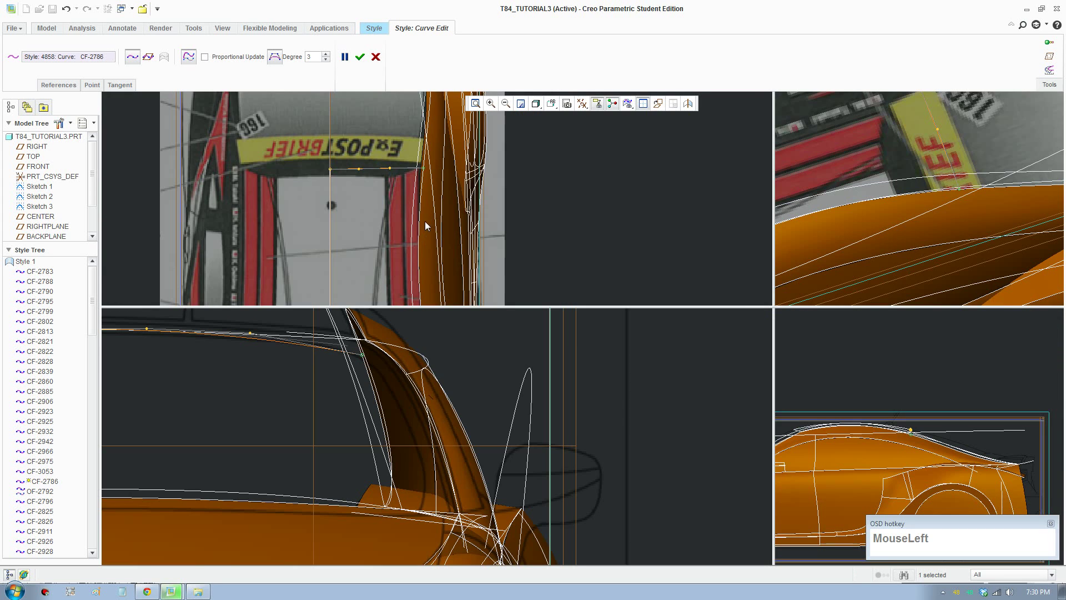
{"action": "scroll", "scroll_direction": "down", "scroll_amount": 3}
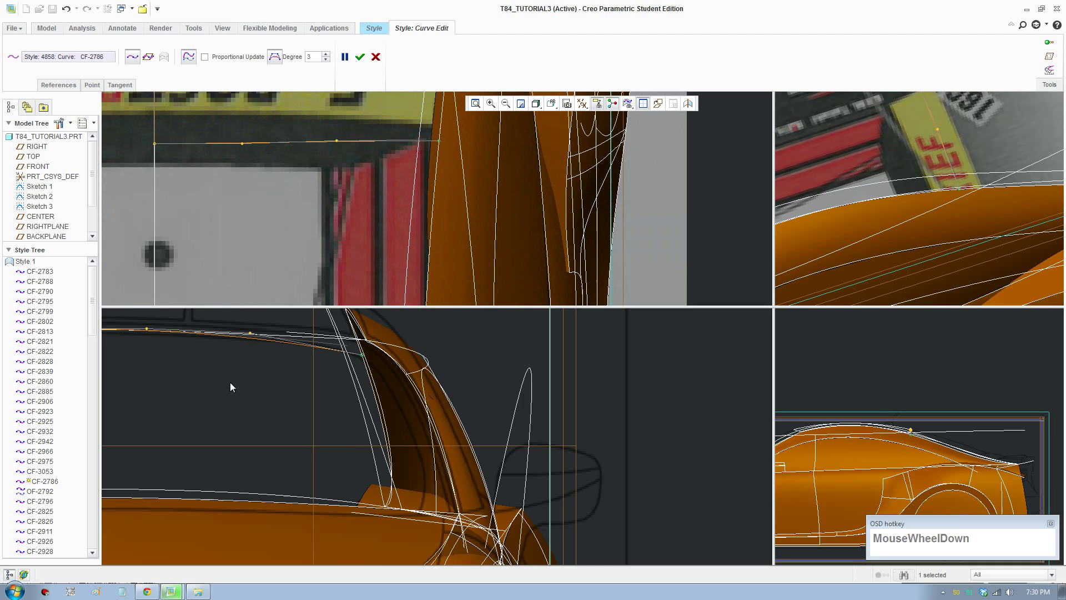
{"action": "middle_click", "coordinate": [238, 392]}
{"action": "scroll", "scroll_direction": "down", "scroll_amount": 3}
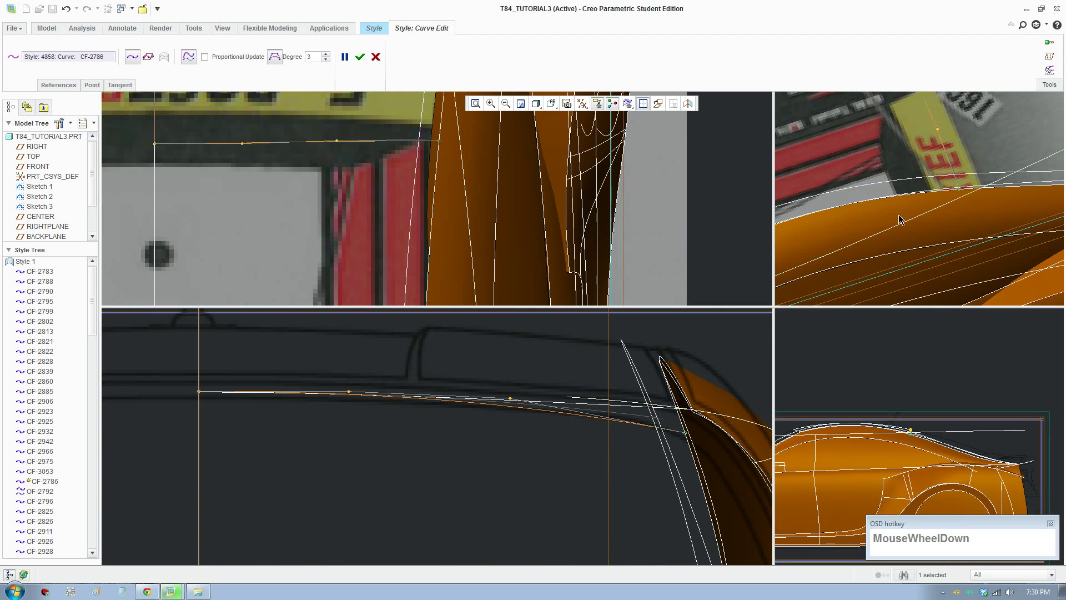
{"action": "left_click", "coordinate": [584, 405]}
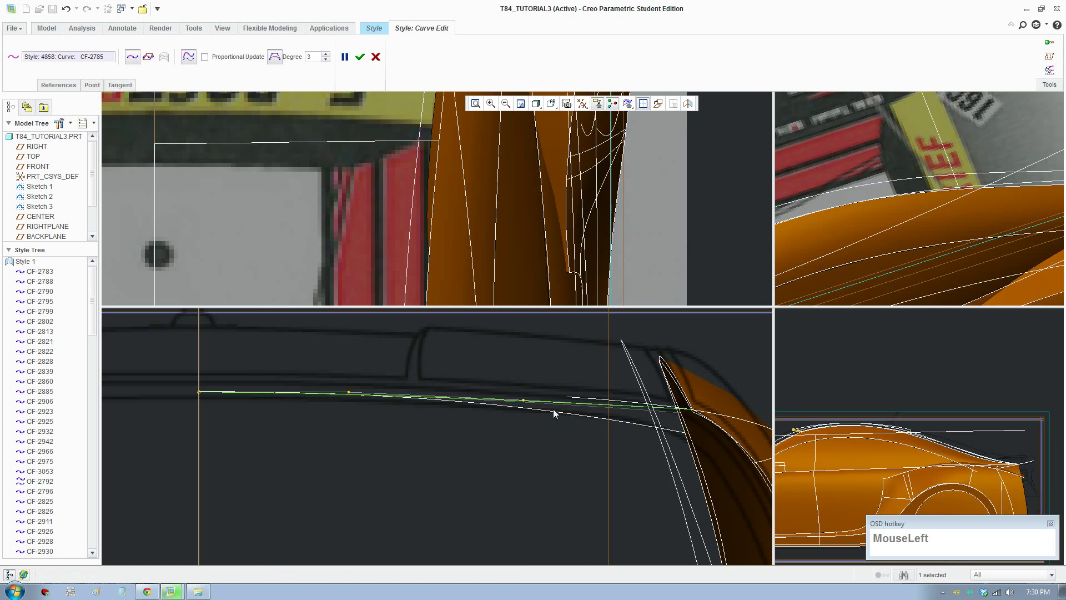
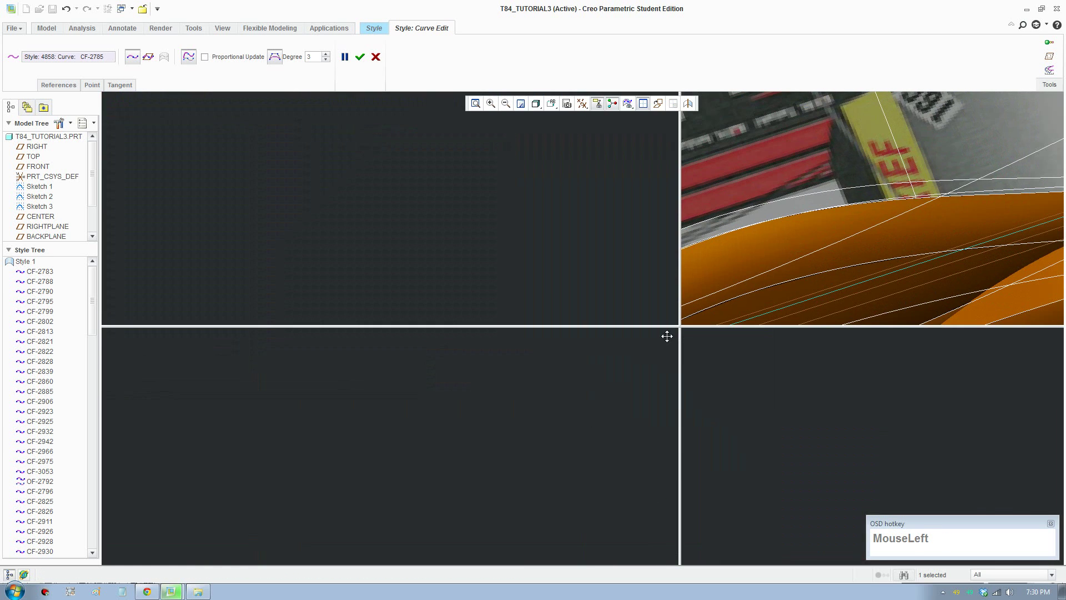
Edit curve CF-2783, moving its end point onto the reference line
{"action": "scroll", "scroll_direction": "up", "scroll_amount": 3}
{"action": "middle_click", "coordinate": [506, 420]}
{"action": "scroll", "scroll_direction": "down", "scroll_amount": 3}
{"action": "scroll", "scroll_direction": "up", "scroll_amount": 3}
{"action": "middle_click", "coordinate": [363, 260]}
{"action": "middle_click", "coordinate": [418, 214]}
{"action": "scroll", "scroll_direction": "up", "scroll_amount": 3}
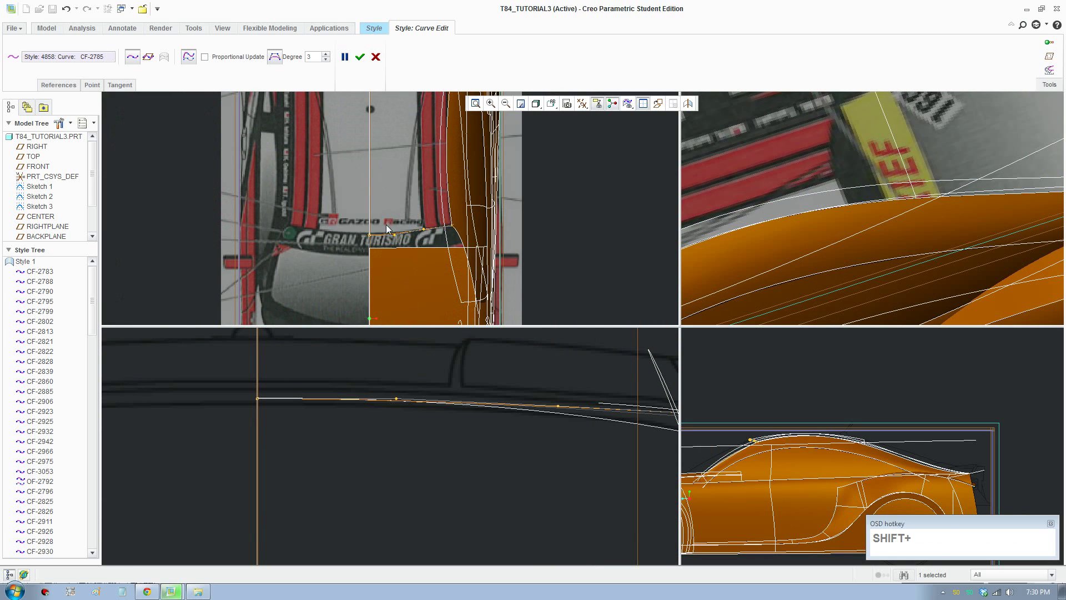
{"action": "left_click", "coordinate": [372, 228]}
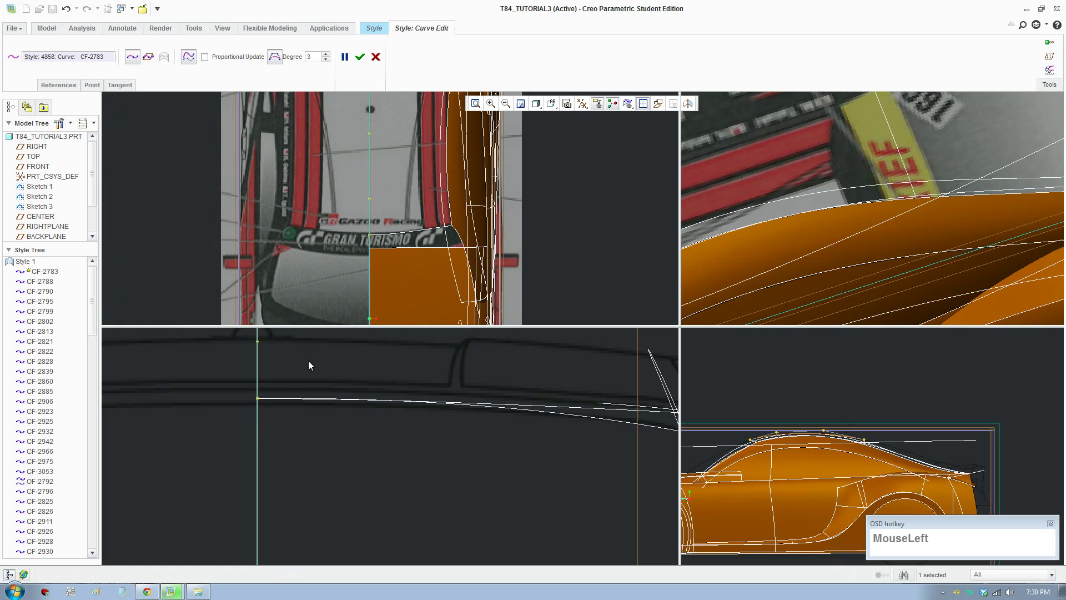
{"action": "scroll", "scroll_direction": "down", "scroll_amount": 3}
{"action": "scroll", "scroll_direction": "up", "scroll_amount": 3}
{"action": "scroll", "scroll_direction": "down", "scroll_amount": 3}
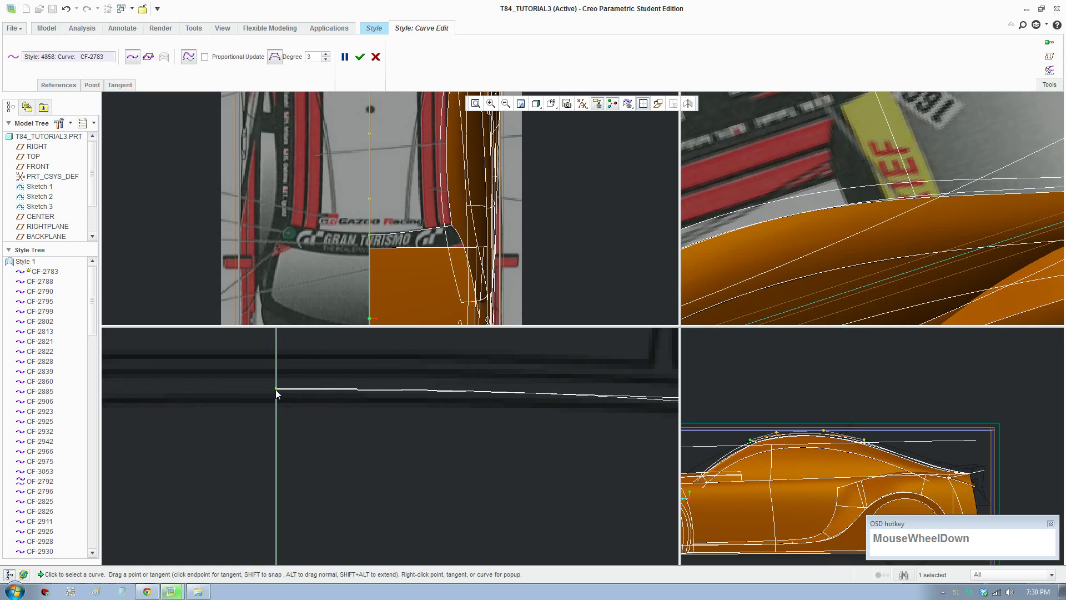
{"action": "left_click", "coordinate": [277, 395]}
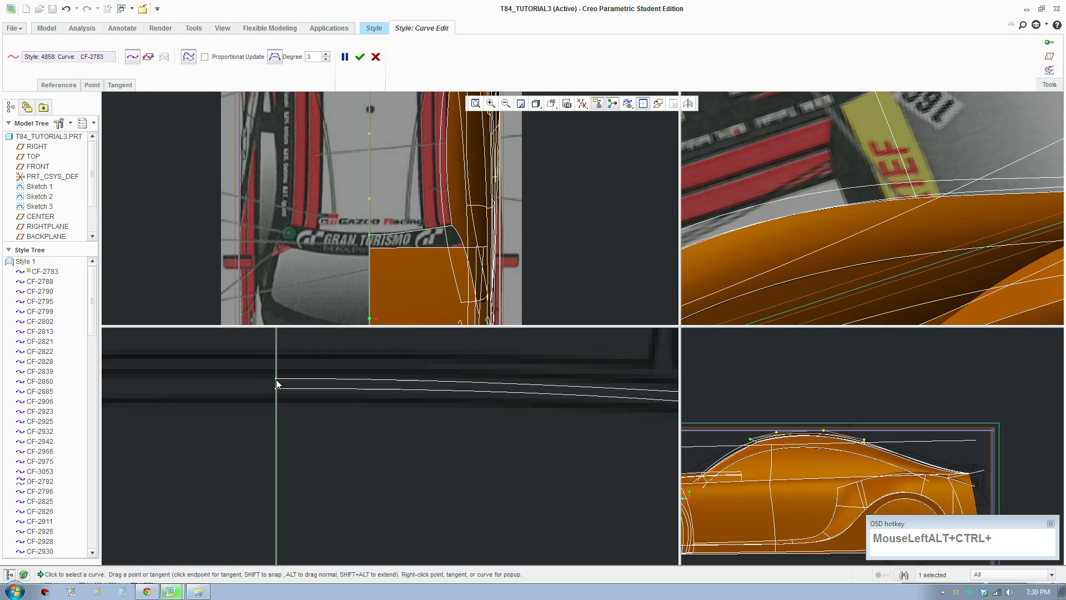
{"action": "scroll", "scroll_direction": "up", "scroll_amount": 3}
{"action": "middle_click", "coordinate": [476, 430]}
{"action": "left_click", "coordinate": [413, 235]}
Reshape curve CF-2785 to match the rear roofline sketch and return to a single full-size view
{"action": "scroll", "scroll_direction": "down", "scroll_amount": 3}
{"action": "left_click", "coordinate": [500, 409]}
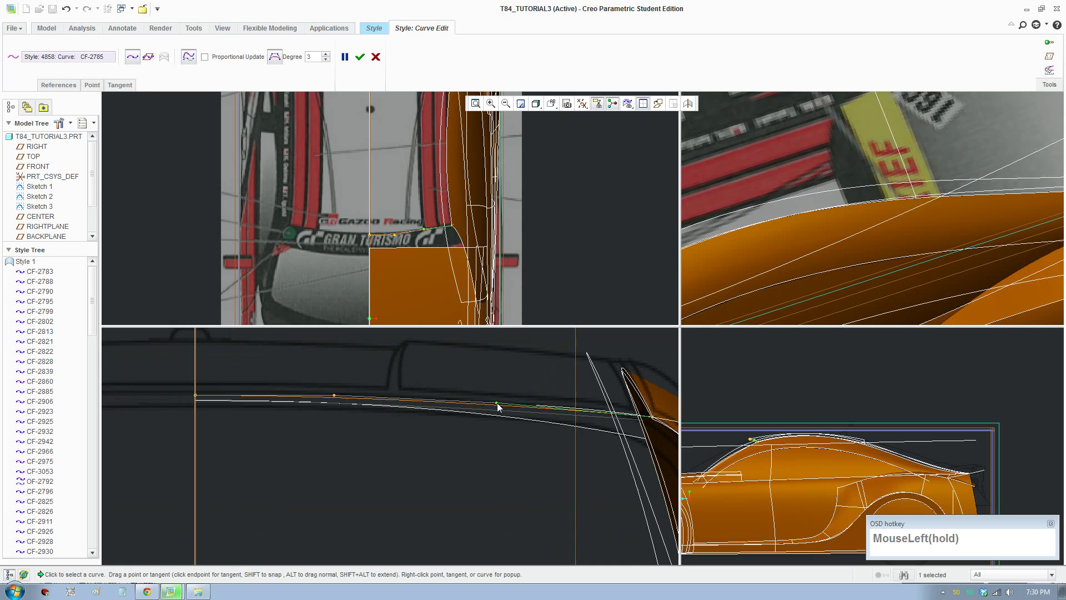
{"action": "scroll", "scroll_direction": "up", "scroll_amount": 3}
{"action": "middle_click", "coordinate": [474, 443]}
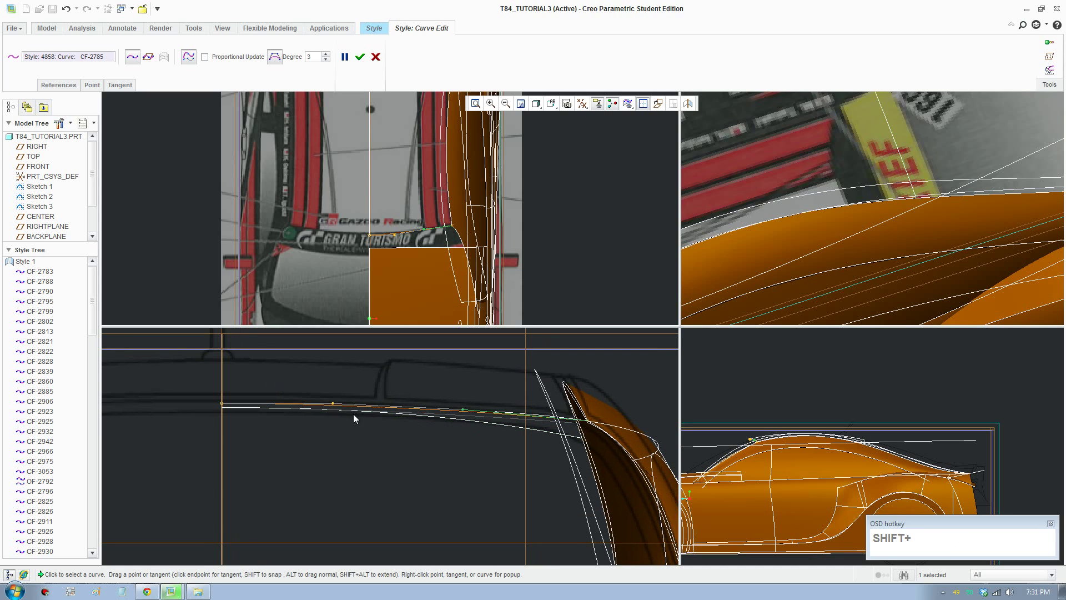
{"action": "scroll", "scroll_direction": "down", "scroll_amount": 3}
{"action": "left_click_drag", "start_coordinate": [500, 414], "coordinate": [441, 241]}
{"action": "scroll", "scroll_direction": "down", "scroll_amount": 3}
{"action": "left_click", "coordinate": [428, 221]}
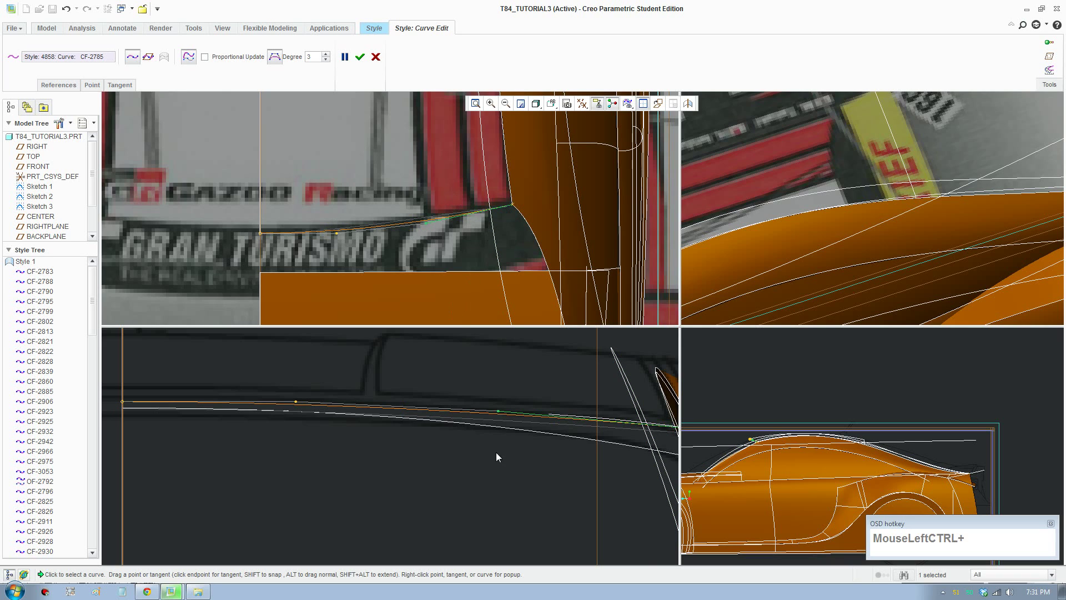
{"action": "scroll", "scroll_direction": "up", "scroll_amount": 3}
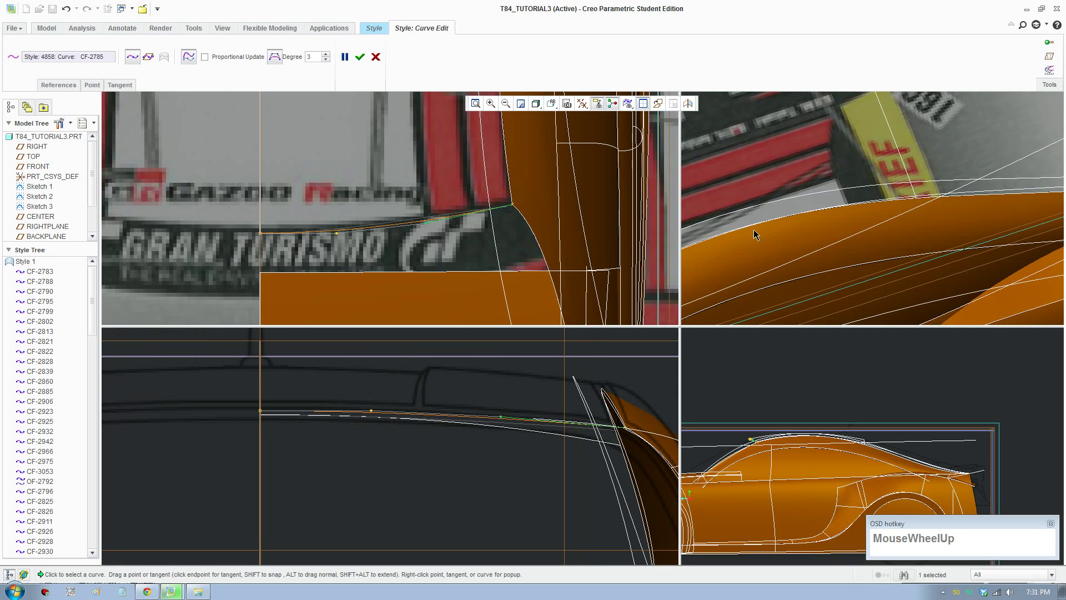
{"action": "scroll", "scroll_direction": "up", "scroll_amount": 3}
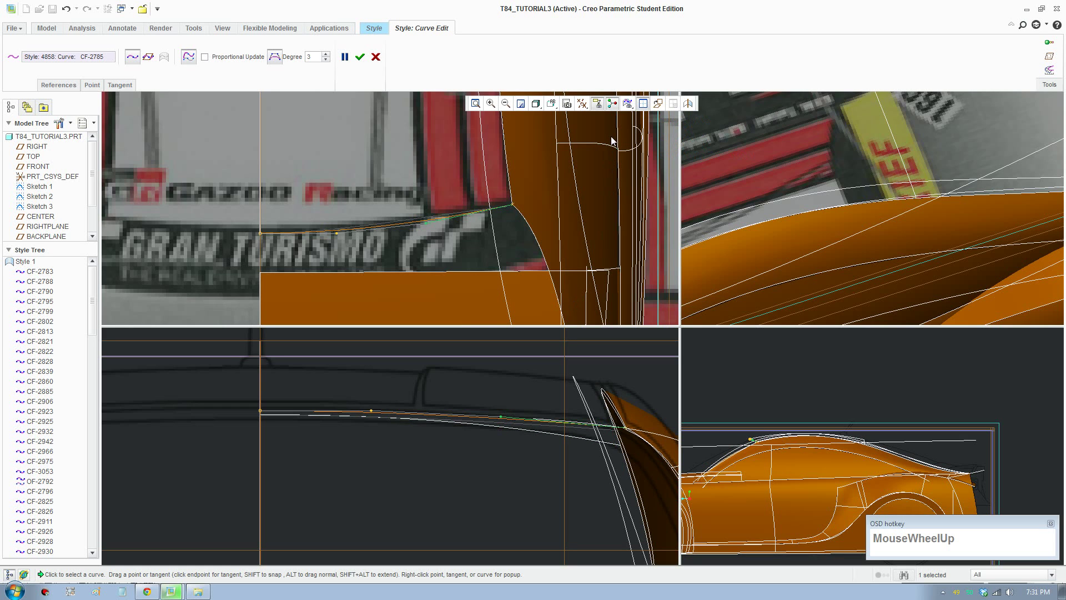
{"action": "left_click", "coordinate": [645, 110]}
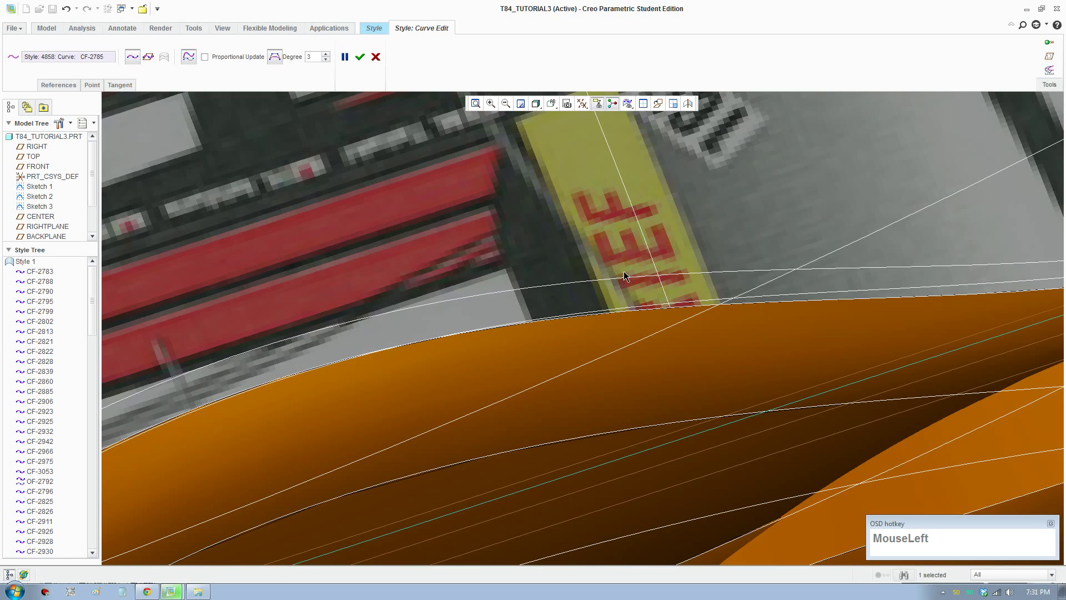
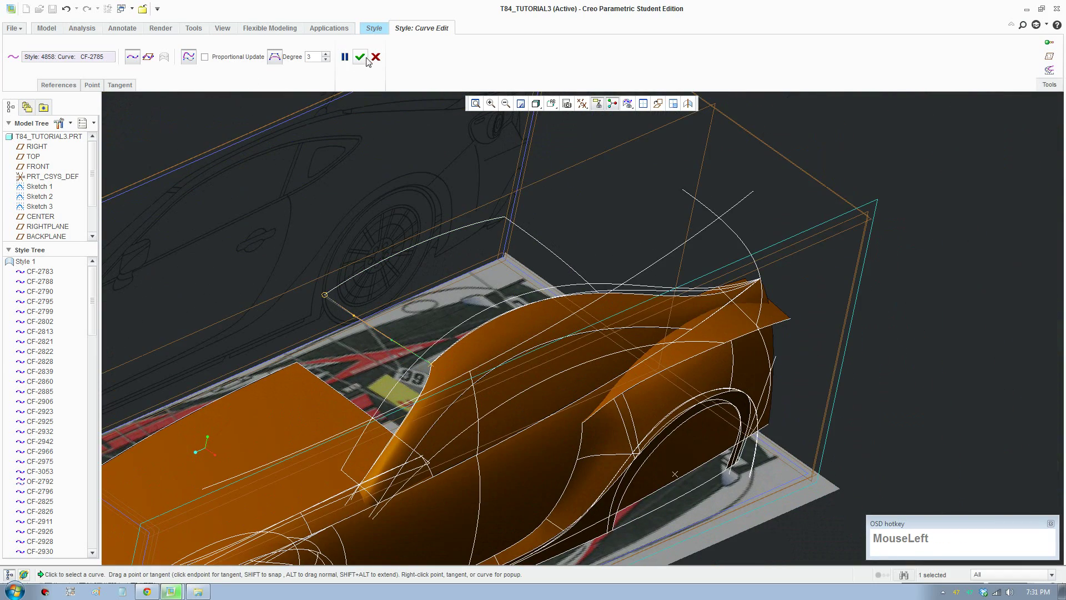
Accept the curve edits and build the rear roof pillar surface from the refined curve chain
{"action": "scroll", "scroll_direction": "down", "scroll_amount": 3}
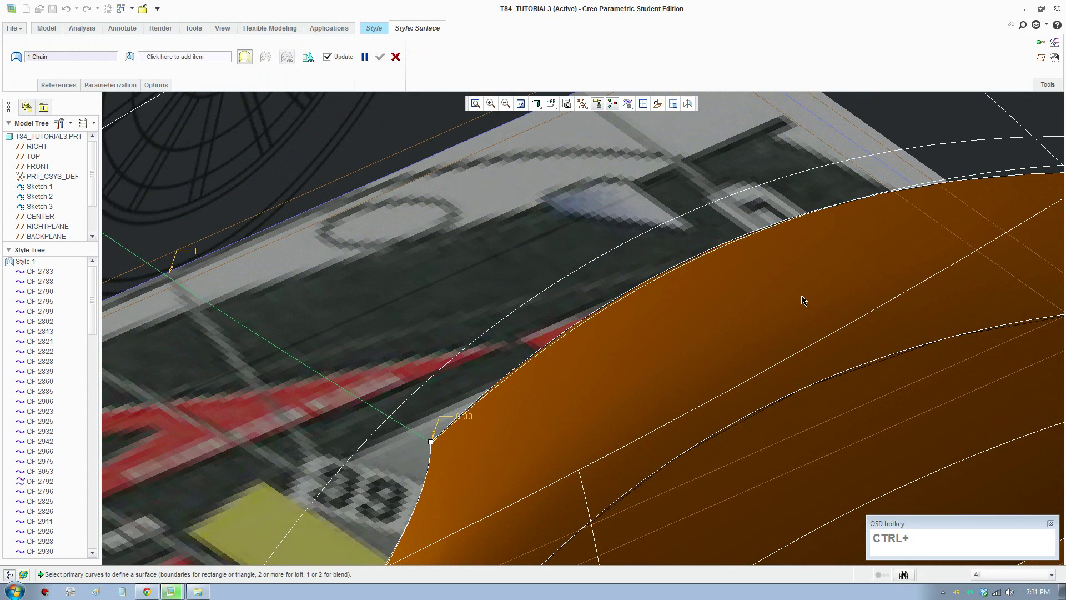
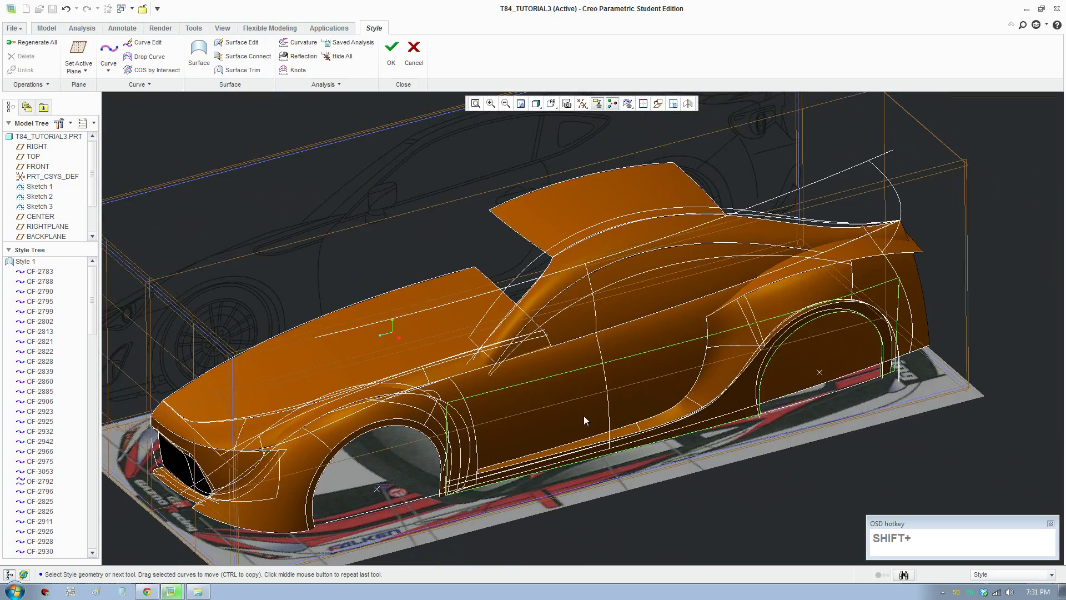
{"action": "middle_click", "coordinate": [590, 417]}
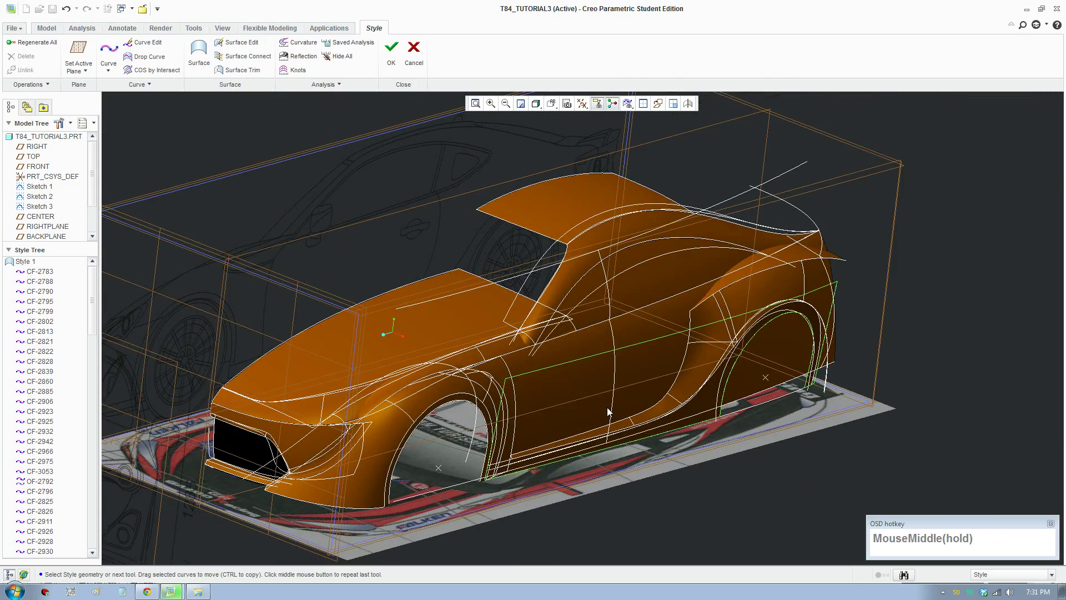